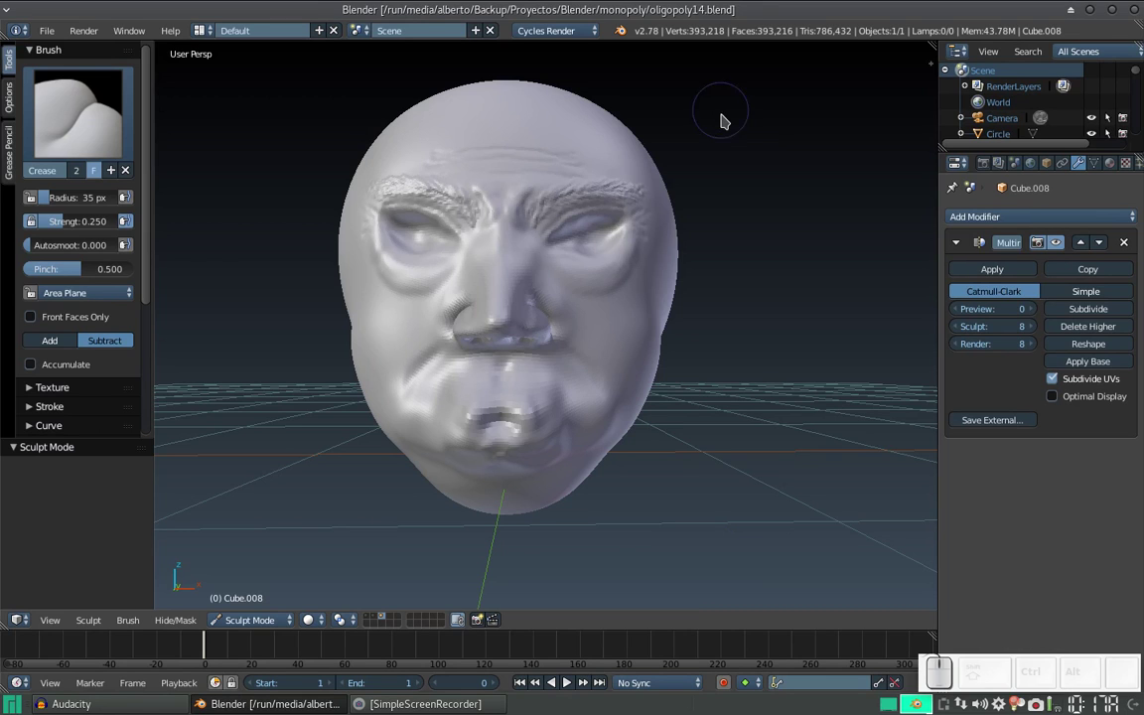
Orbit around the sculpted head in Sculpt Mode to review it from several angles
scroll(down, 3)
scroll(up, 3)
key(Tab)
key(Tab)
scroll(down, 3)
middle_click(553, 265)
scroll(down, 3)
drag(584, 280, 540, 292)
drag(539, 292, 548, 288)
middle_click(548, 289)
scroll(down, 3)
drag(504, 293, 615, 264)
drag(603, 321, 554, 315)
right_click(566, 310)
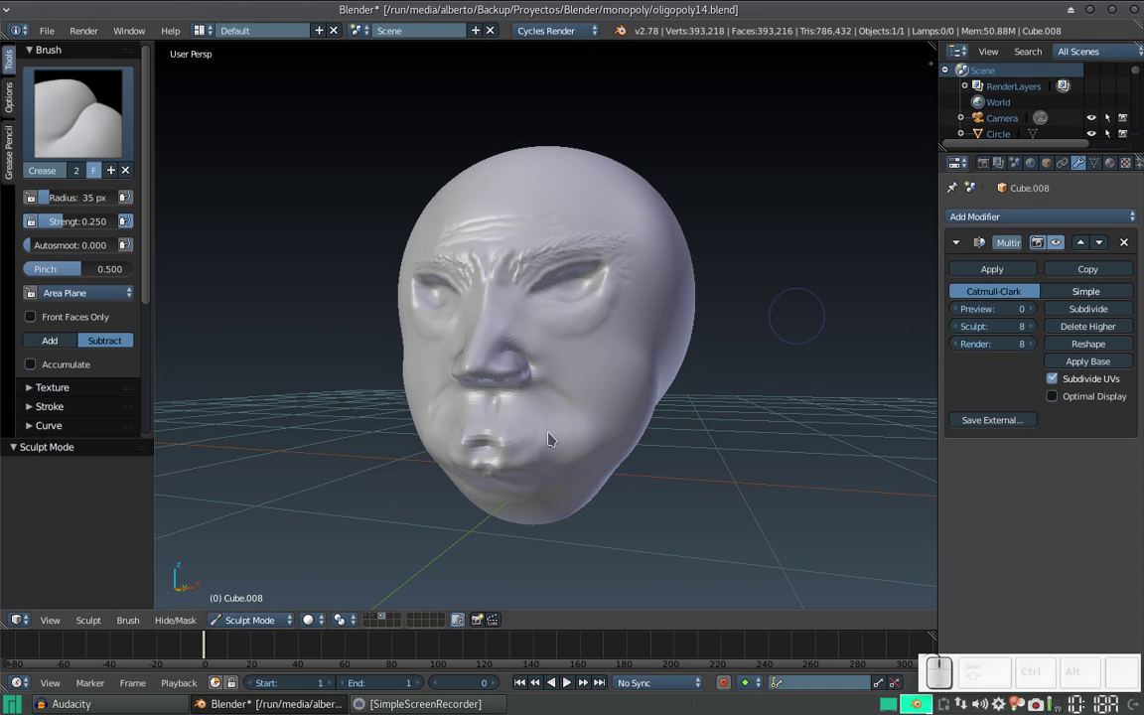
Raise the multiresolution preview level to 8 so the full sculpt detail shows
click(252, 623)
click(257, 604)
click(1040, 302)
click(1037, 311)
click(1037, 310)
click(1036, 311)
click(1037, 311)
click(1037, 311)
click(1037, 311)
Switch the head back to Object Mode from the 3D view header
drag(321, 385, 486, 332)
scroll(down, 3)
click(498, 329)
drag(527, 329, 549, 312)
click(555, 308)
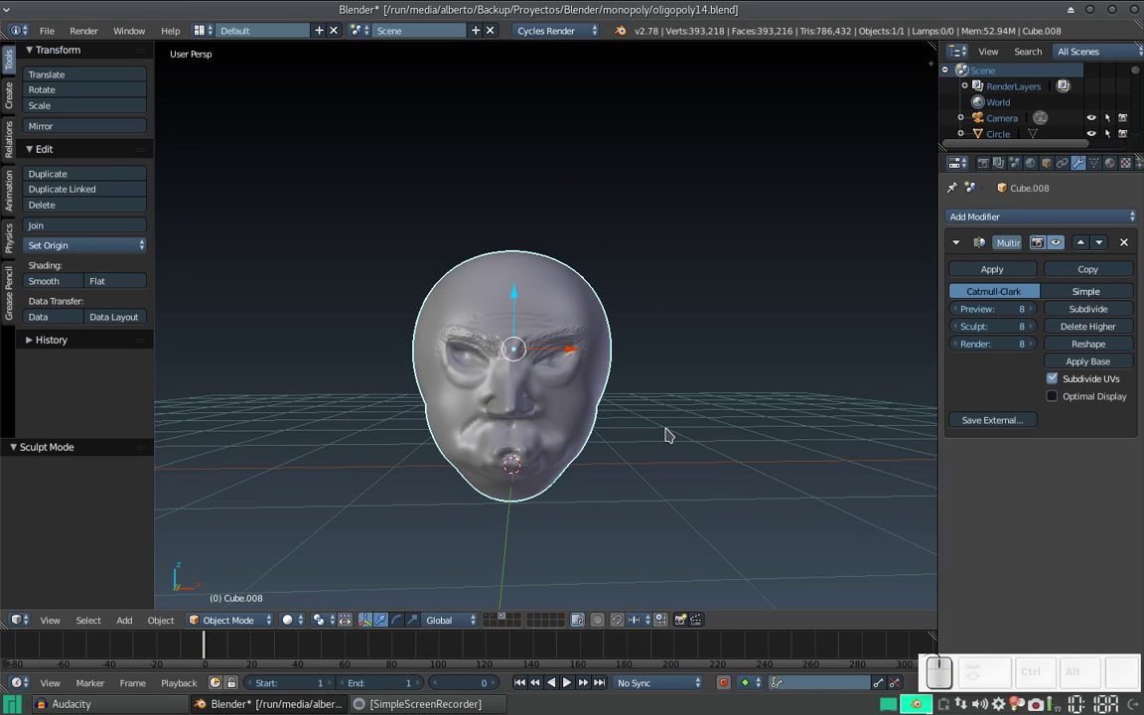
Move the head up 1 unit along Z so it floats above the grid origin
key(s)
key(x)
key(Escape)
drag(490, 310, 570, 303)
scroll(down, 3)
drag(518, 363, 571, 361)
scroll(down, 3)
drag(702, 382, 495, 298)
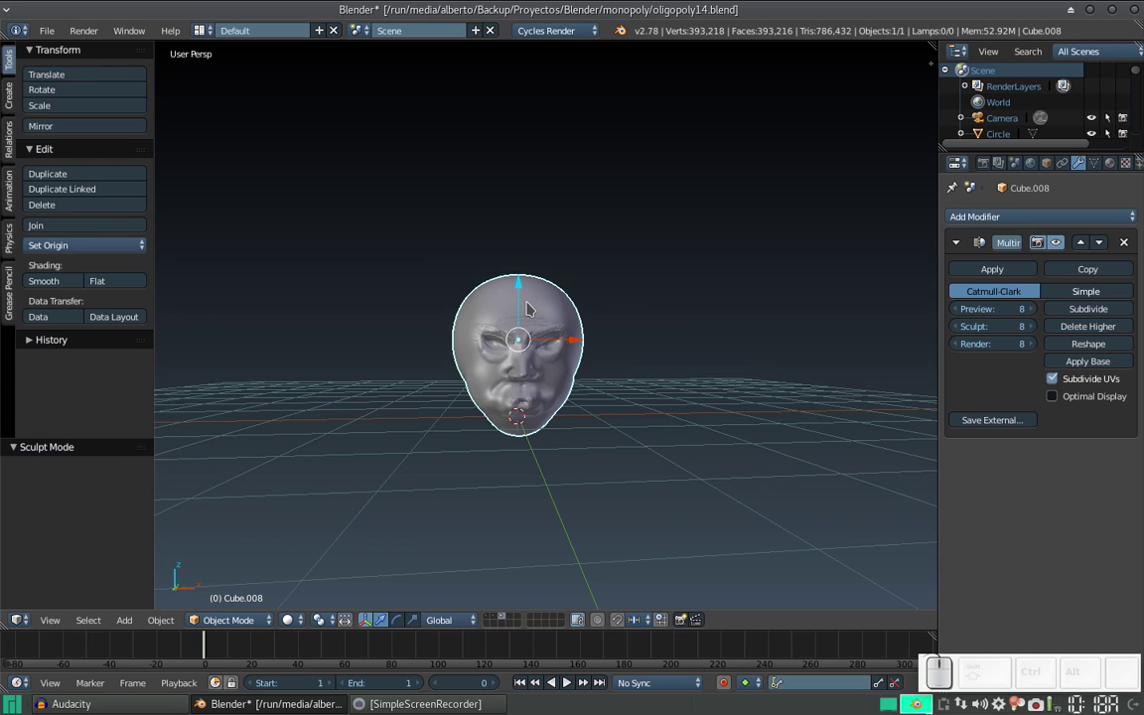
drag(529, 298, 677, 260)
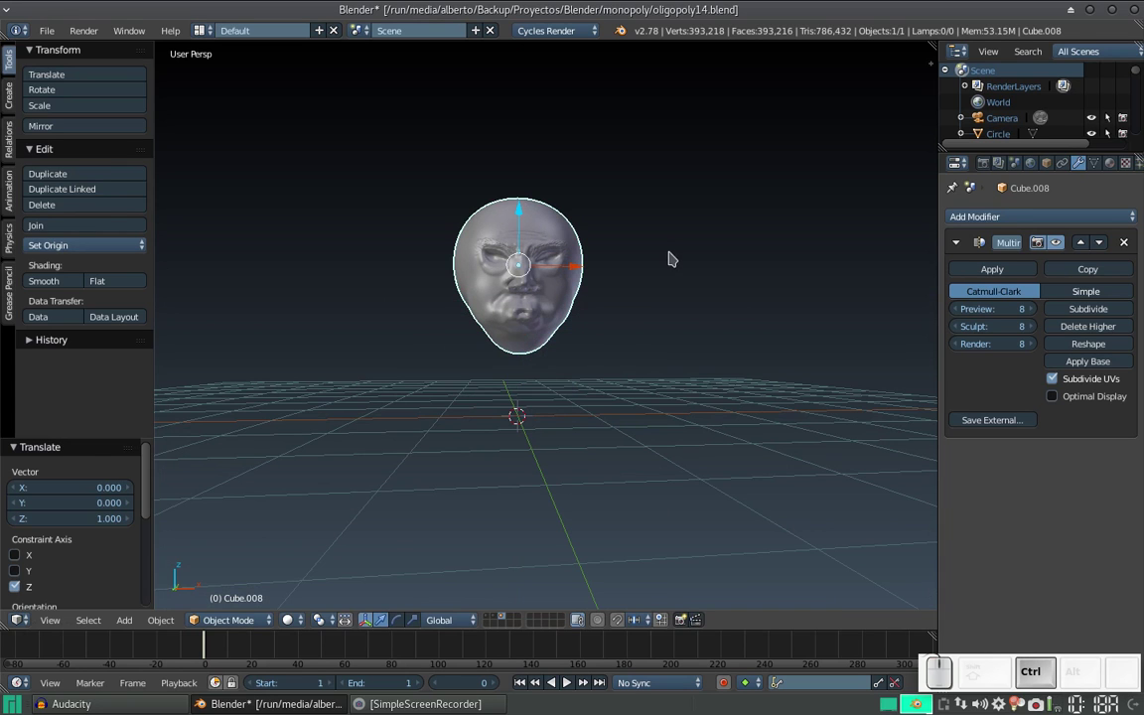
middle_click(630, 268)
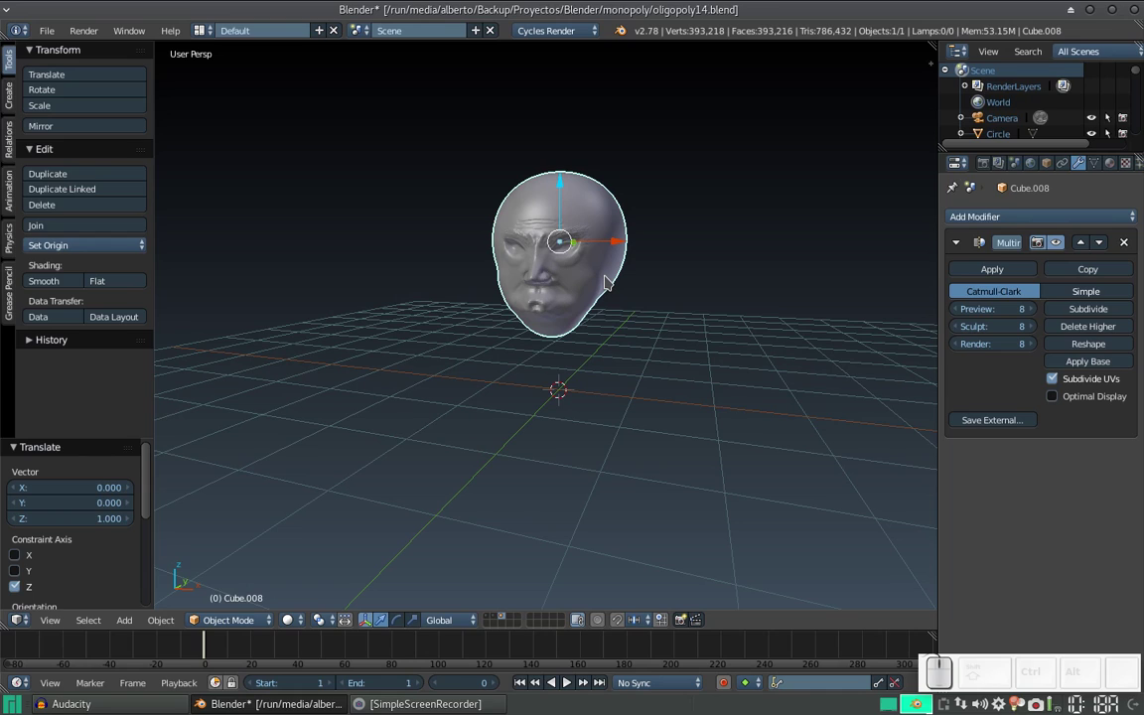
Add a new cube mesh to the scene via the Add menu
key(shift+a)
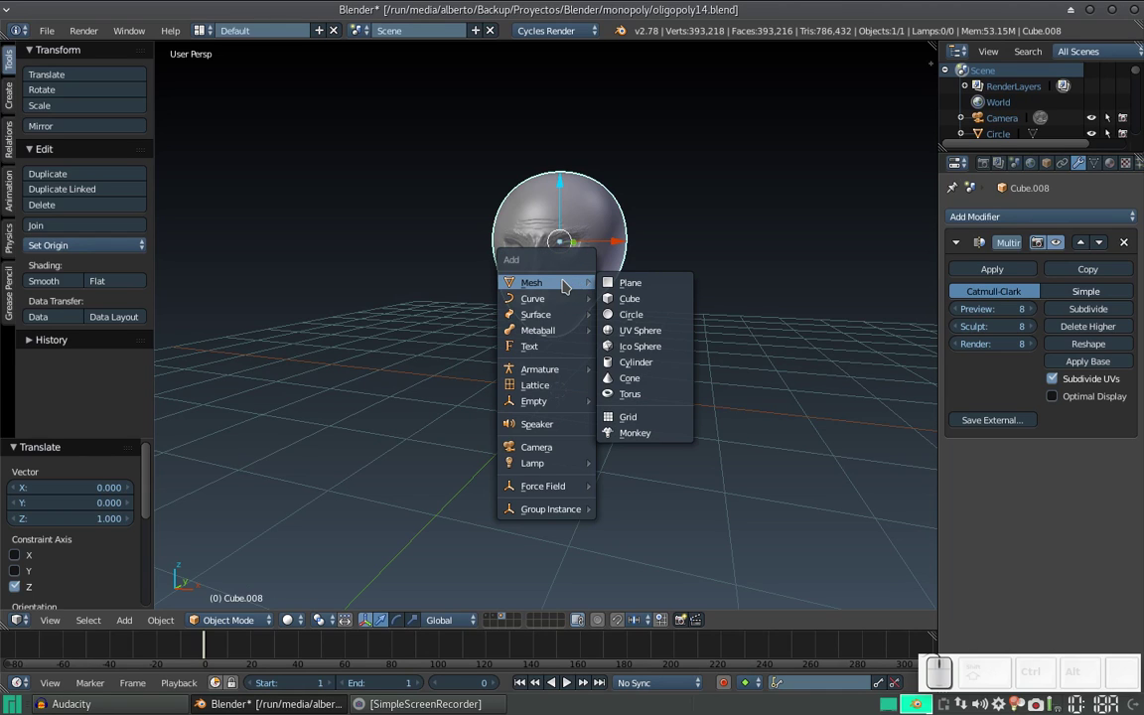
click(710, 299)
key(shift+c)
click(566, 299)
scroll(down, 3)
click(569, 407)
key(shift+a)
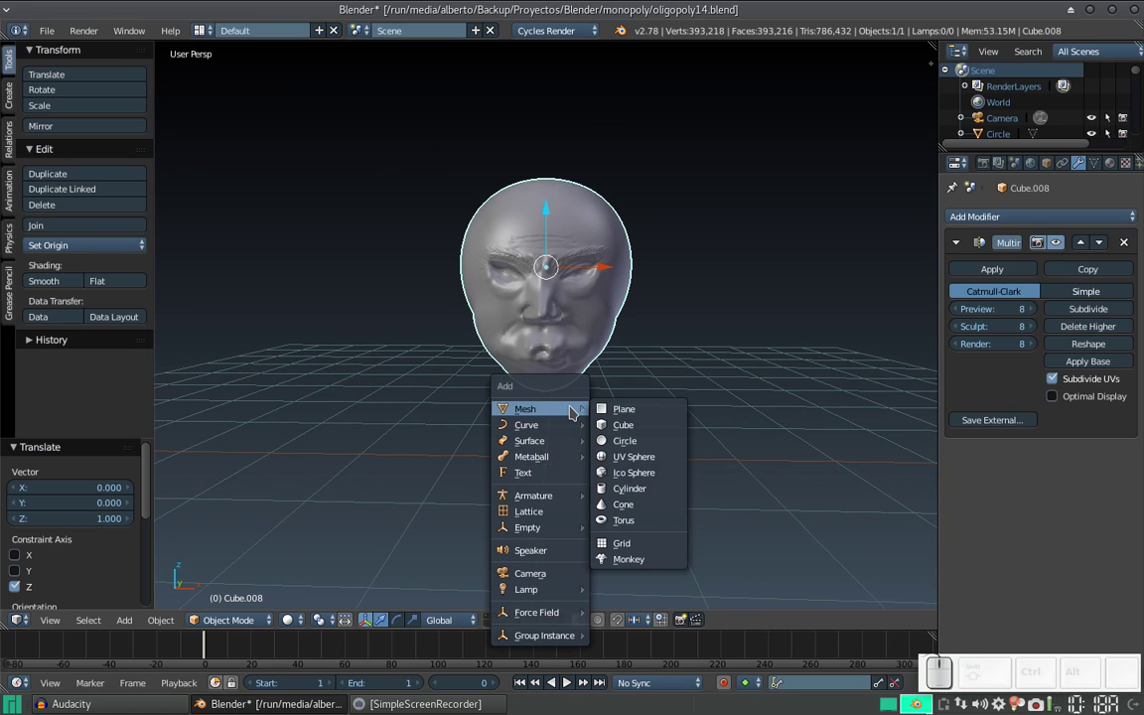
click(646, 431)
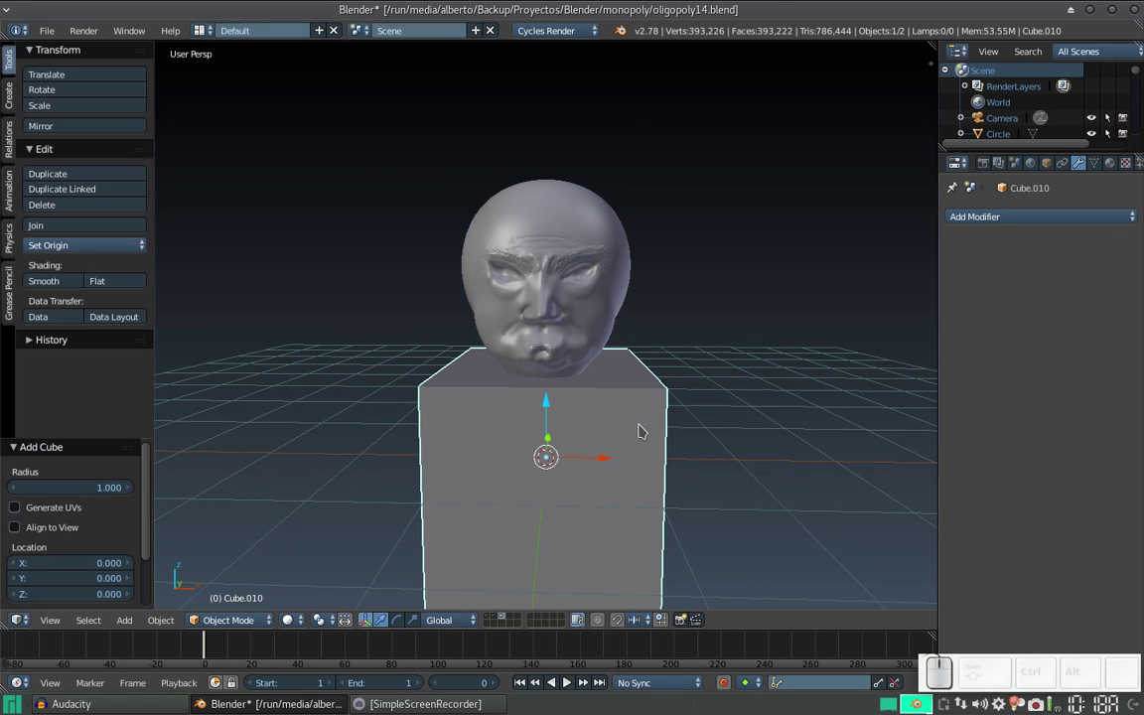
Raise the cube beside the head's face and shrink it to about 0.2 scale
click(603, 416)
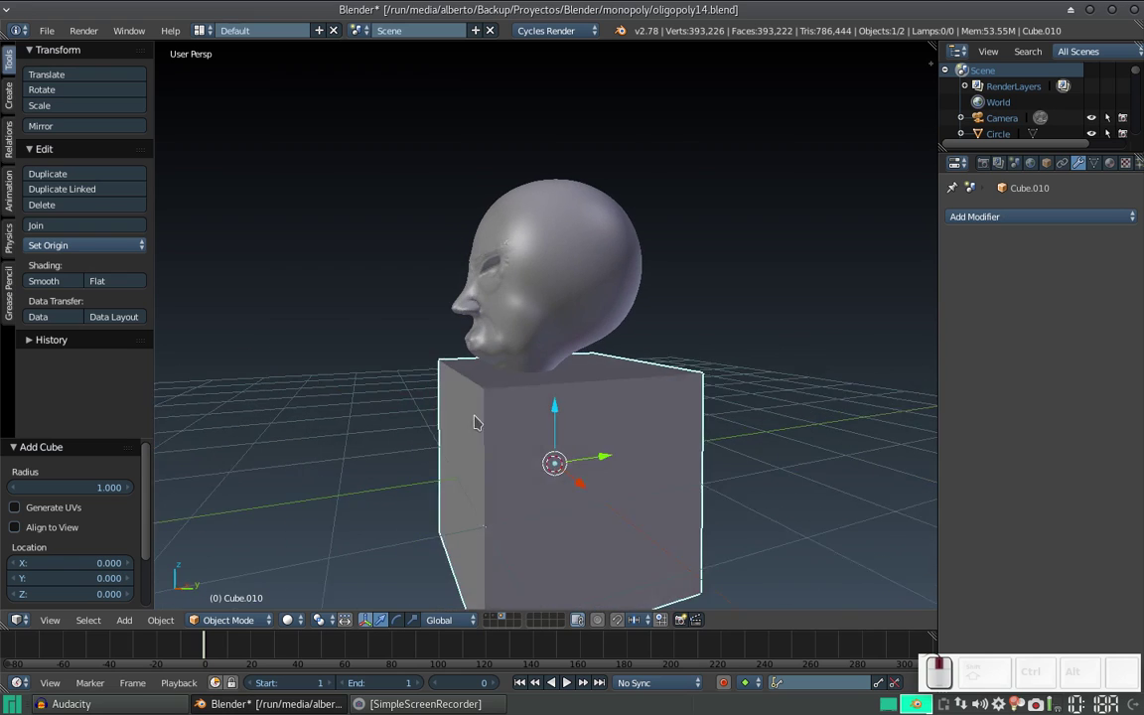
click(617, 455)
drag(416, 438, 412, 413)
key(s)
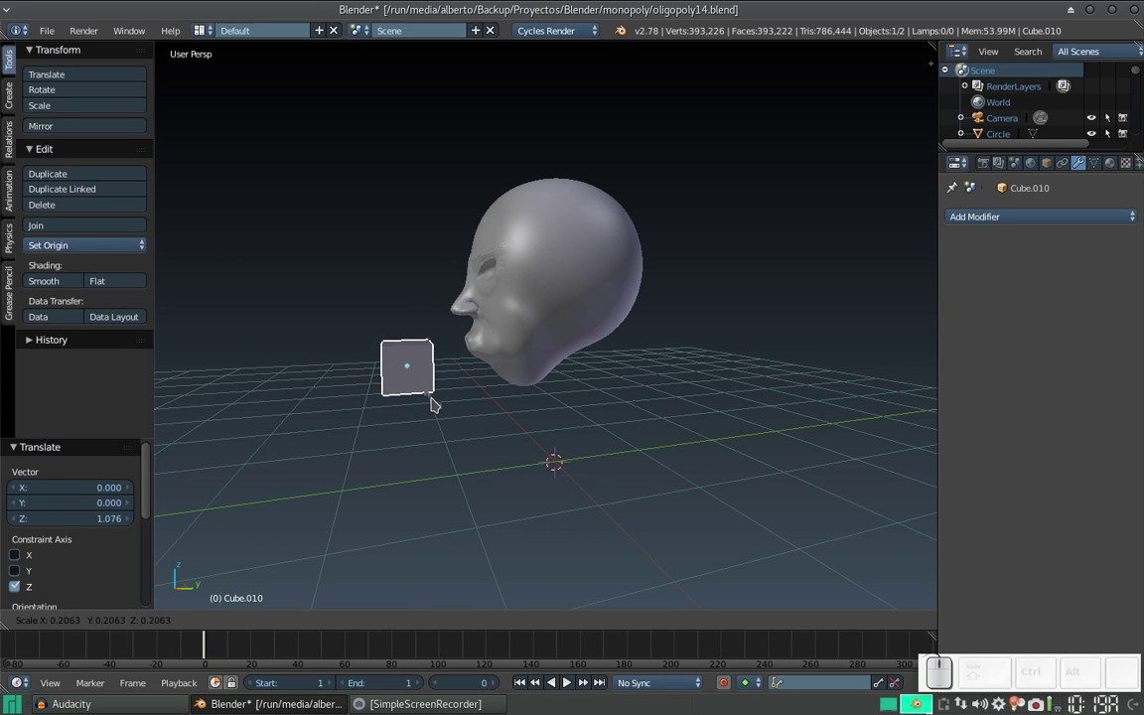
click(438, 400)
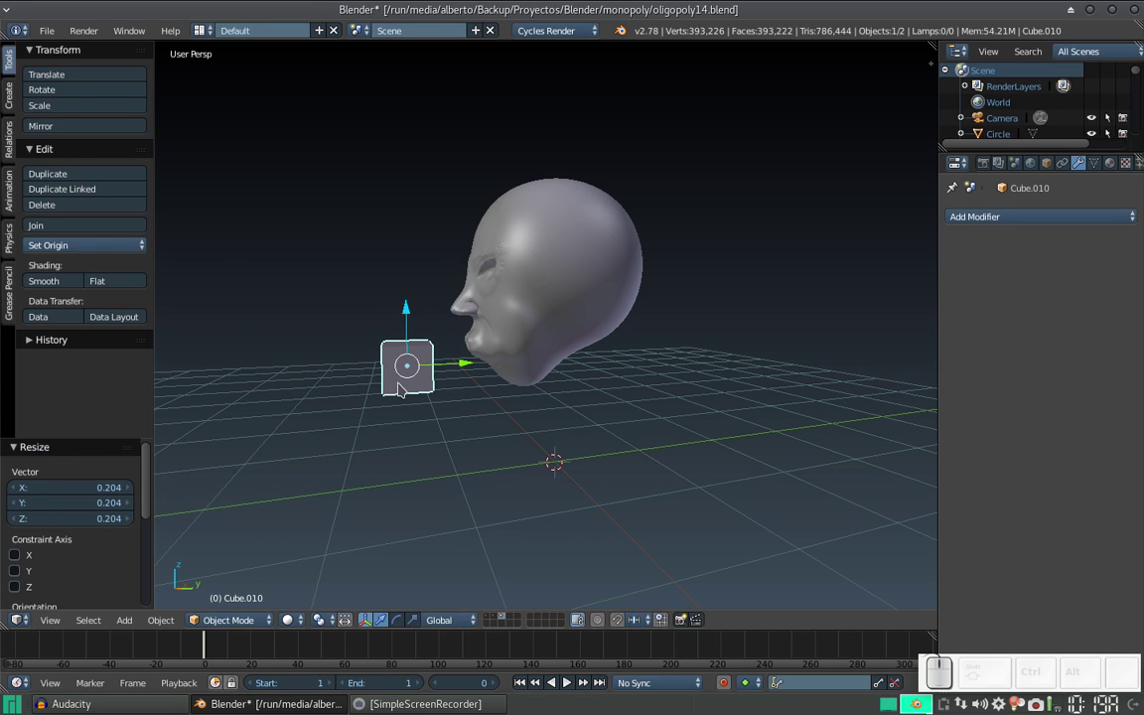
key(Tab)
Add loop cuts to the cube and spread them apart to block out the pipe shape
scroll(up, 3)
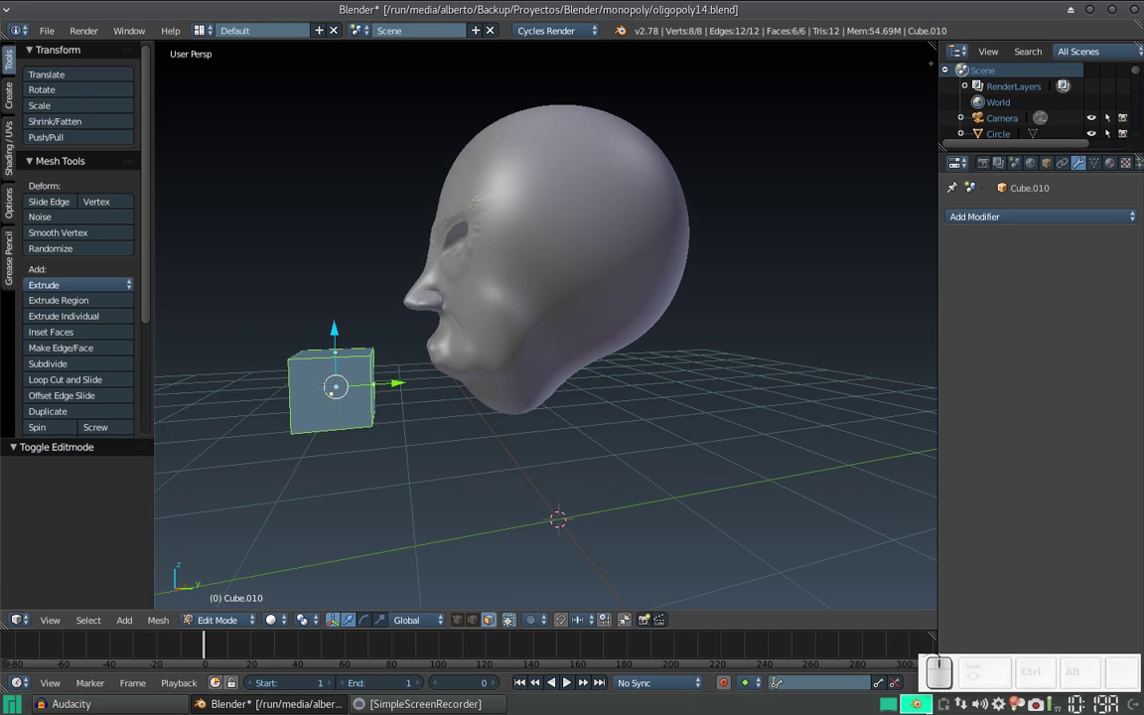
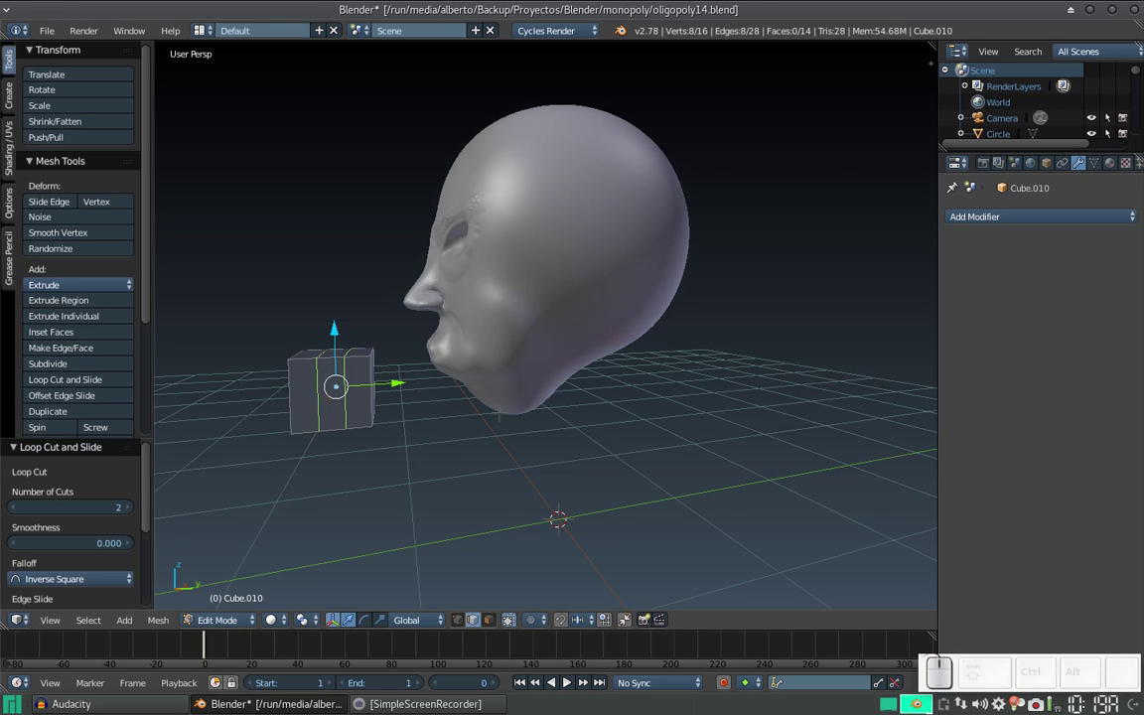
key(s)
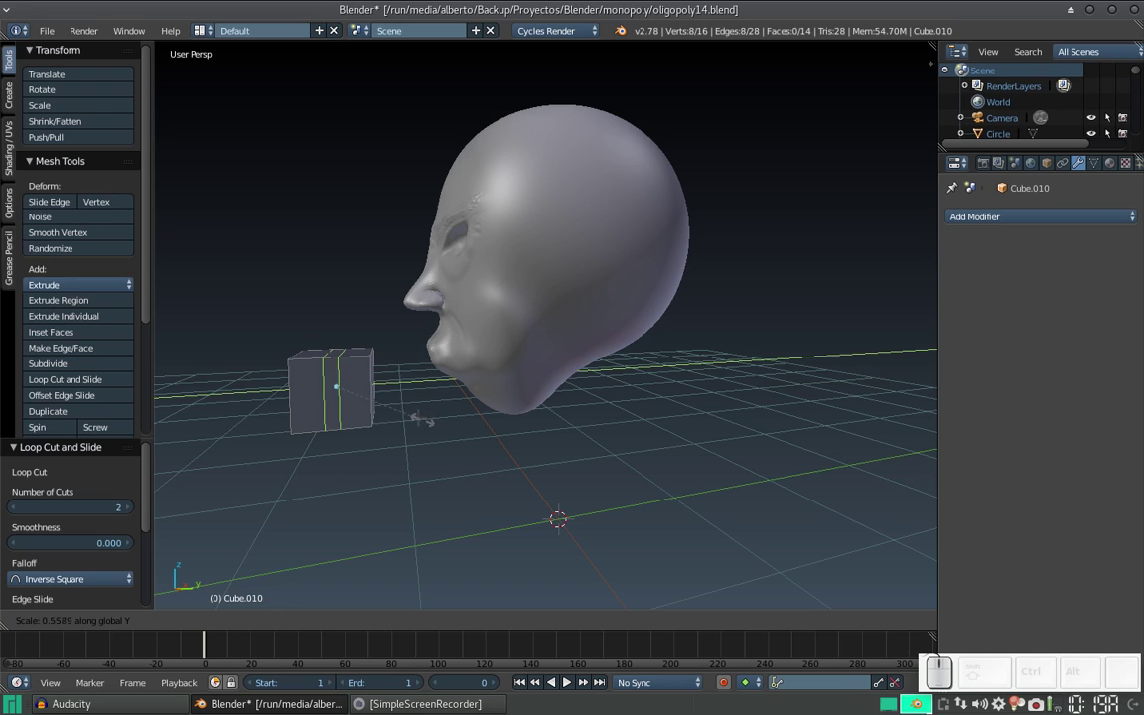
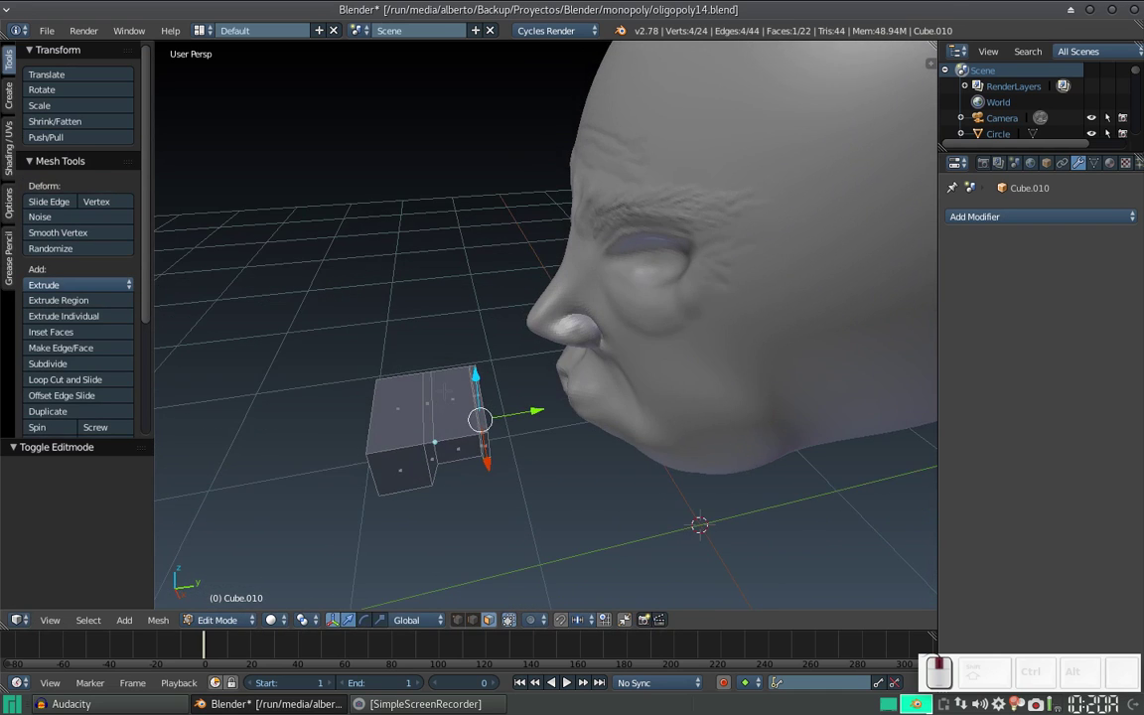
scroll(up, 3)
key(ctrl+r)
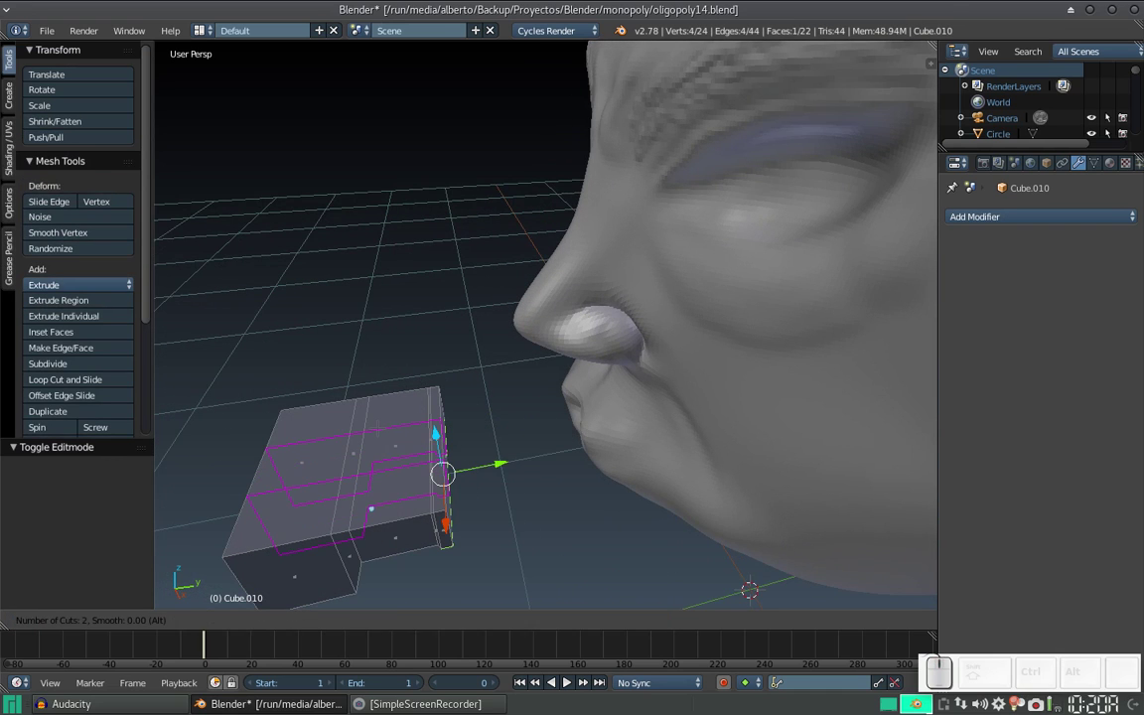
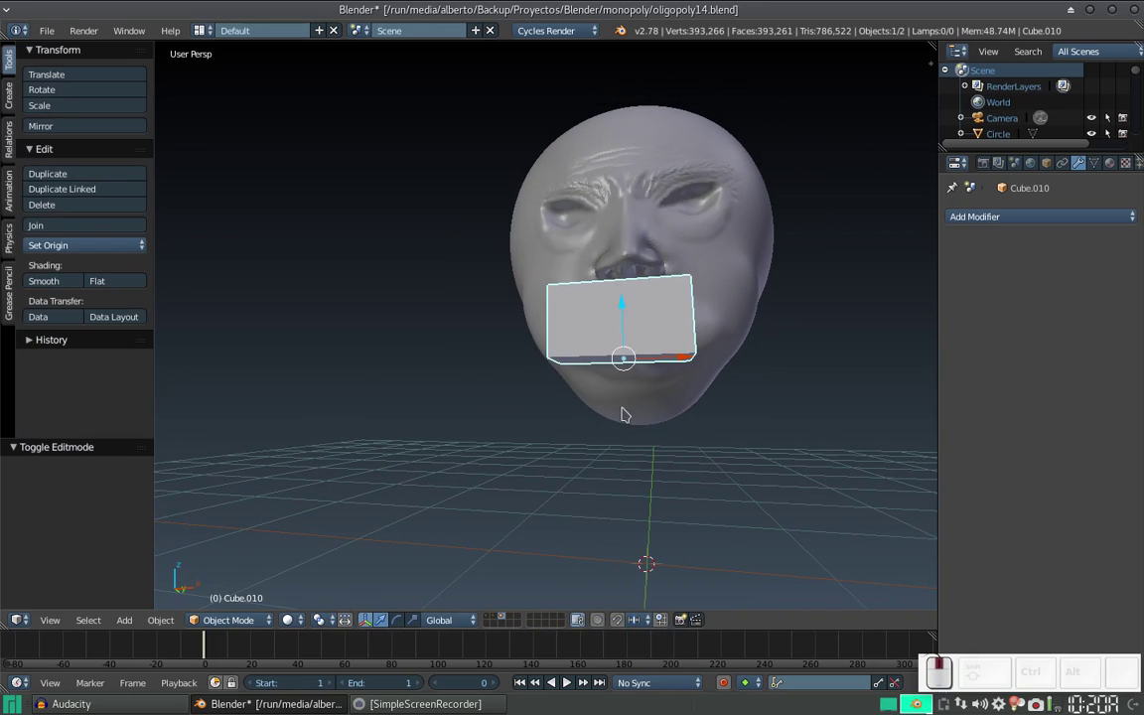
Scale the pipe block thinner on X and smooth it with a level-2 Subdivision Surface
key(s)
key(x)
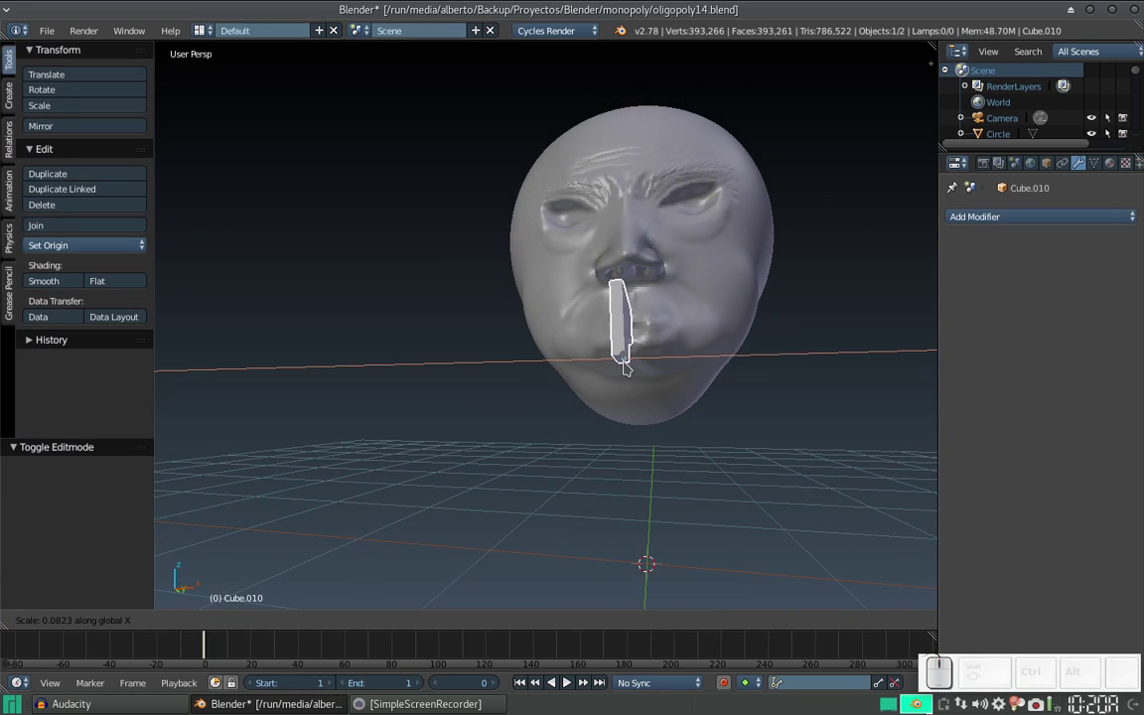
click(635, 384)
drag(634, 372, 569, 350)
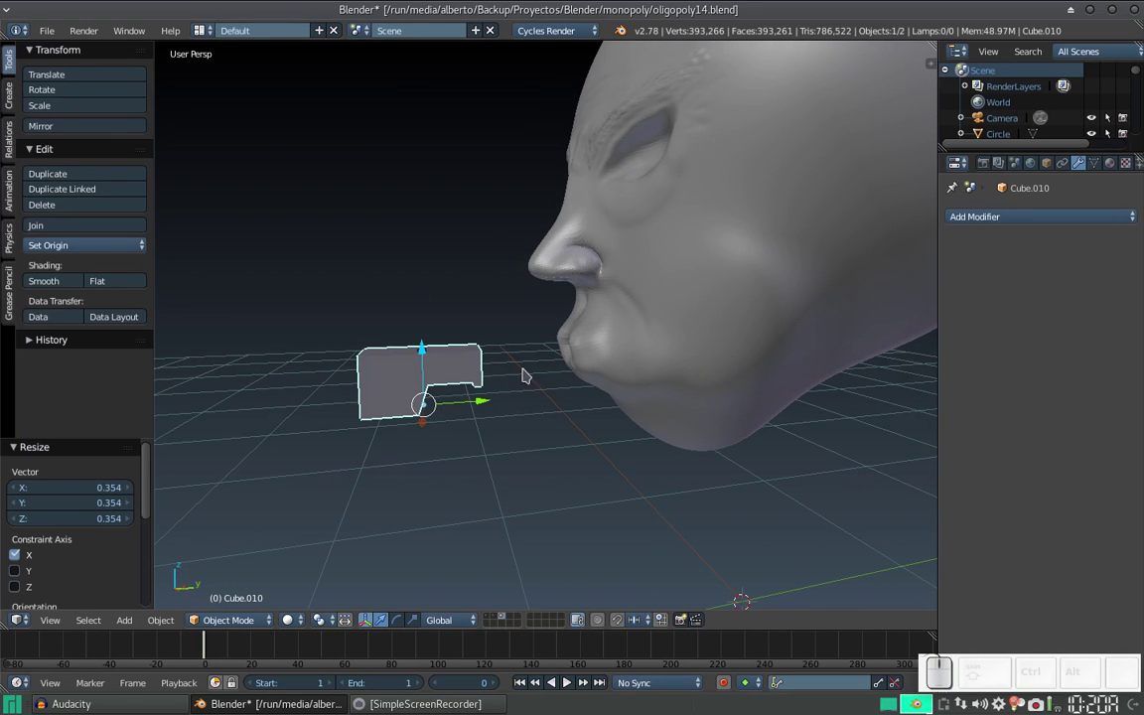
key(ctrl+2)
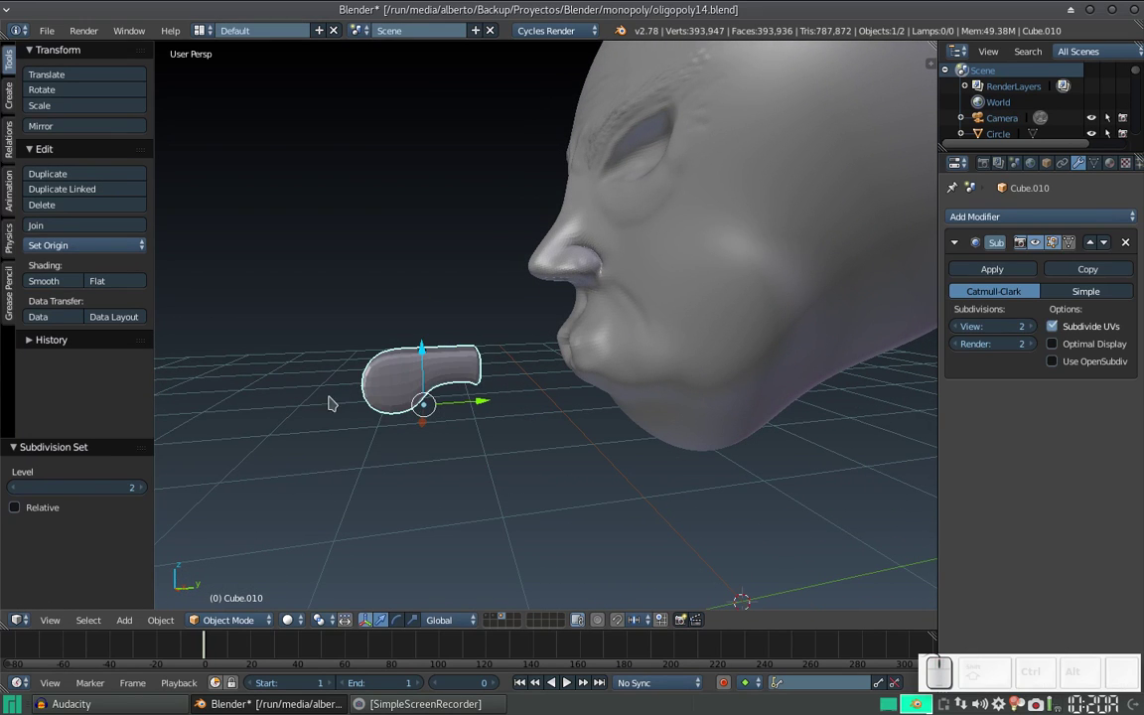
Orbit around the smoothed pipe to inspect it and reselect the pipe object
drag(480, 362, 473, 278)
scroll(up, 3)
drag(433, 304, 508, 320)
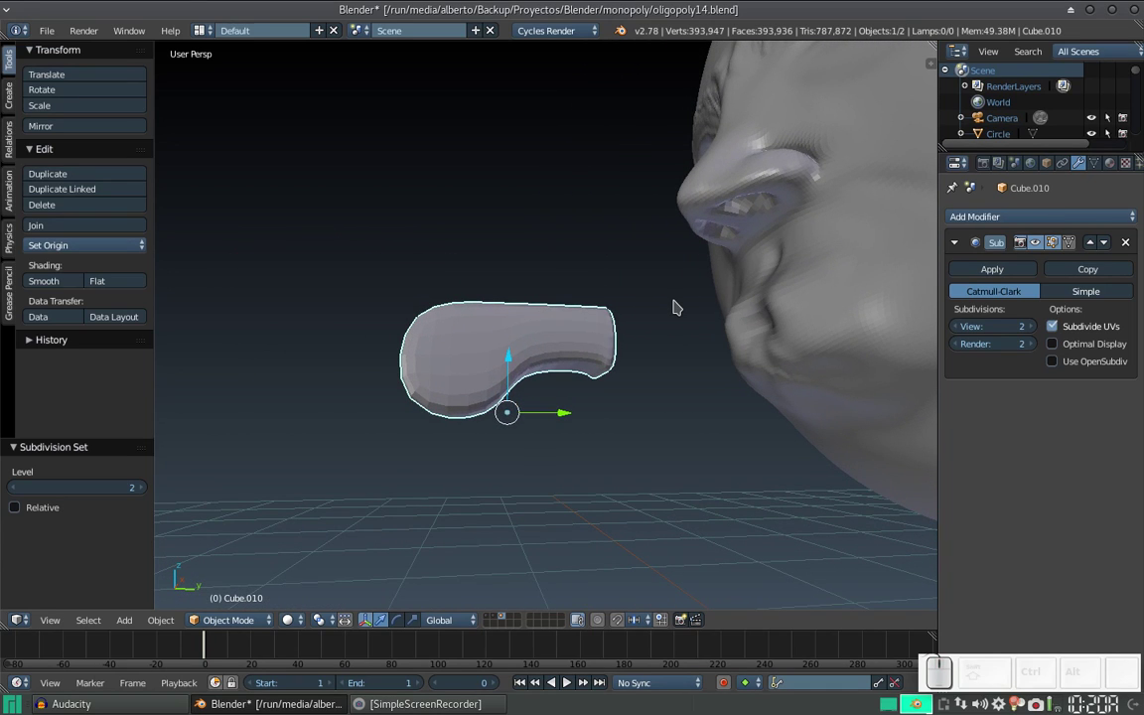
middle_click(662, 320)
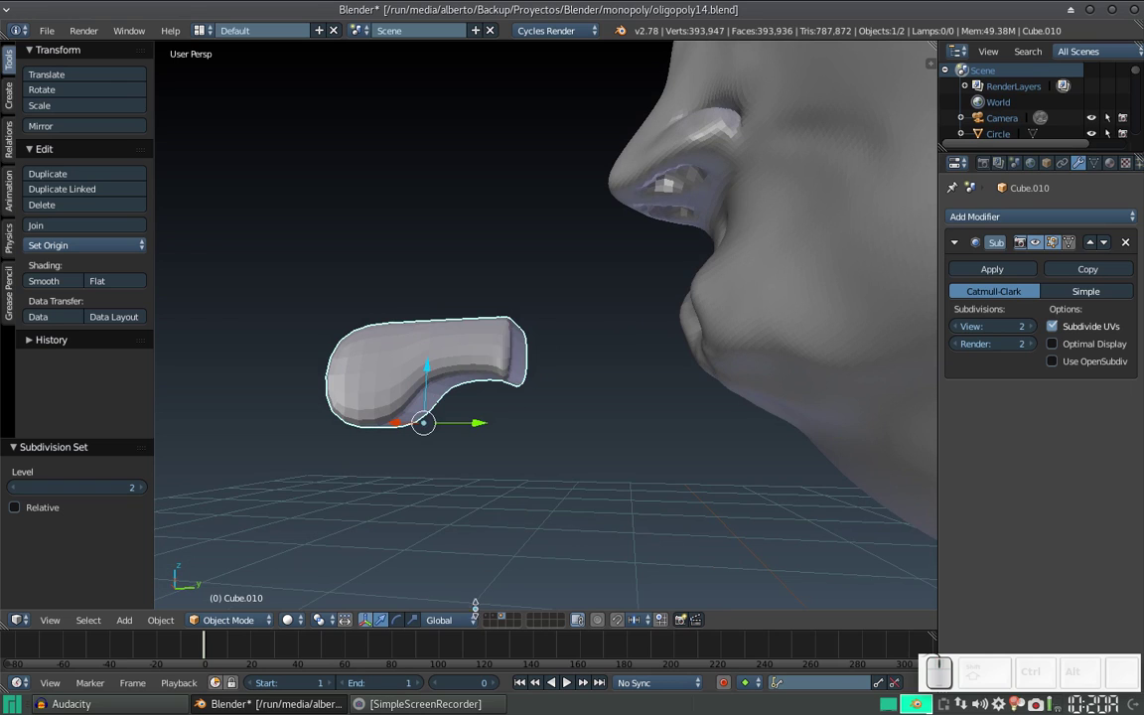
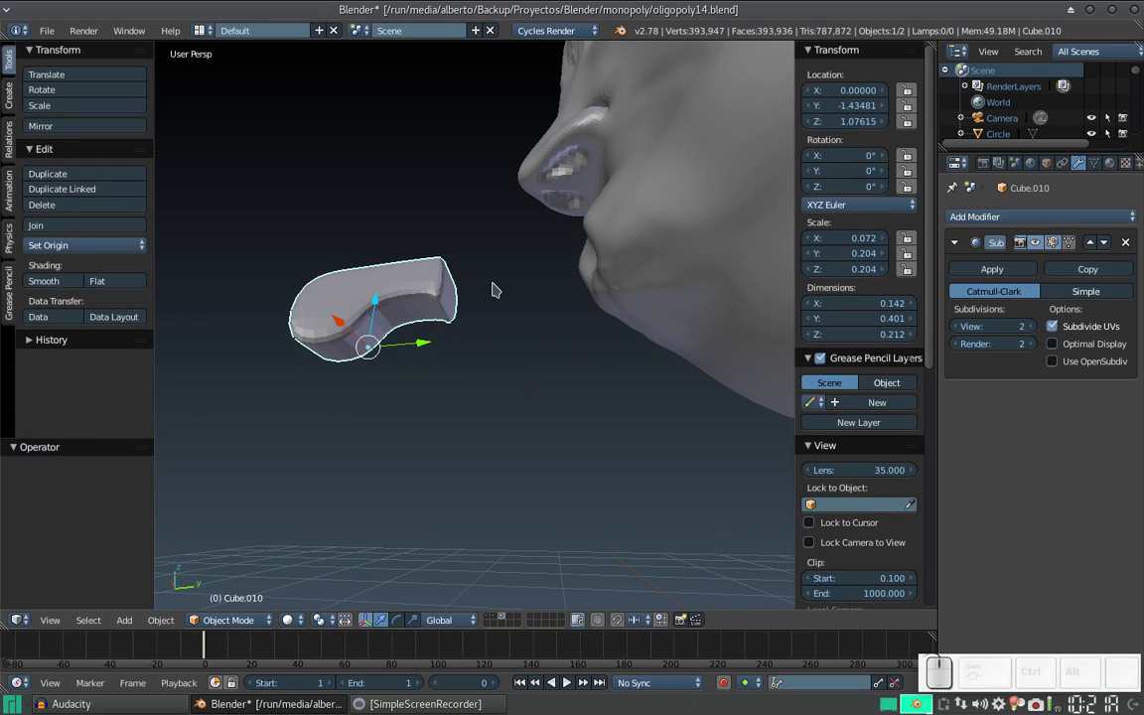
right_click(413, 290)
Reopen the creased, smoothed pipe in Edit Mode to finish shaping it
key(Tab)
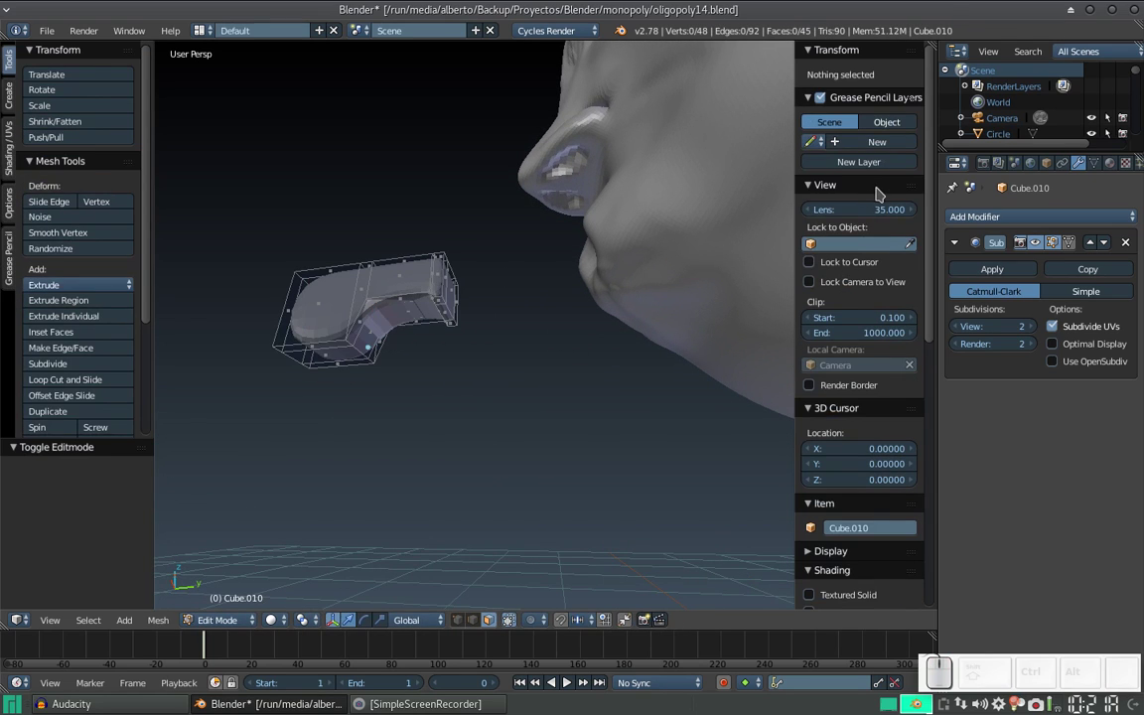
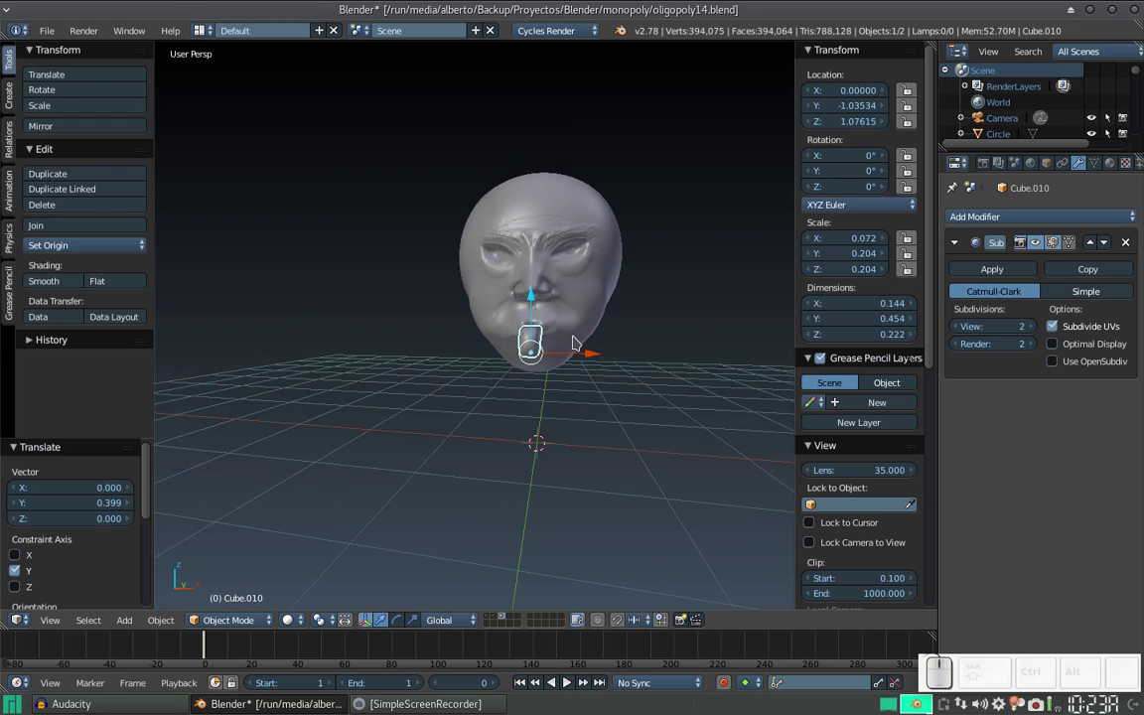
Add a new cube to the scene above the head
scroll(down, 3)
click(581, 356)
key(shift+a)
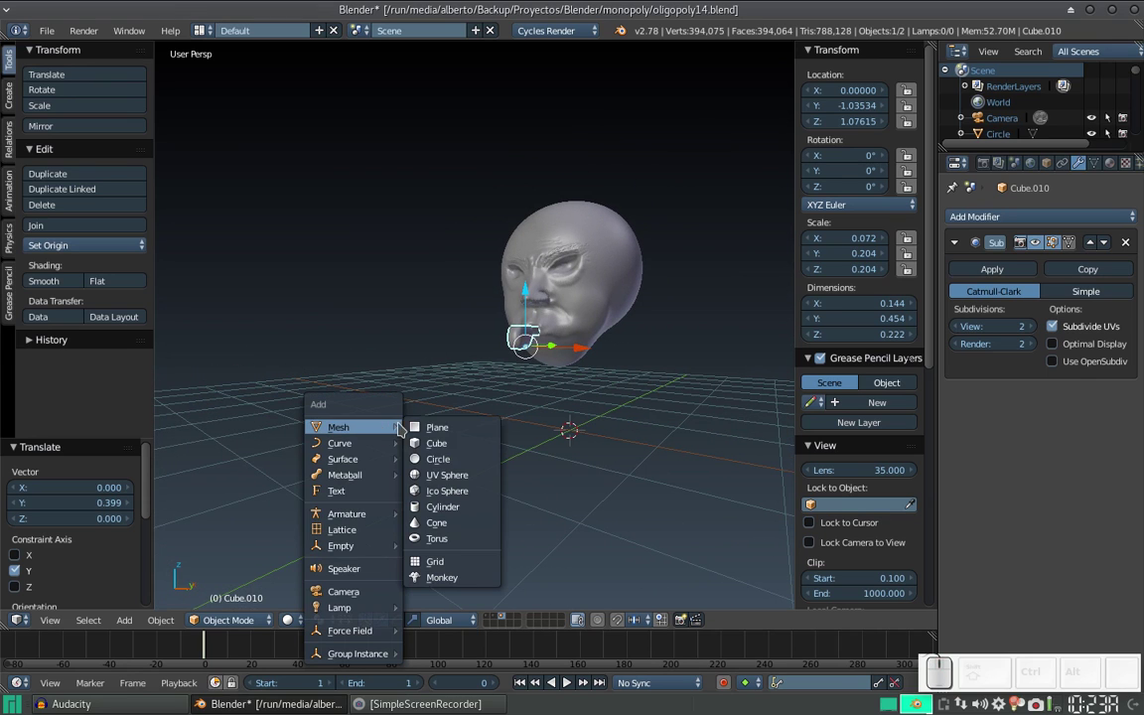
click(462, 442)
middle_click(603, 426)
drag(634, 428, 617, 177)
middle_click(580, 216)
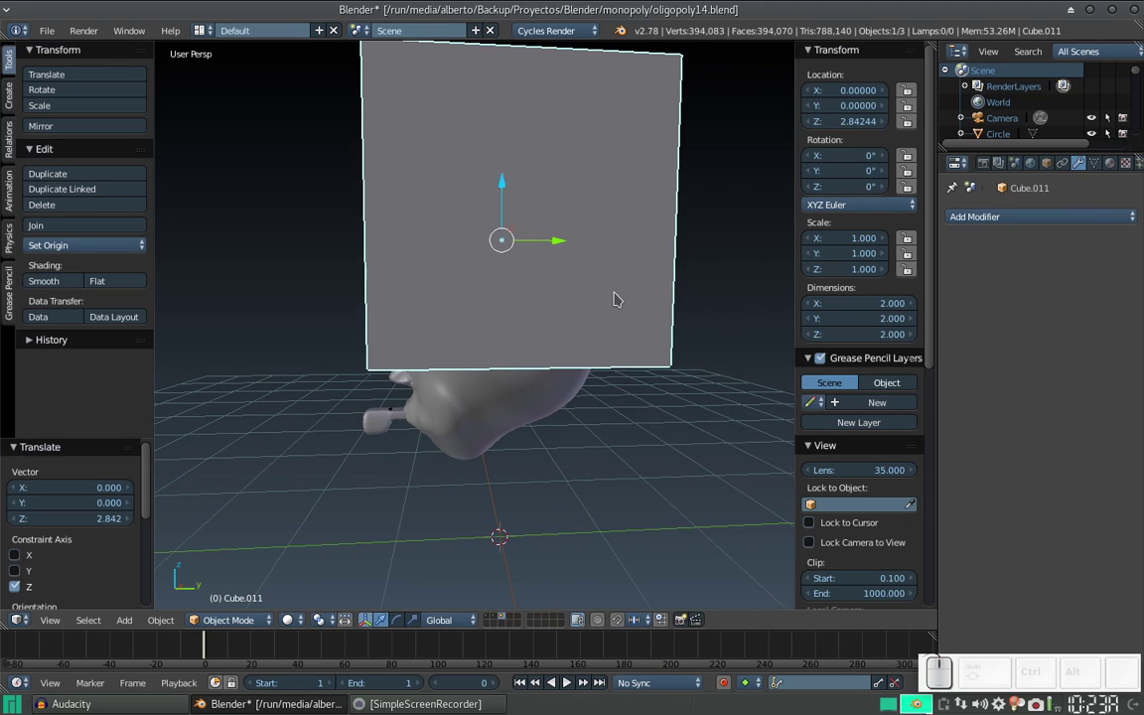
Flatten the cube along Z into a slab and lower it onto the top of the head
key(s)
key(z)
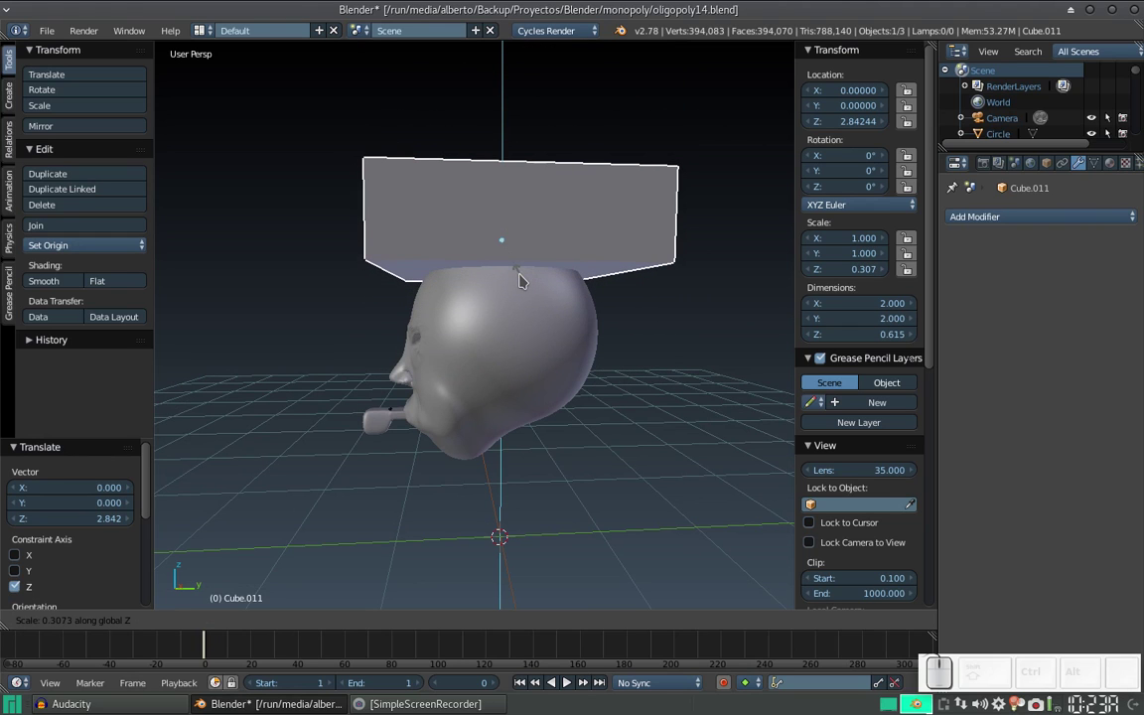
click(527, 281)
drag(509, 202, 507, 243)
drag(508, 243, 663, 349)
key(s)
key(x)
drag(623, 346, 673, 365)
drag(541, 311, 673, 365)
Scale the slab along X to fit the head and reopen it in Edit Mode
key(s)
key(x)
click(720, 379)
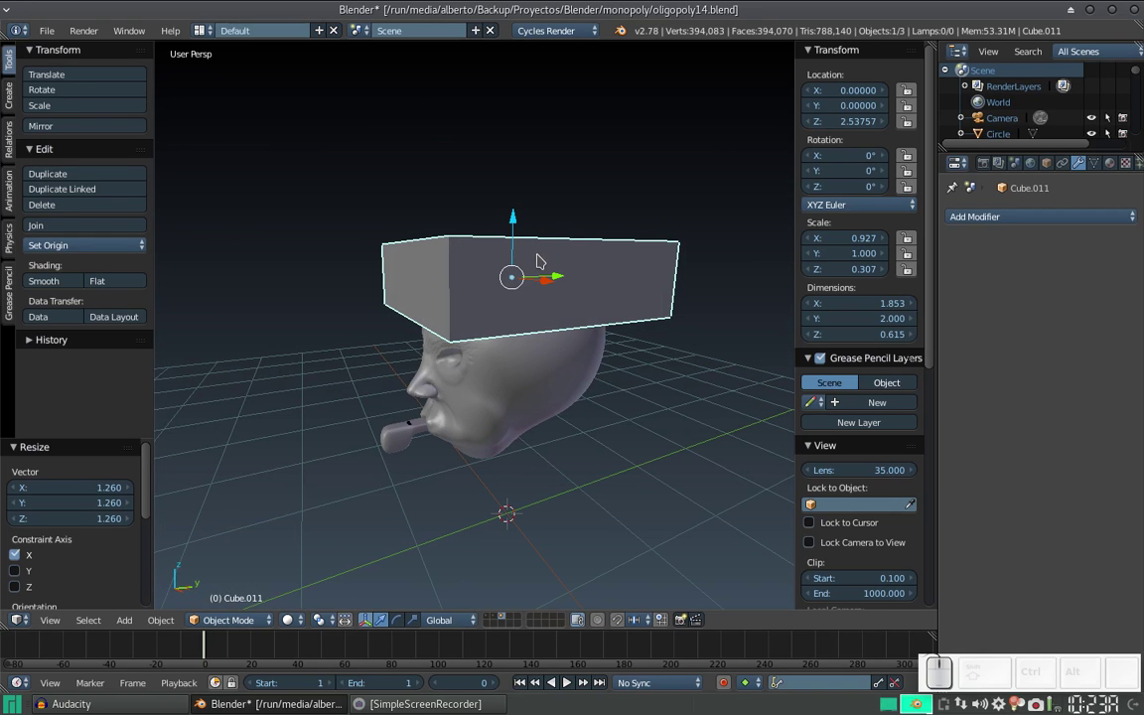
drag(542, 297, 529, 310)
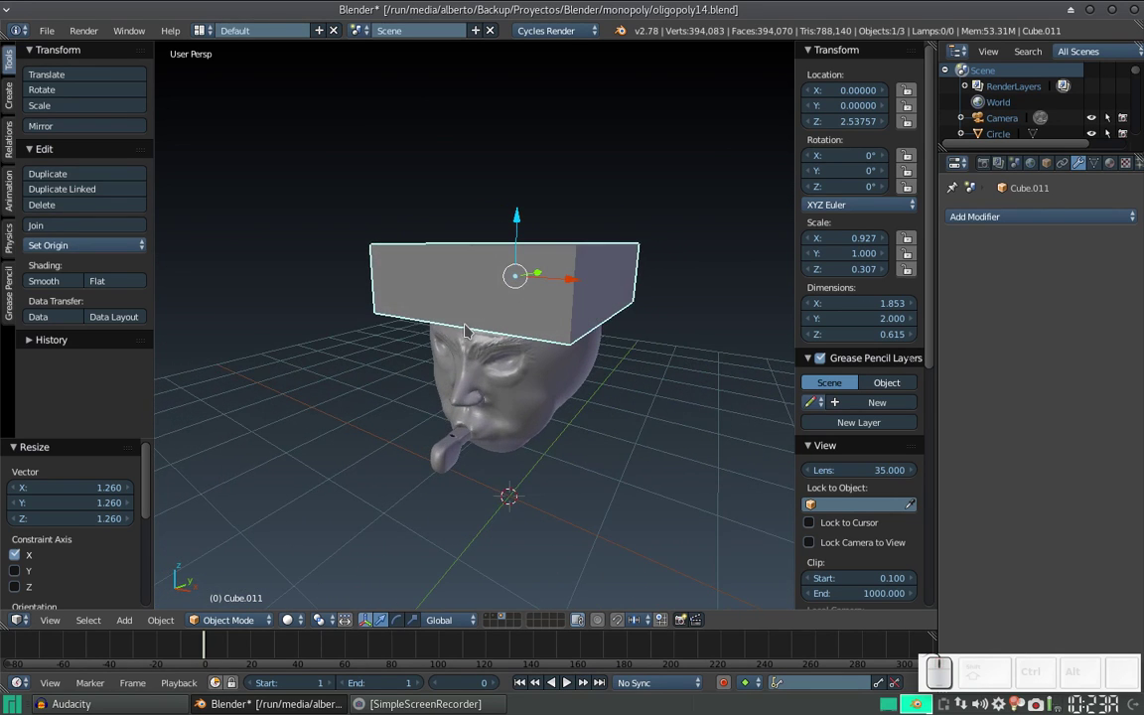
key(Tab)
Extrude the slab's bottom face and scale it inward to about 0.89 to start the hat
key(ctrl+r)
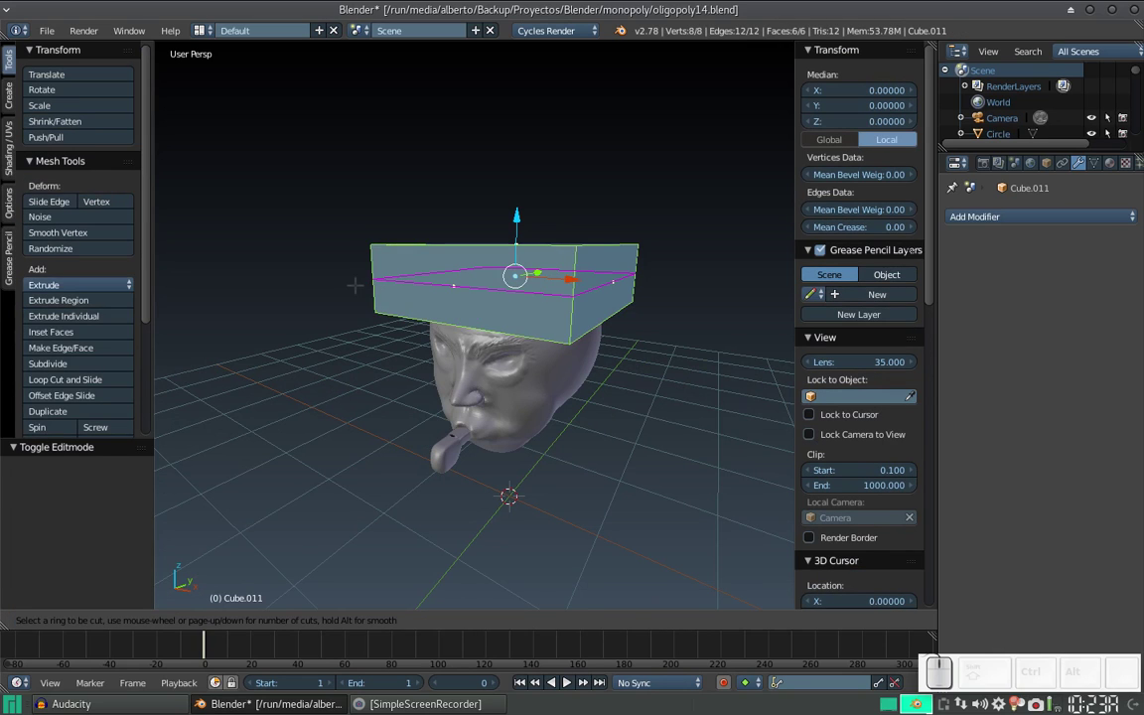
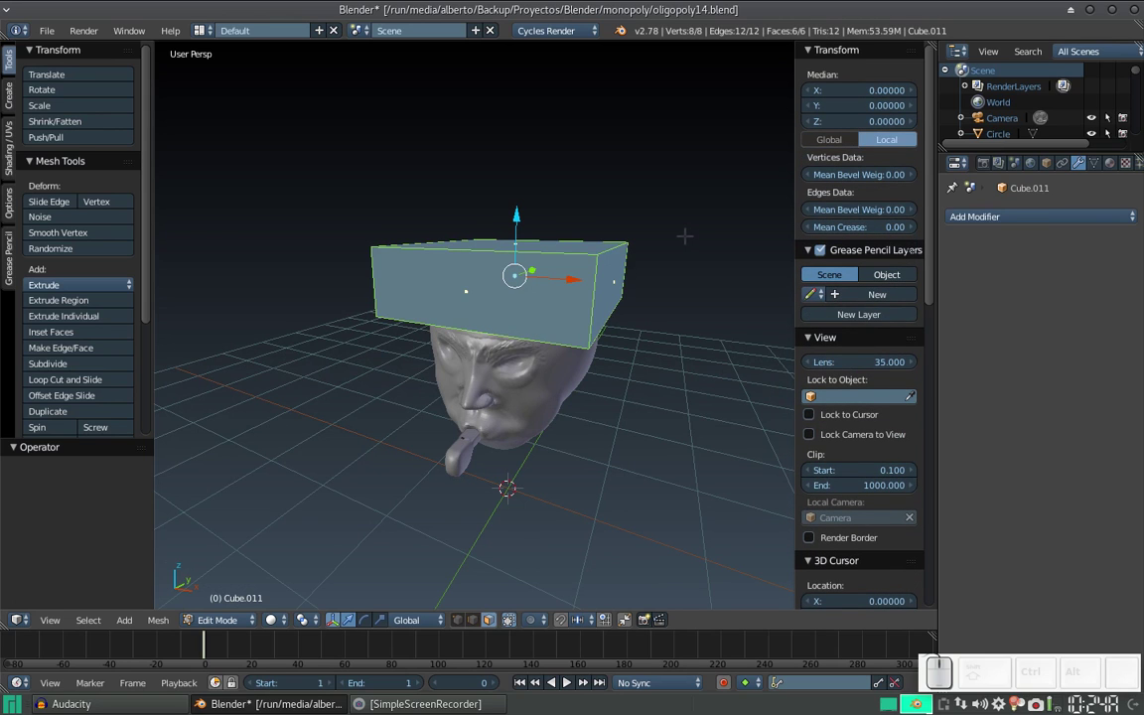
key(n)
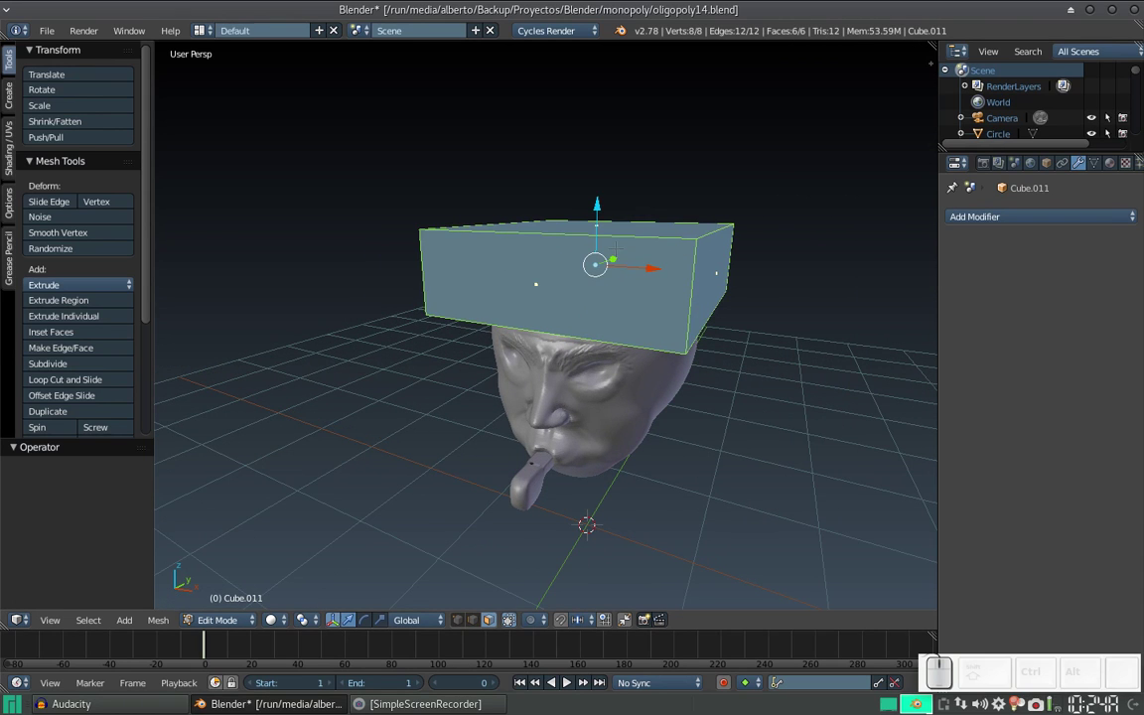
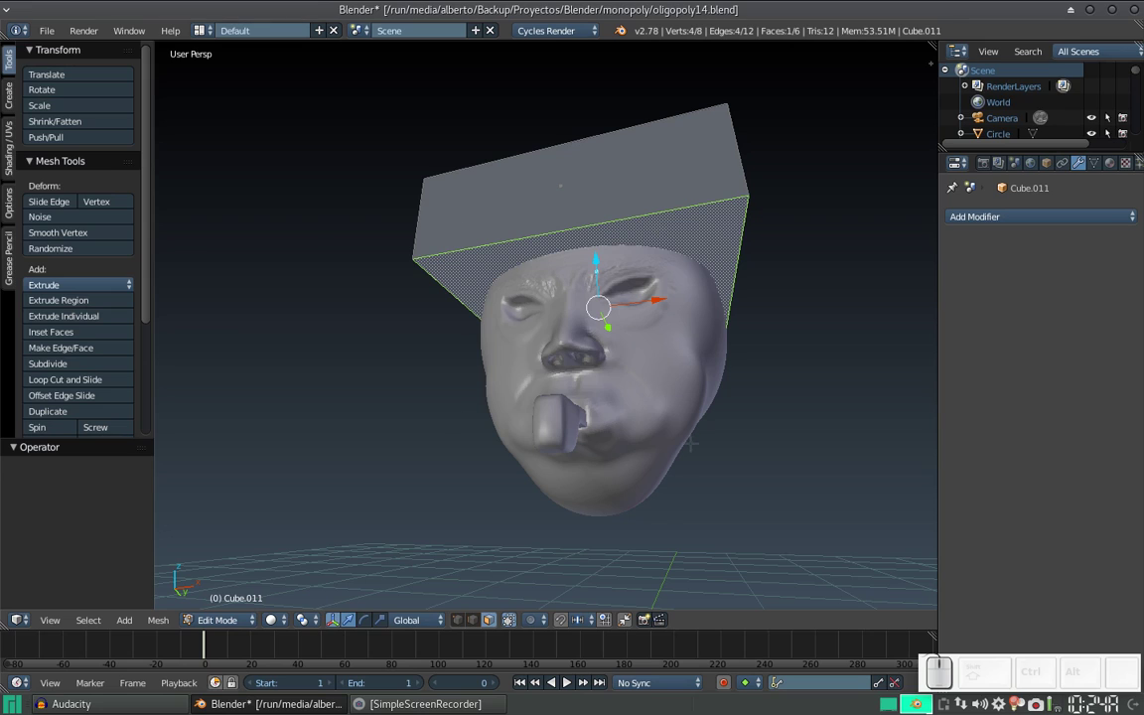
key(e)
key(s)
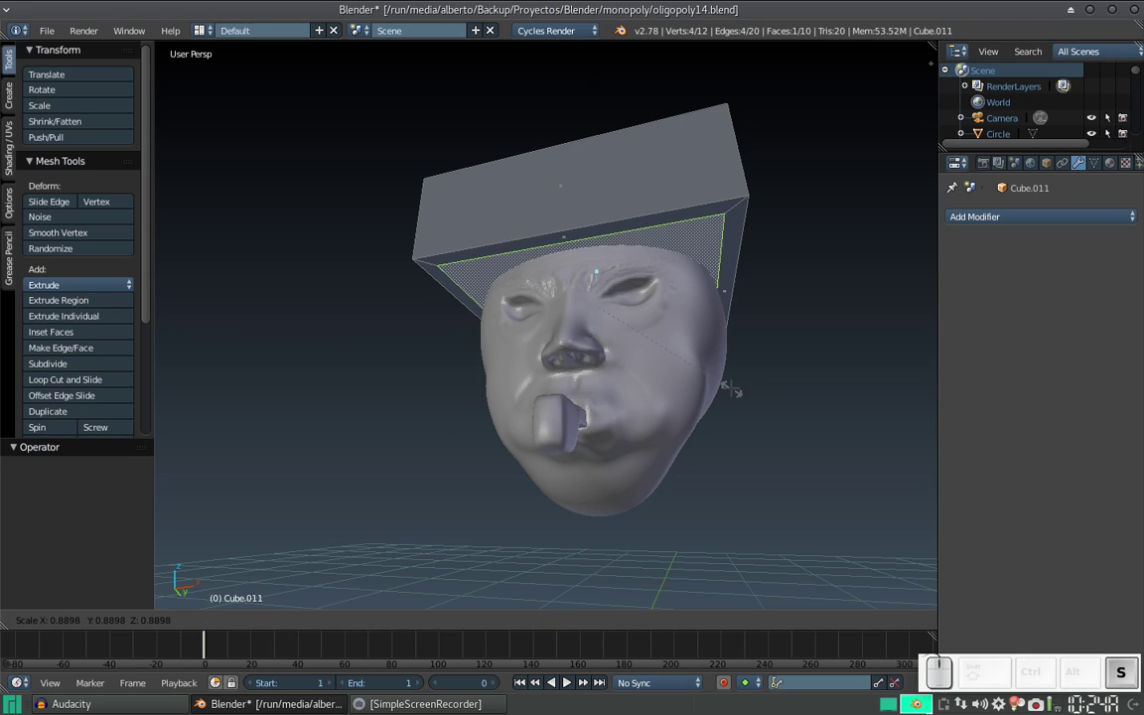
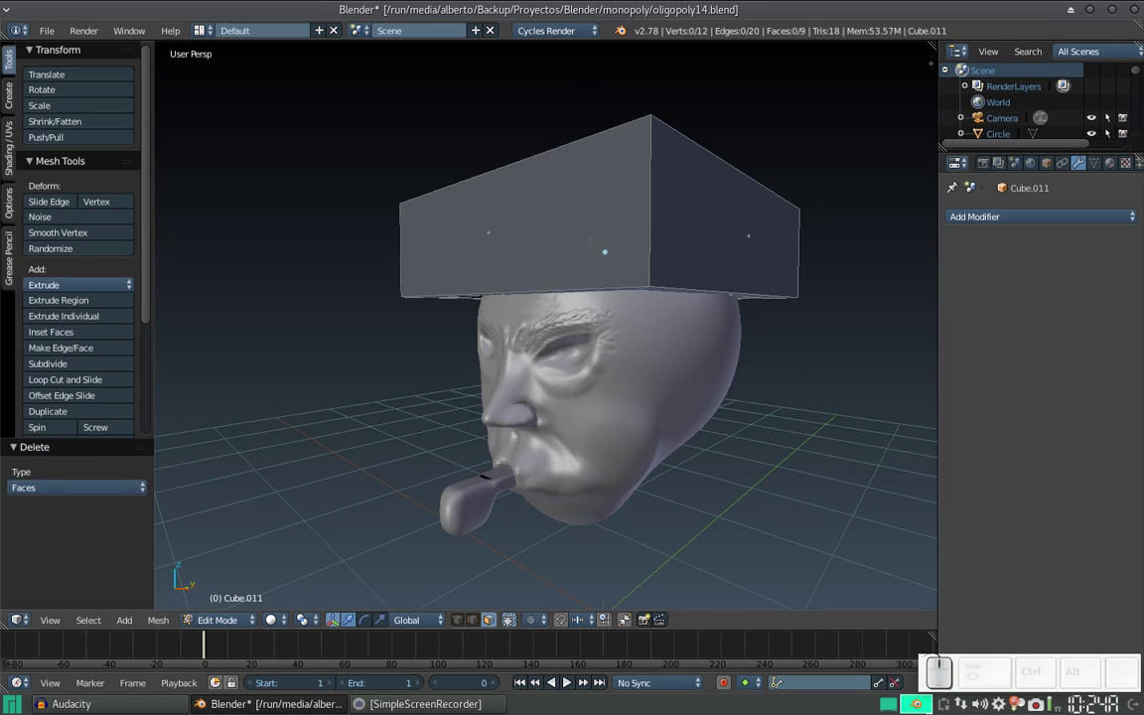
Smooth the slab into a rounded cap with a level-2 Subdivision Surface
key(Tab)
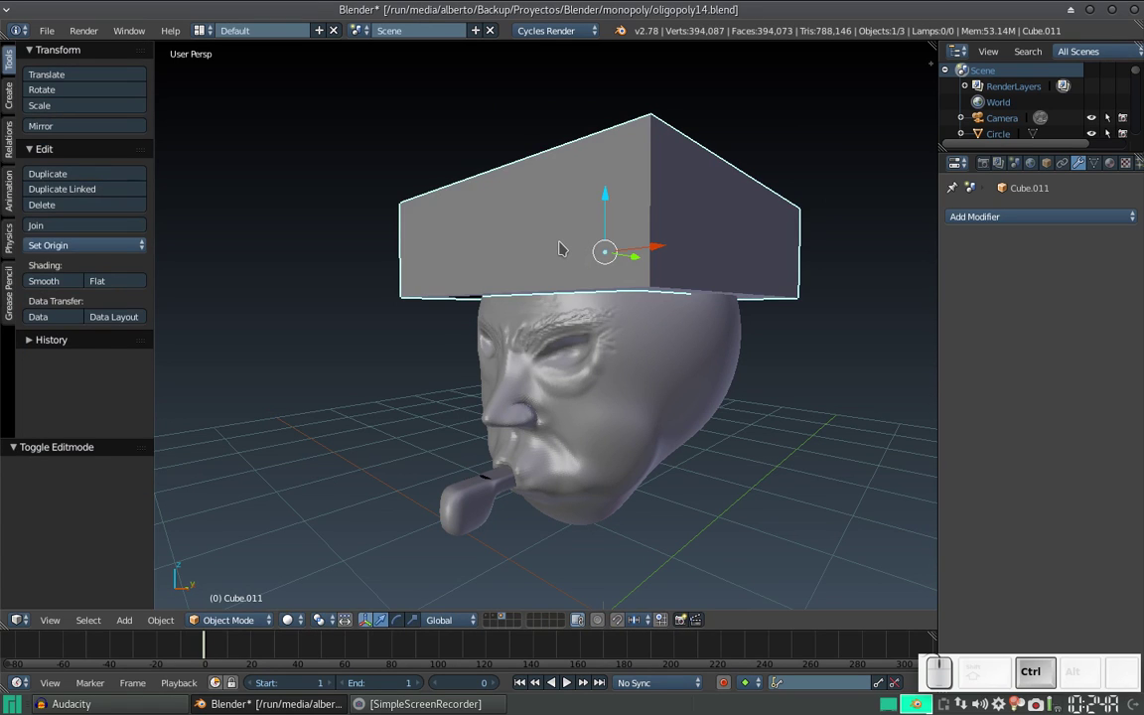
key(ctrl+2)
drag(568, 254, 579, 226)
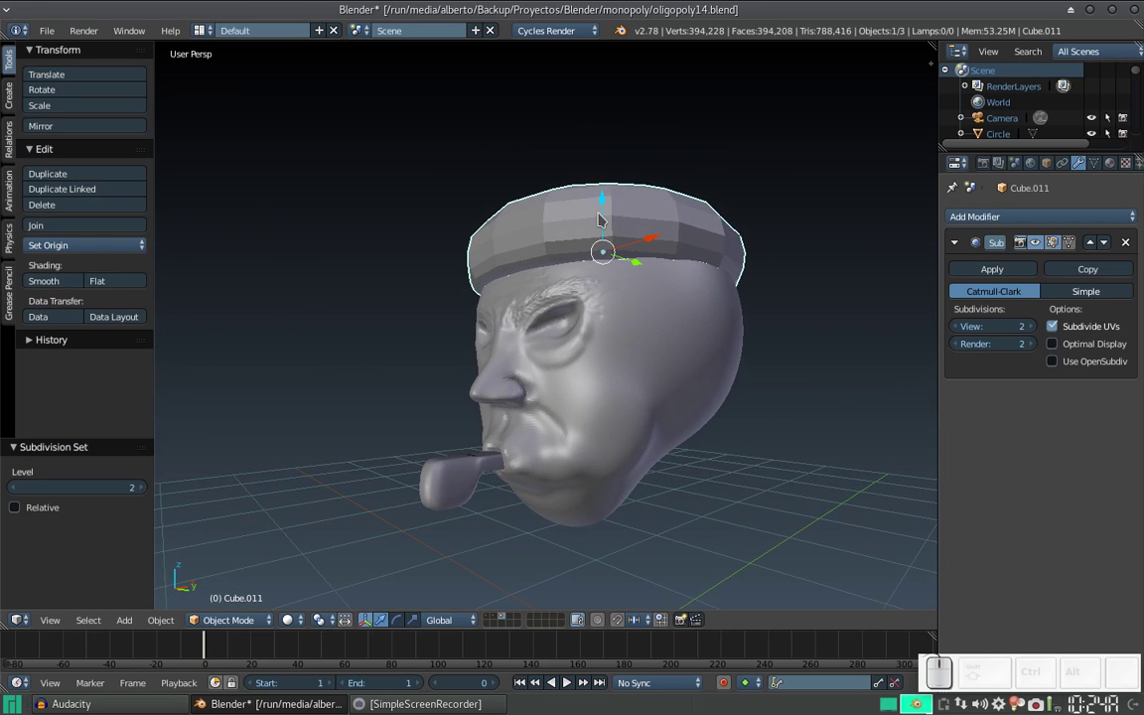
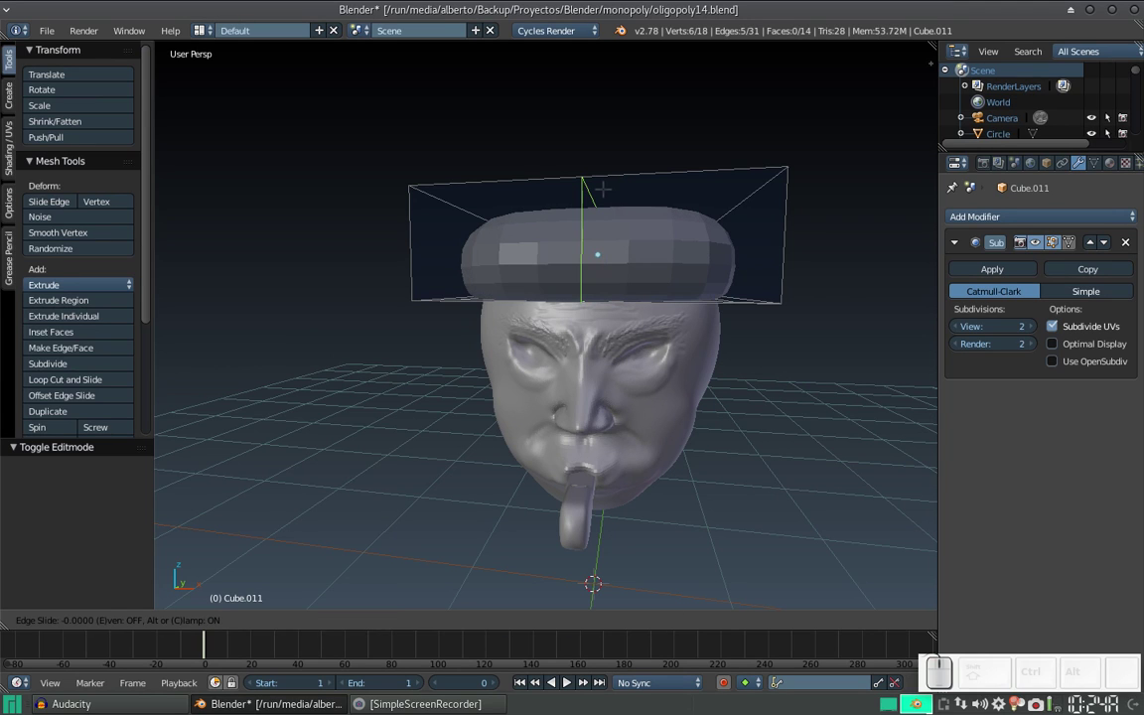
key(ctrl+z)
key(ctrl+Escape)
key(ctrl+z)
Add an edge loop around the cap near its lower rim to tighten the edge
key(ctrl+r)
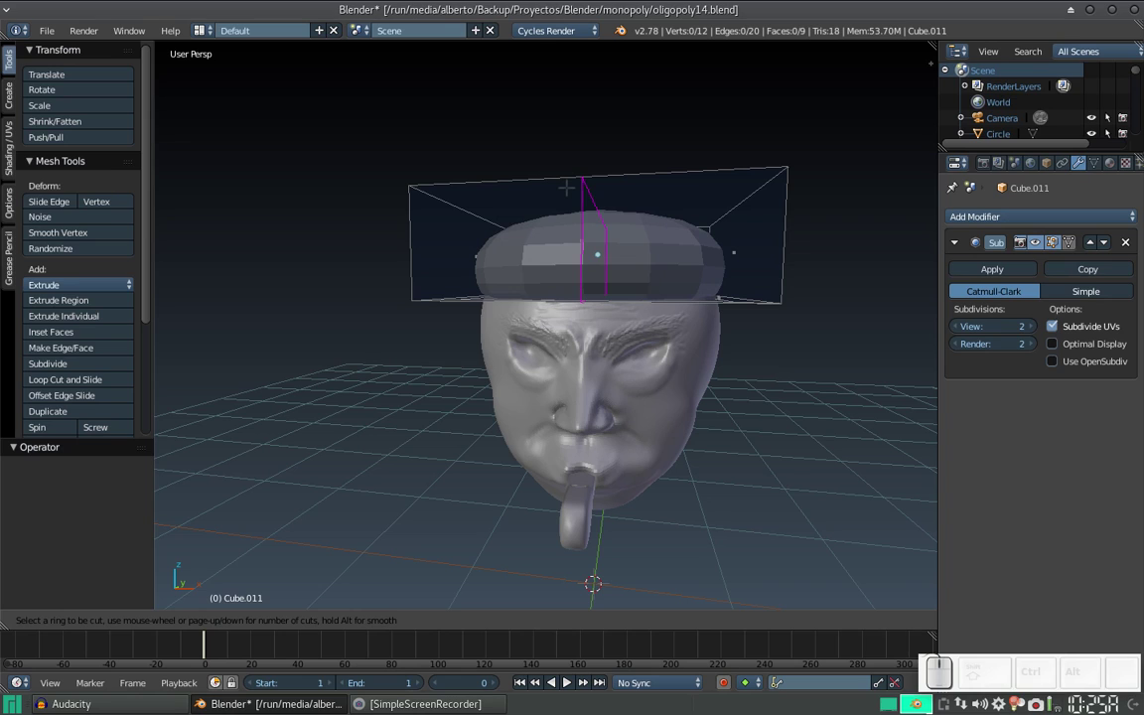
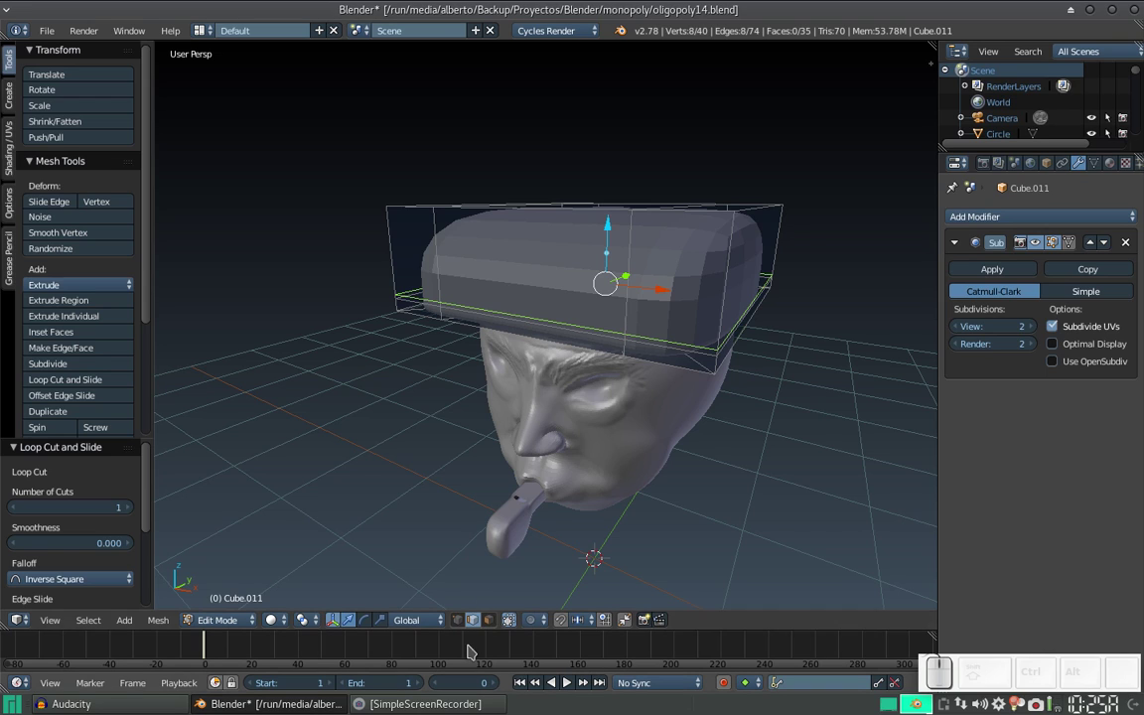
click(498, 621)
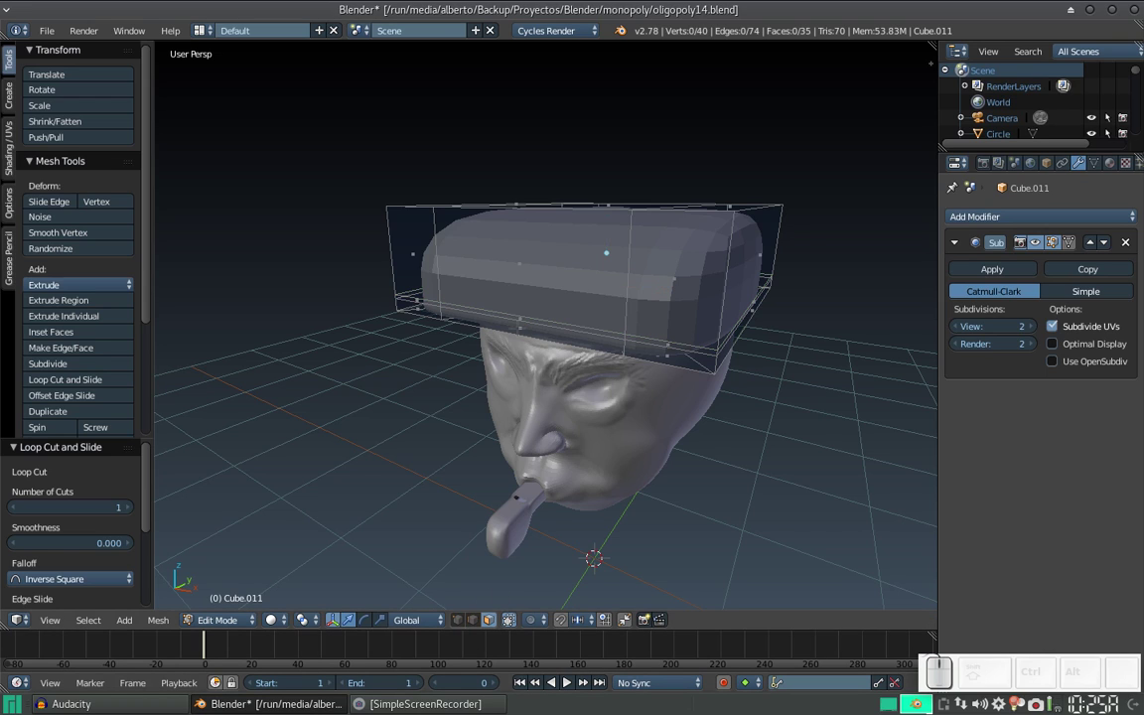
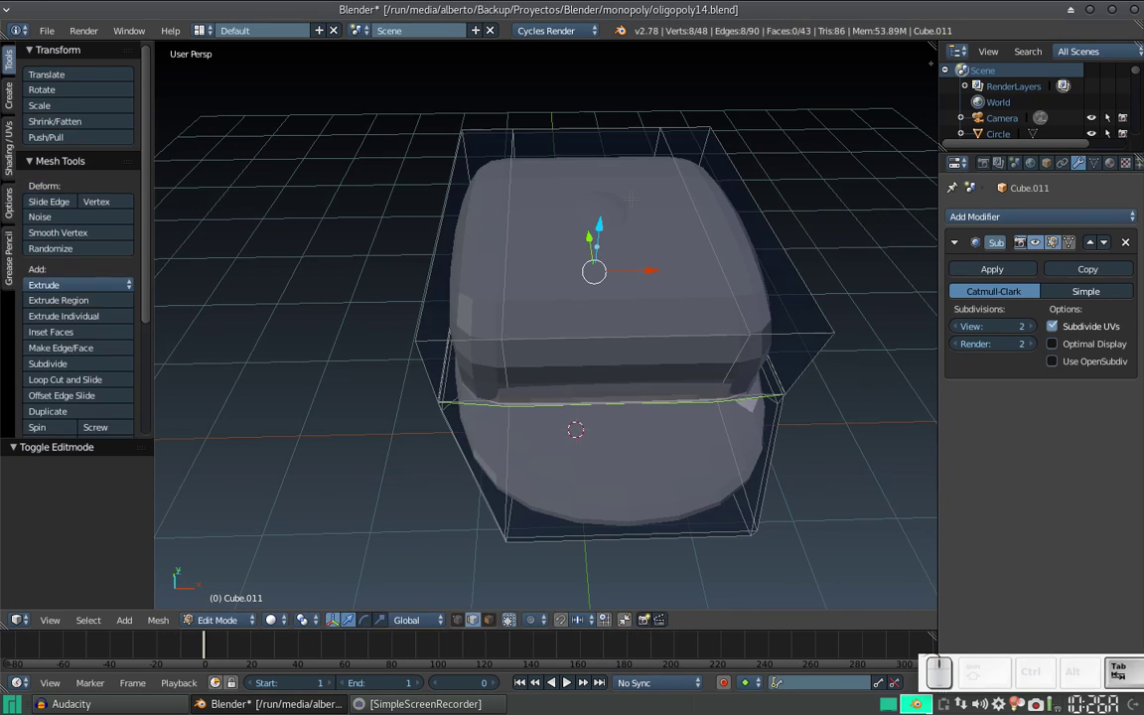
Select a section of the cap's front rim to pull out the peak
click(499, 629)
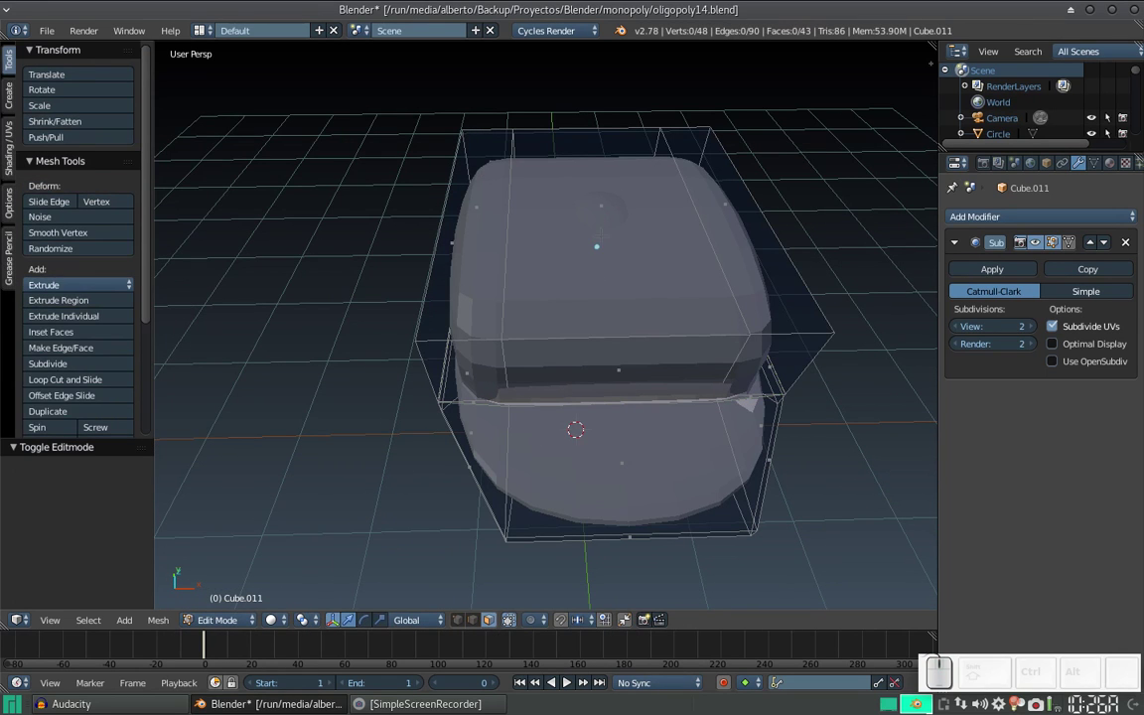
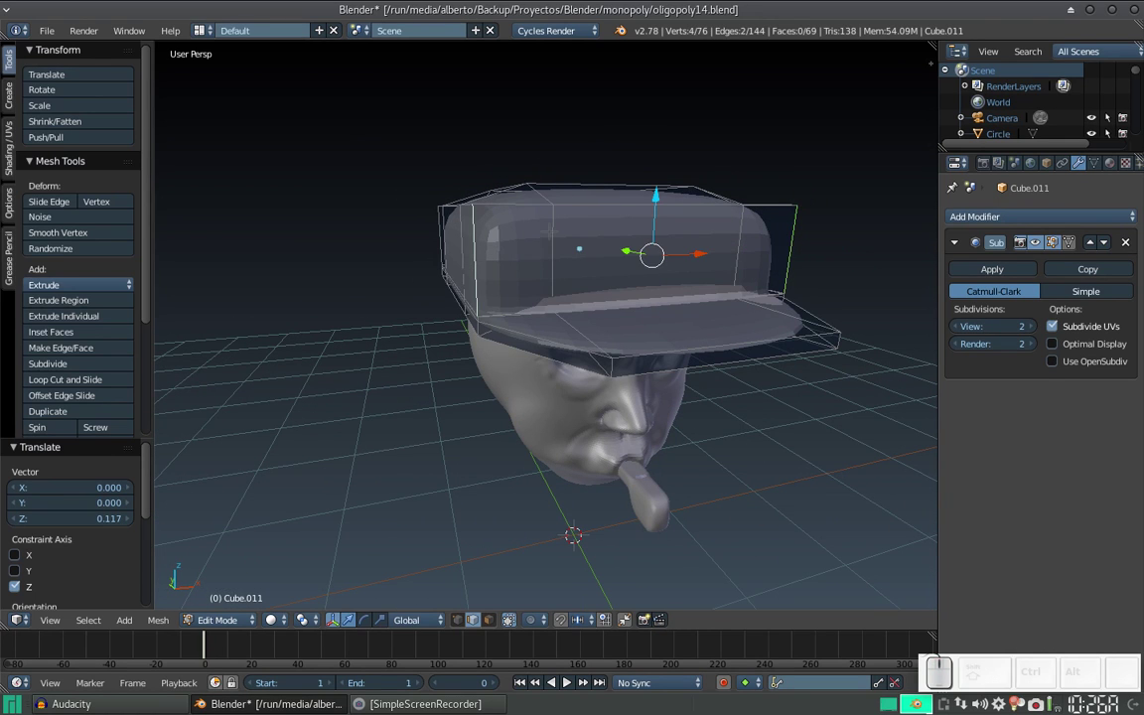
Bevel the selected cap edge to add geometry to the crown
key(ctrl+b)
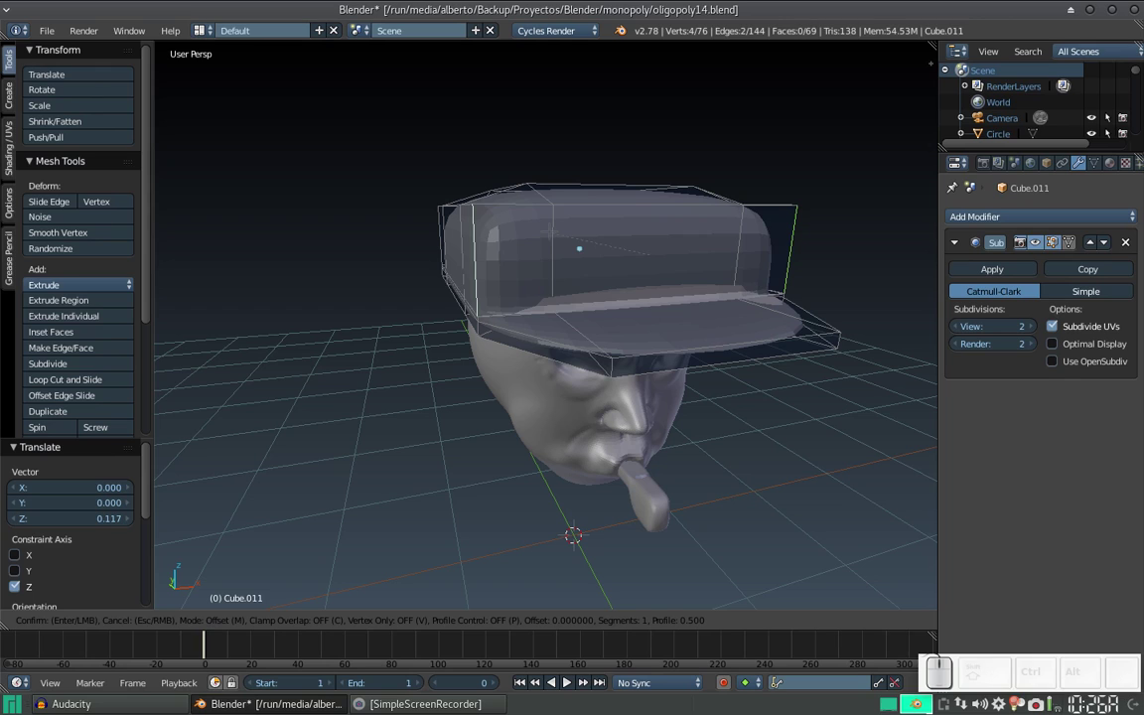
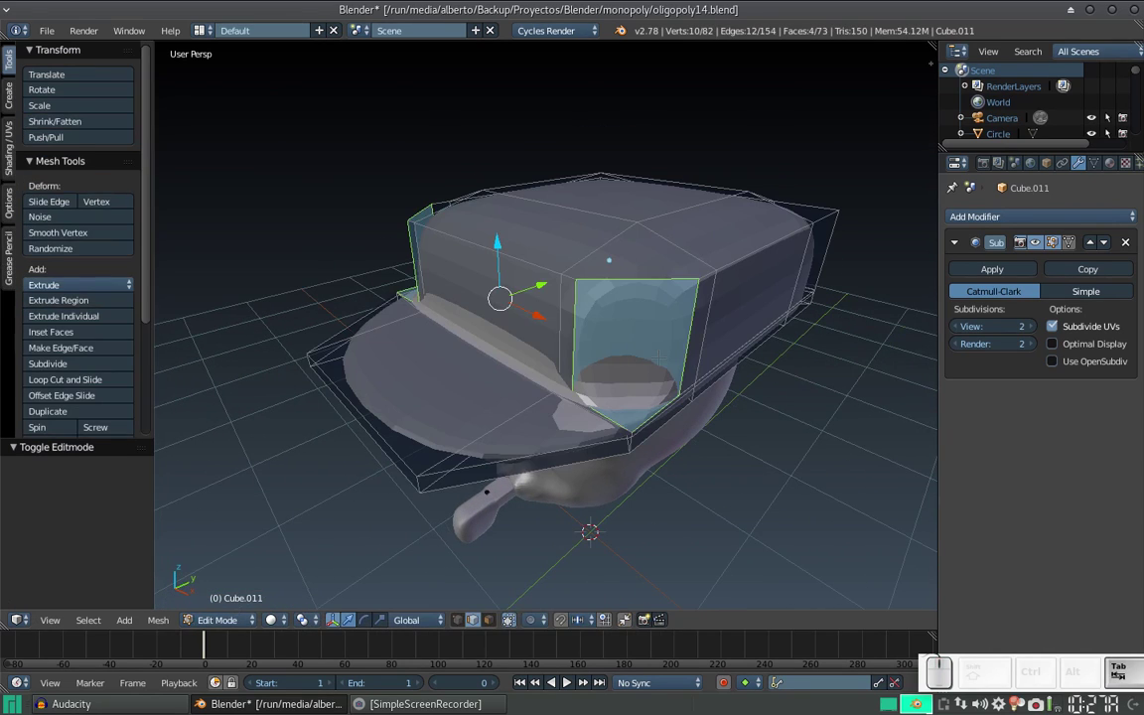
Undo the last bevel and re-bevel the crown edges with more segments for a rounder corner
key(ctrl+z)
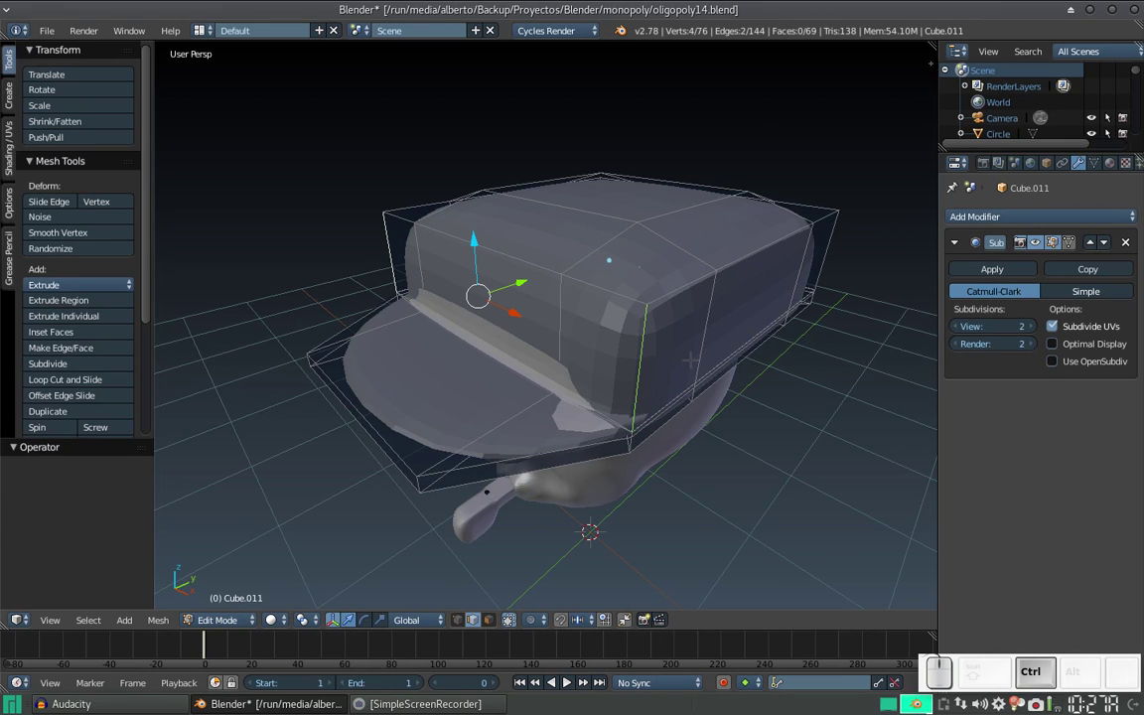
key(ctrl+b)
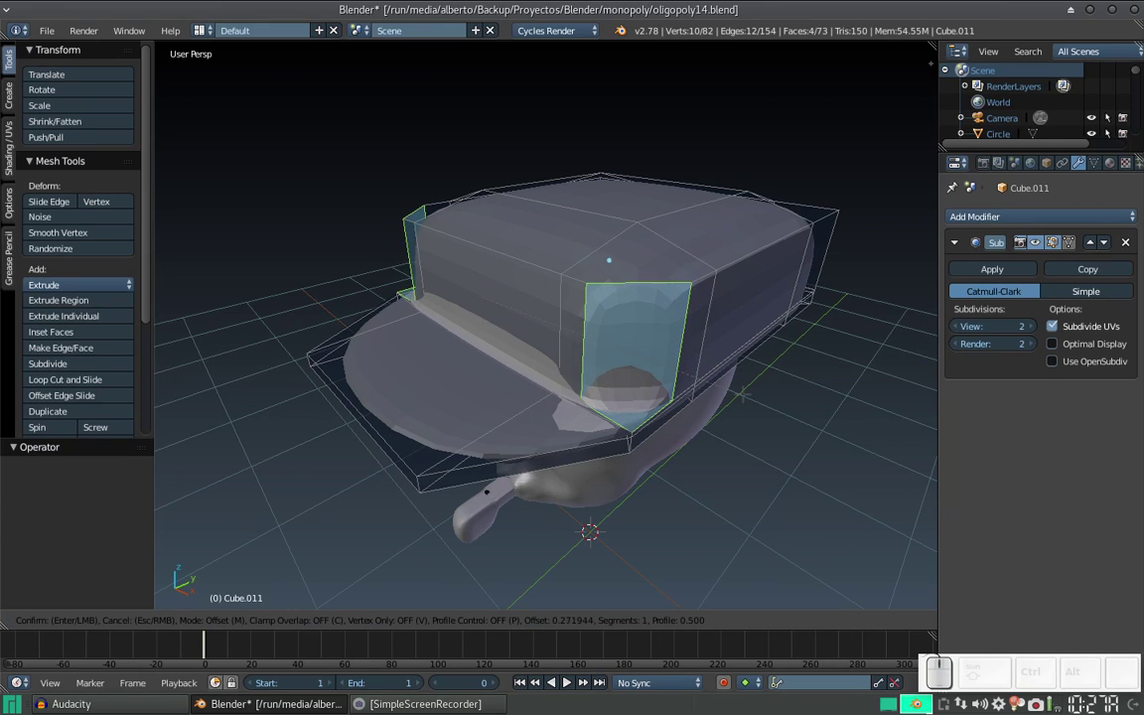
scroll(up, 3)
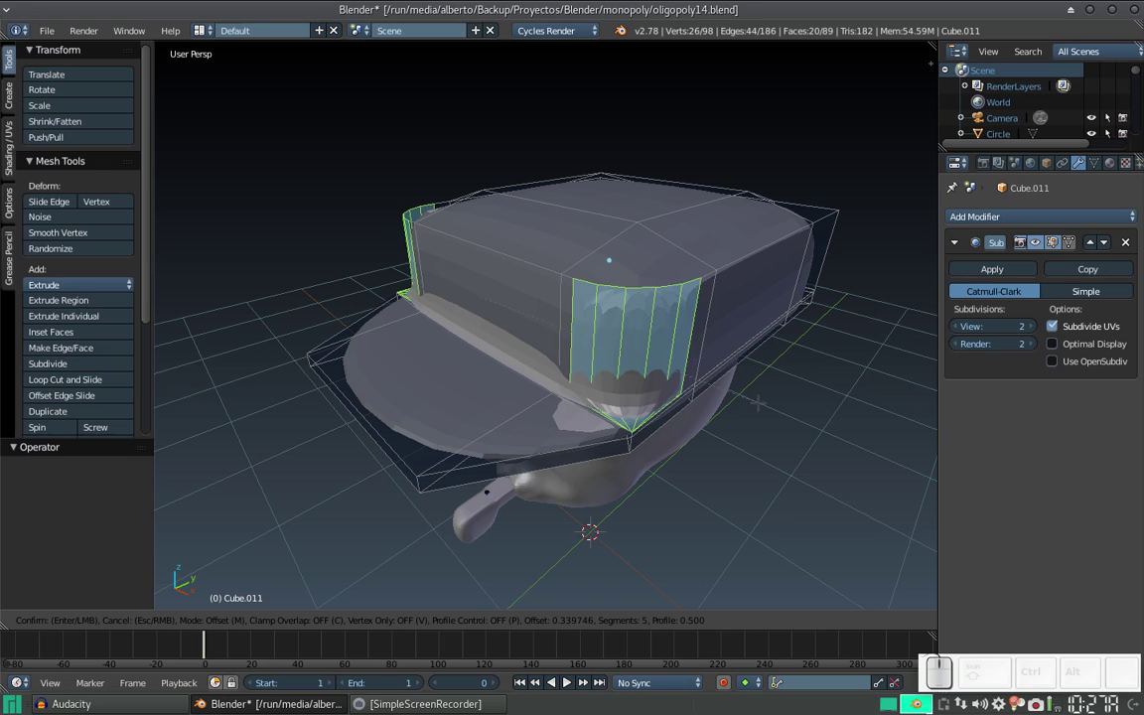
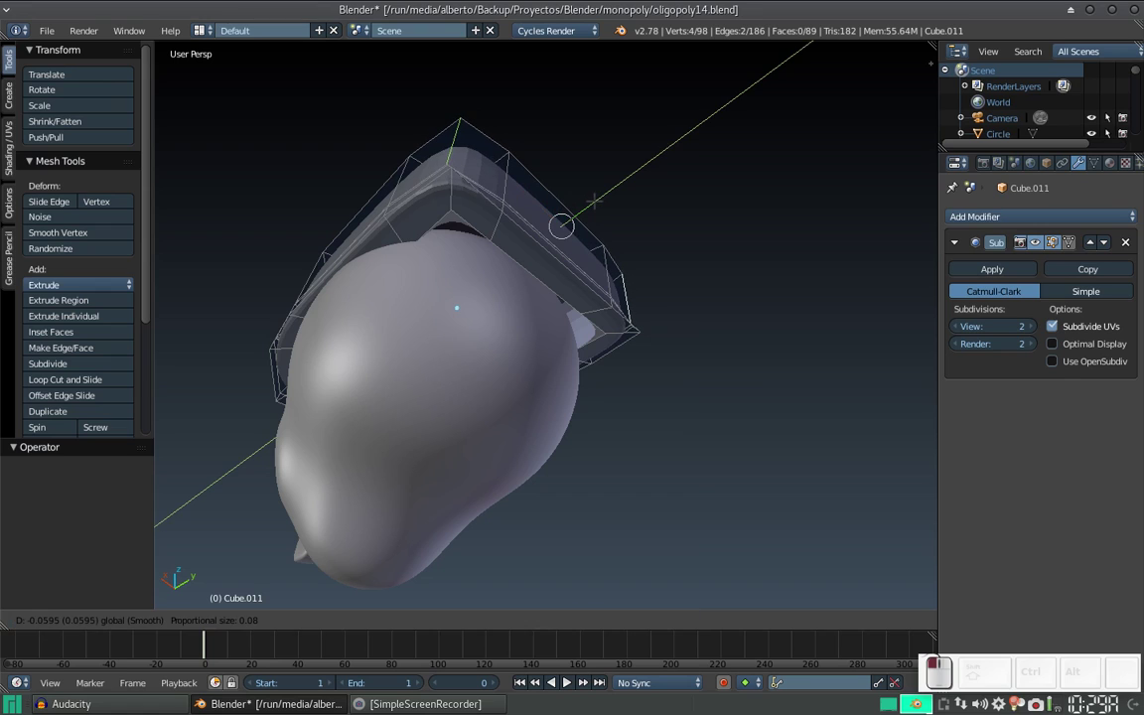
Shrink the proportional falloff size while reshaping the crown points
scroll(down, 3)
scroll(down, 3)
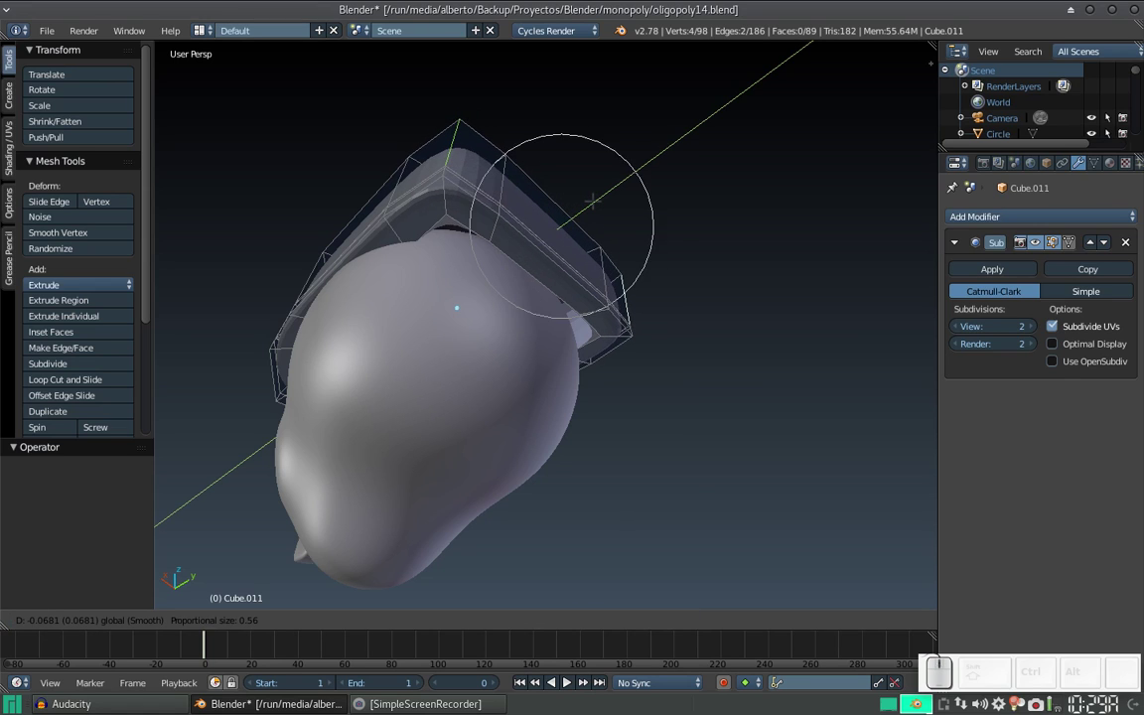
scroll(down, 3)
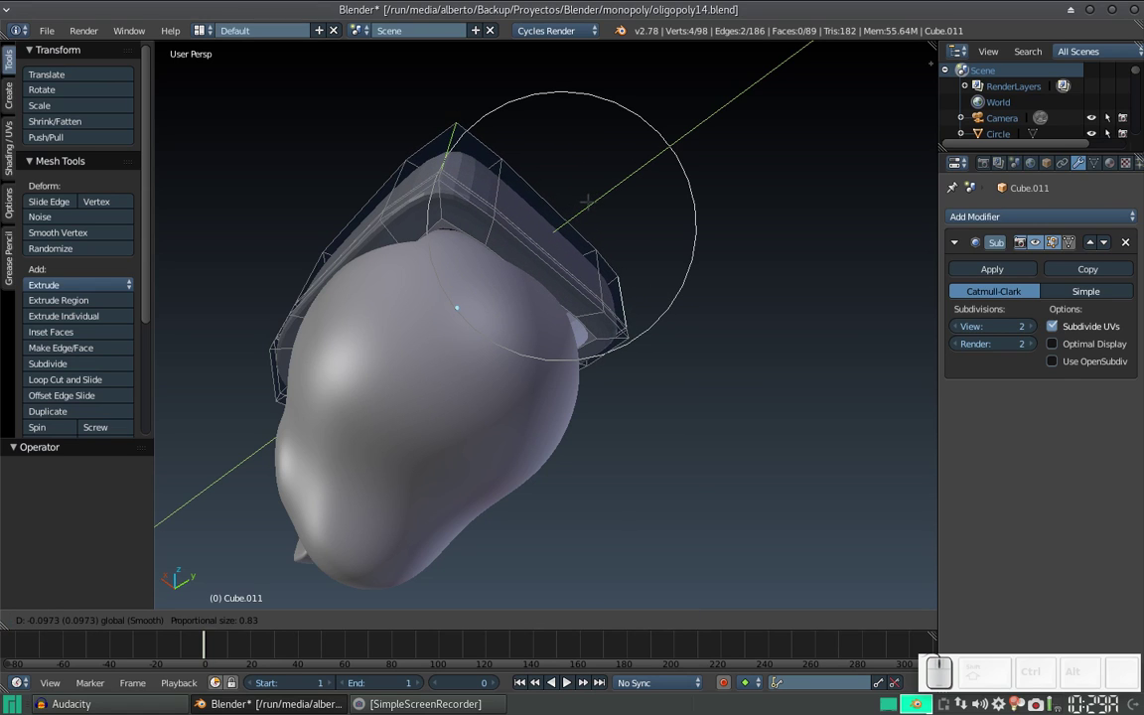
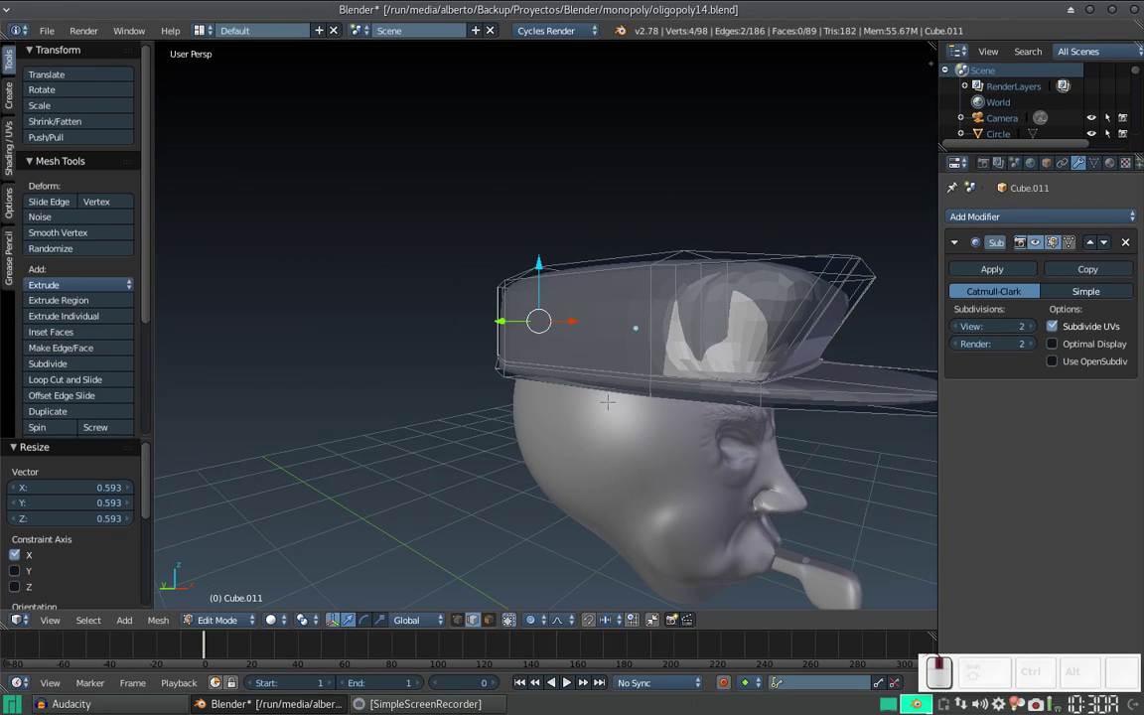
Reselect the cap's side vertices and scale them along X to about 1.06 with soft falloff
key(a)
key(c)
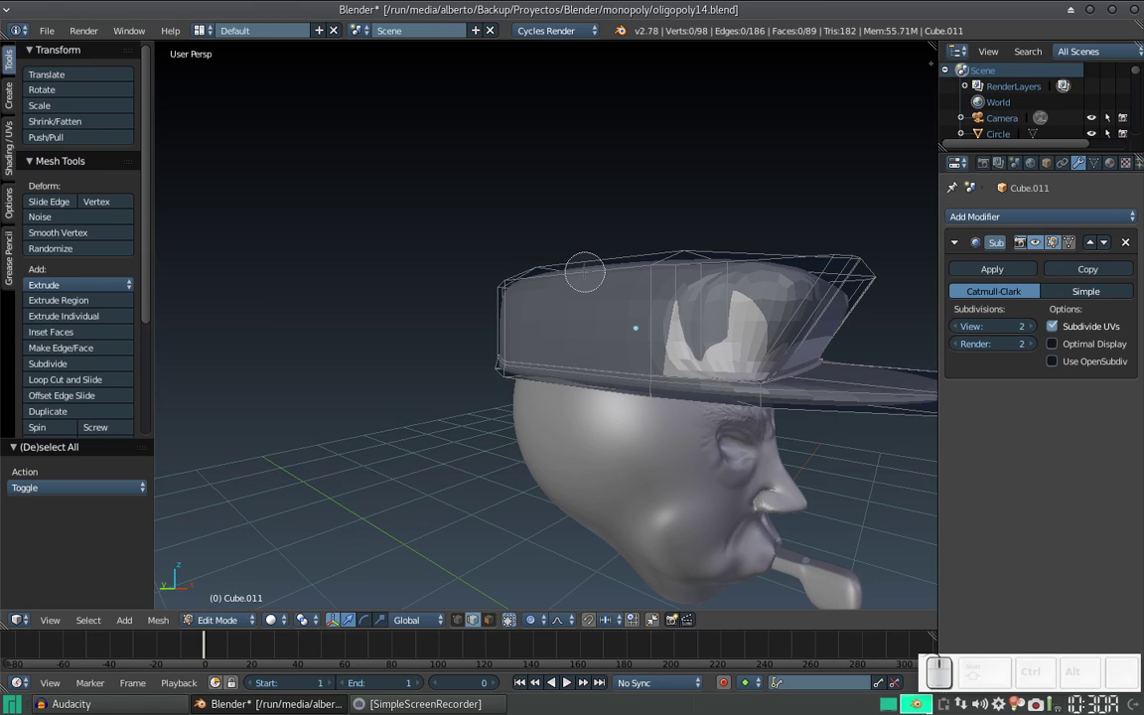
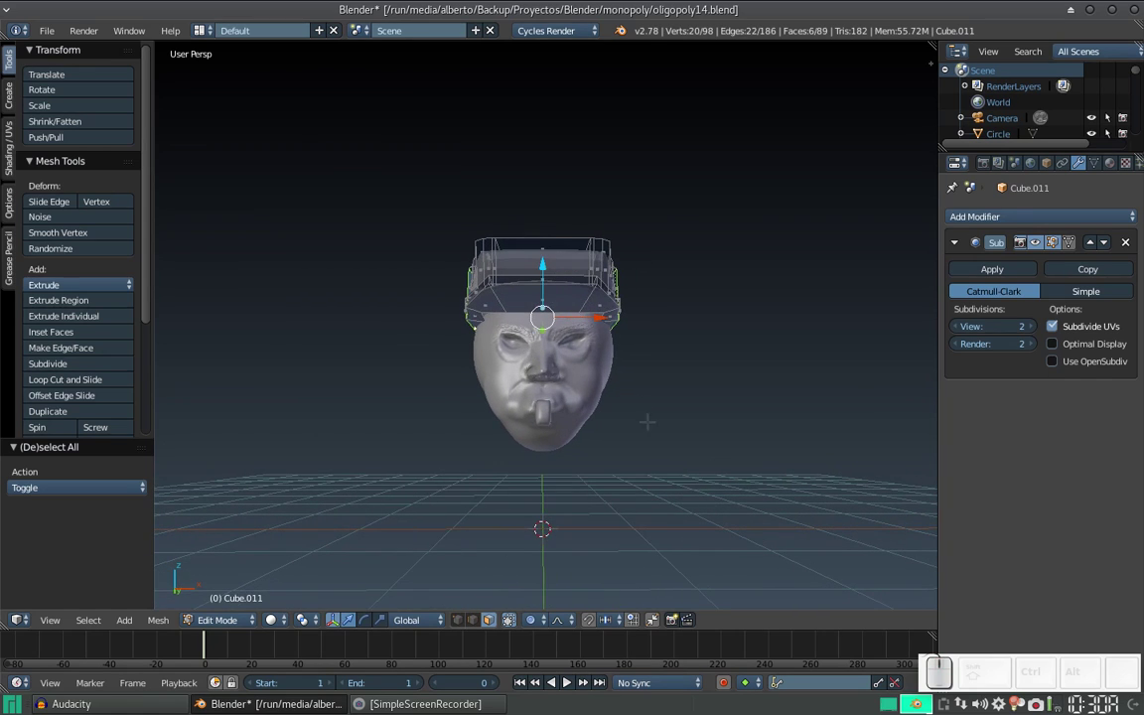
key(s)
key(x)
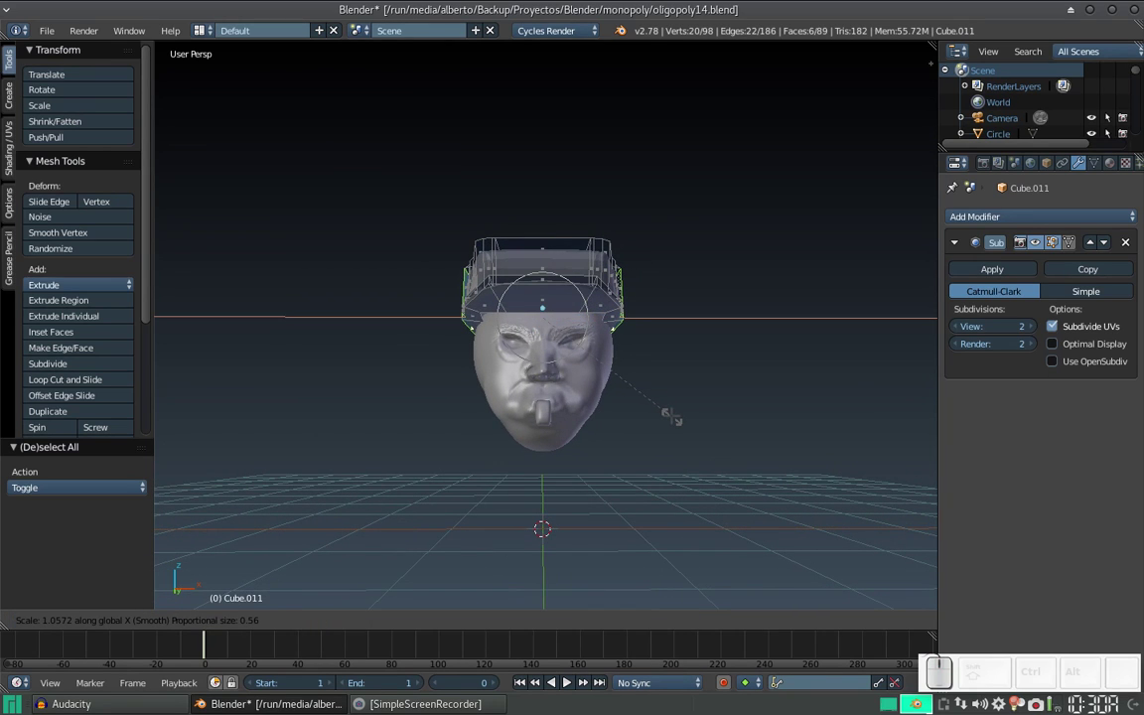
scroll(down, 3)
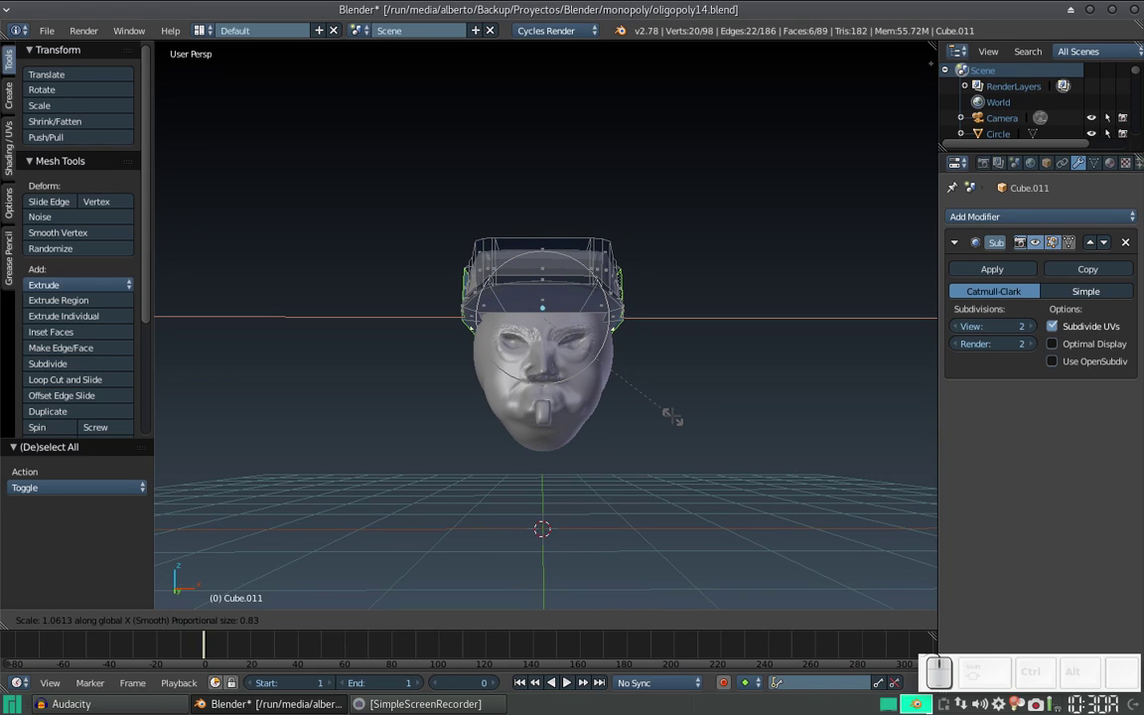
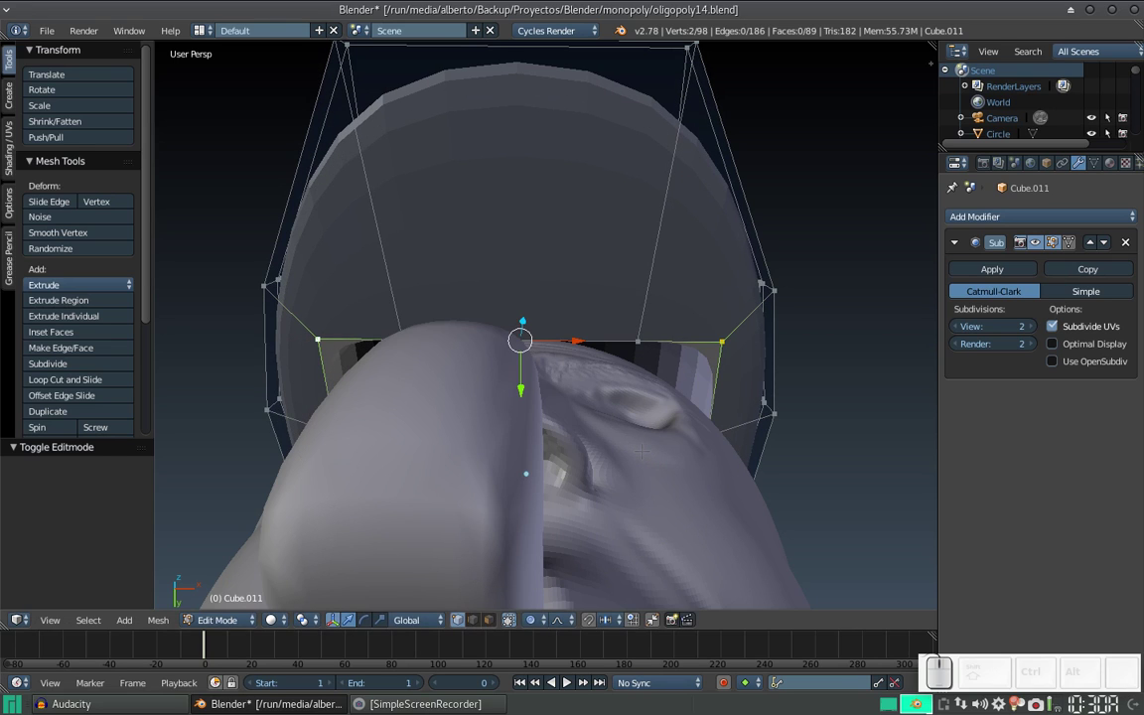
Scale the cap's lower band inward along X to about 0.90 with soft falloff
key(s)
key(x)
scroll(up, 3)
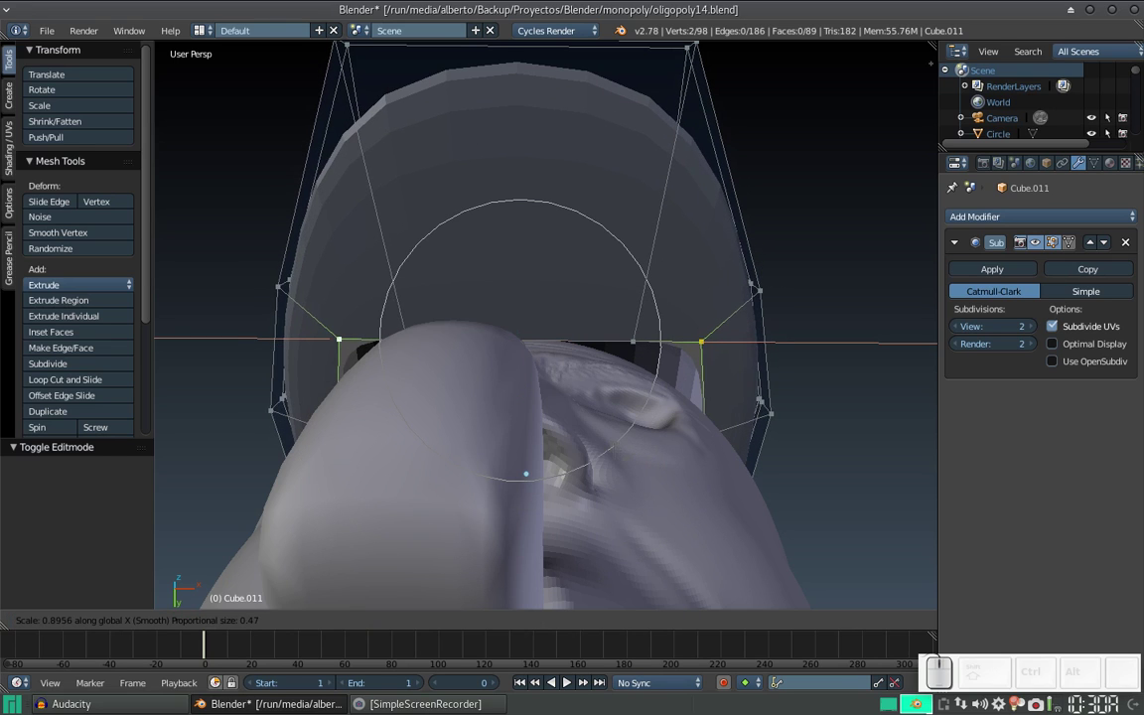
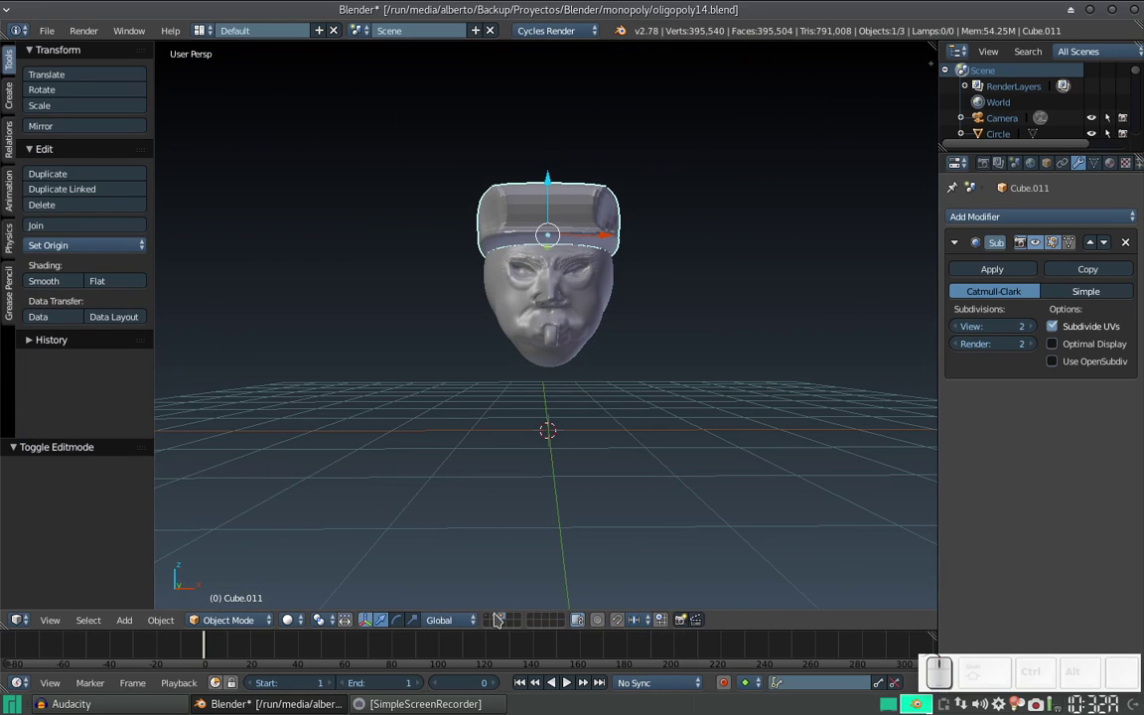
Duplicate the pair of eyes and place the copy near the origin
click(501, 617)
right_click(663, 368)
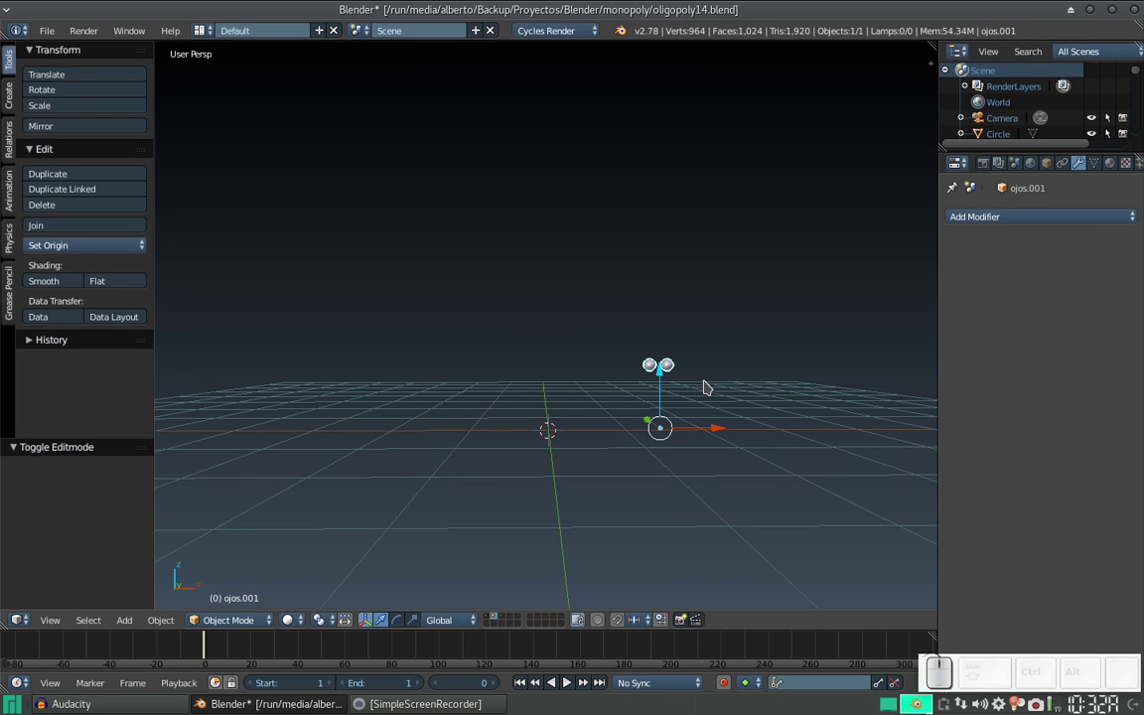
key(shift+d)
key(Escape)
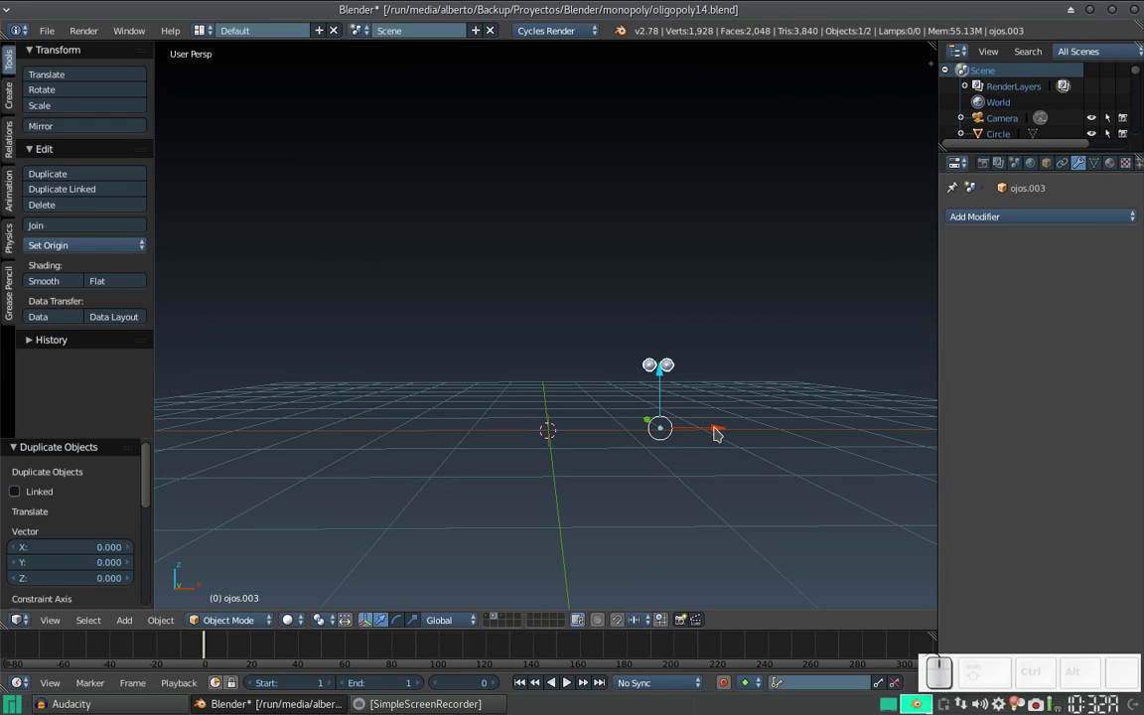
click(720, 430)
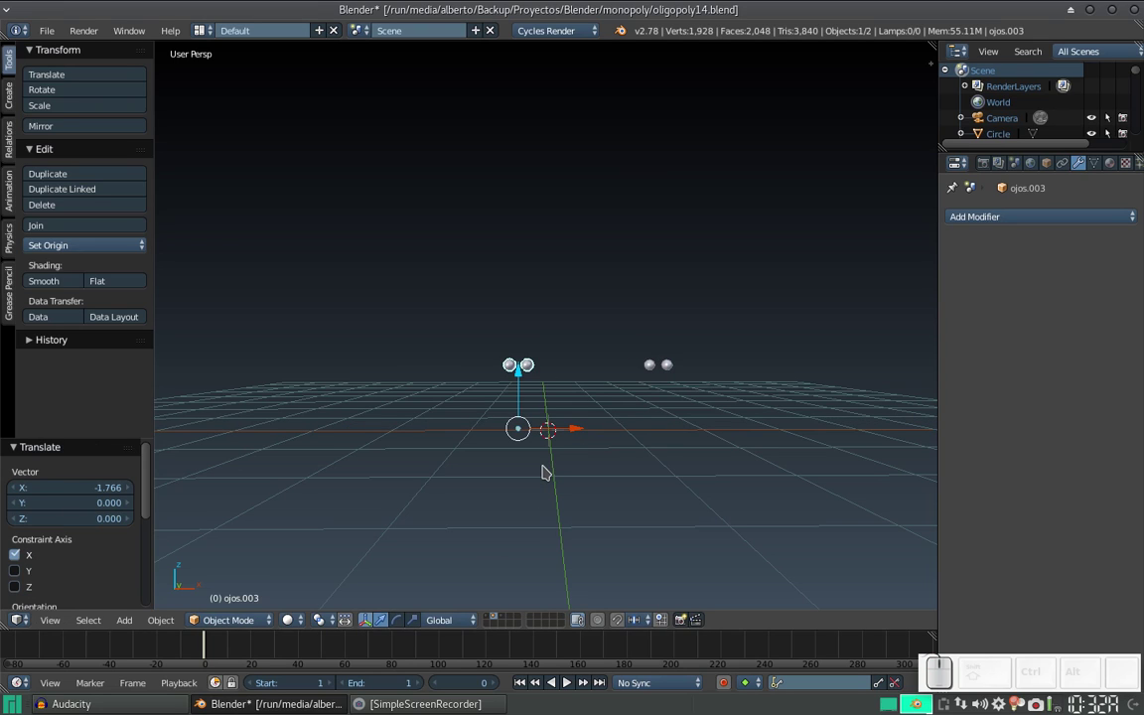
Move the copied eyes to layer 3 with the head and view that layer
key(m)
key(3)
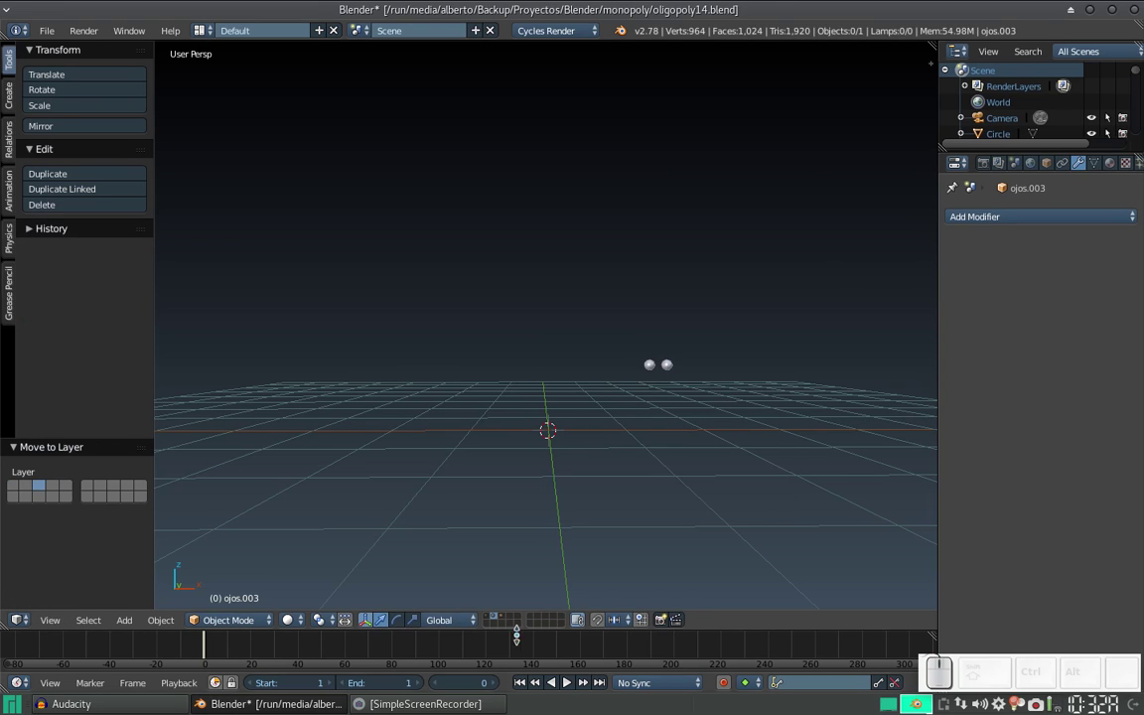
click(509, 621)
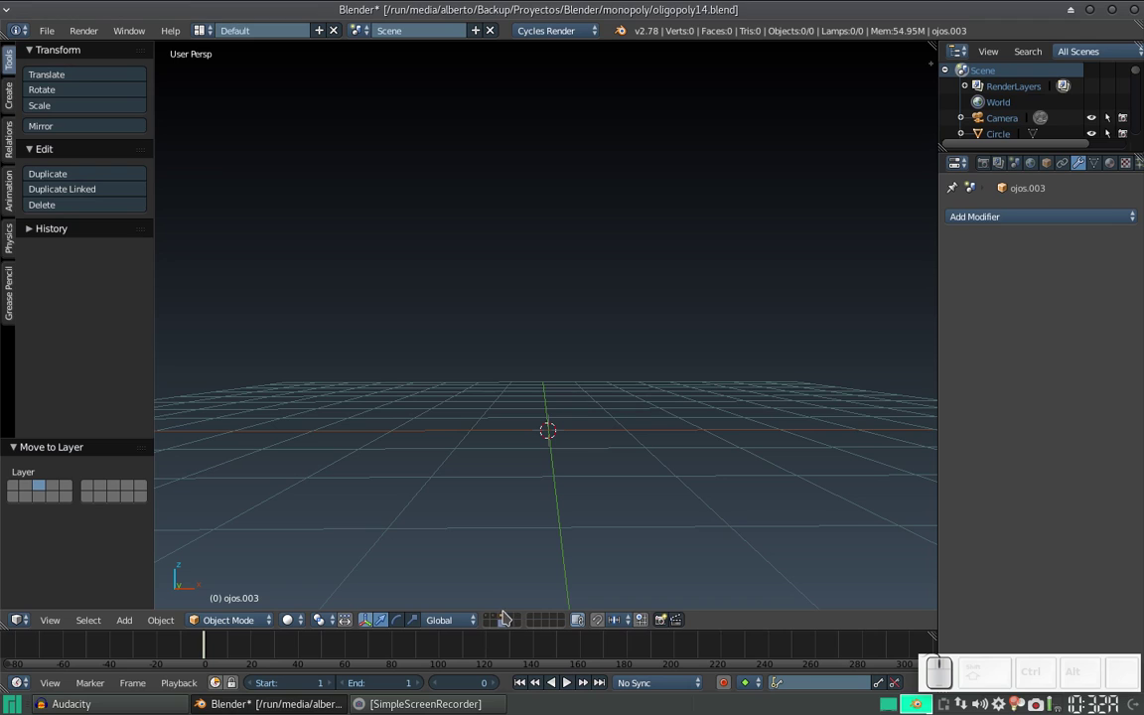
click(510, 618)
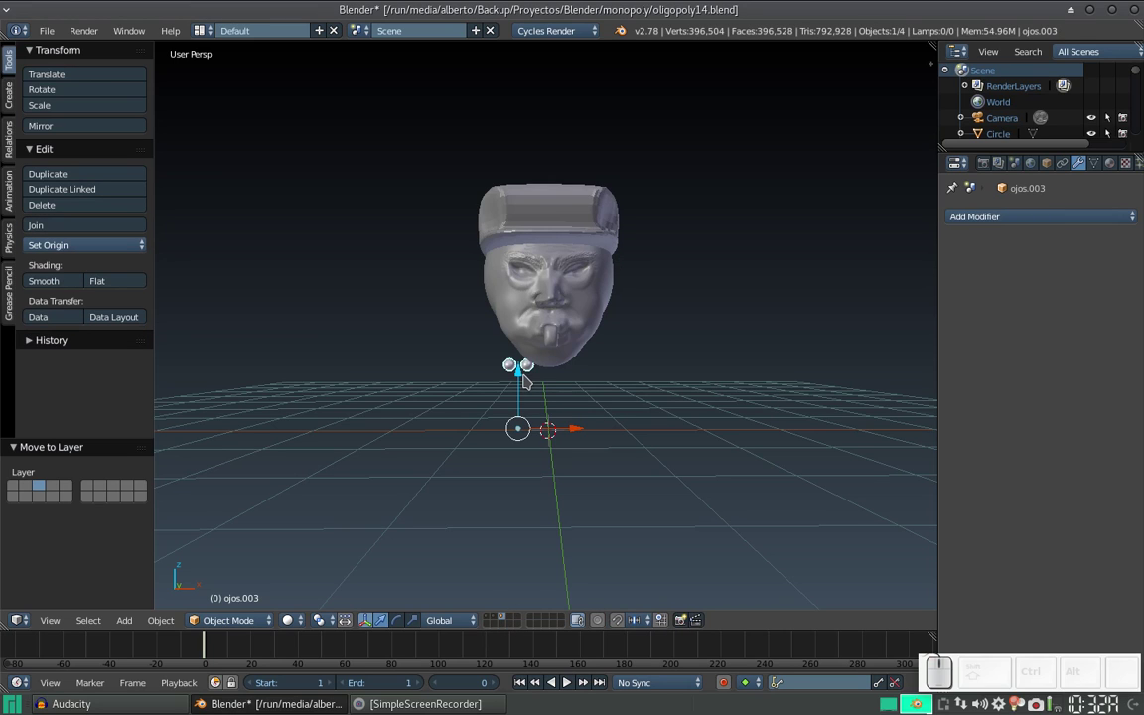
Drag the copied eyes up and forward into the head's eye sockets at eye level
drag(527, 386, 563, 416)
drag(574, 455, 567, 396)
middle_click(642, 415)
drag(552, 407, 590, 327)
drag(594, 332, 561, 320)
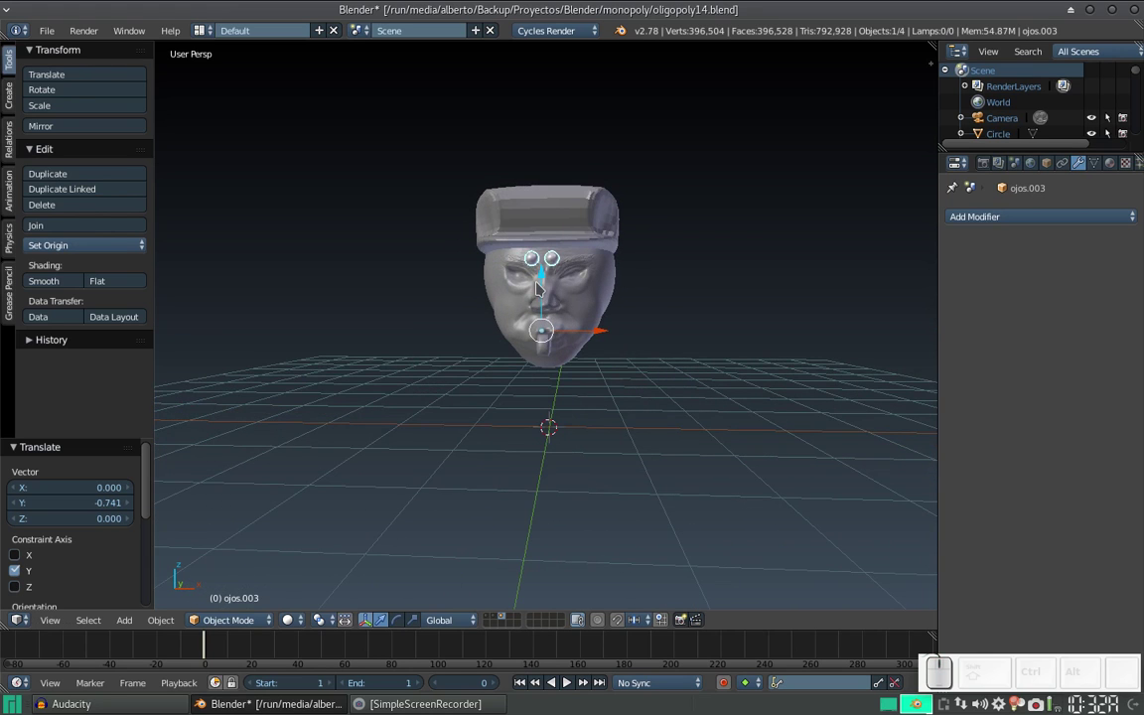
drag(550, 292, 596, 308)
drag(581, 320, 596, 326)
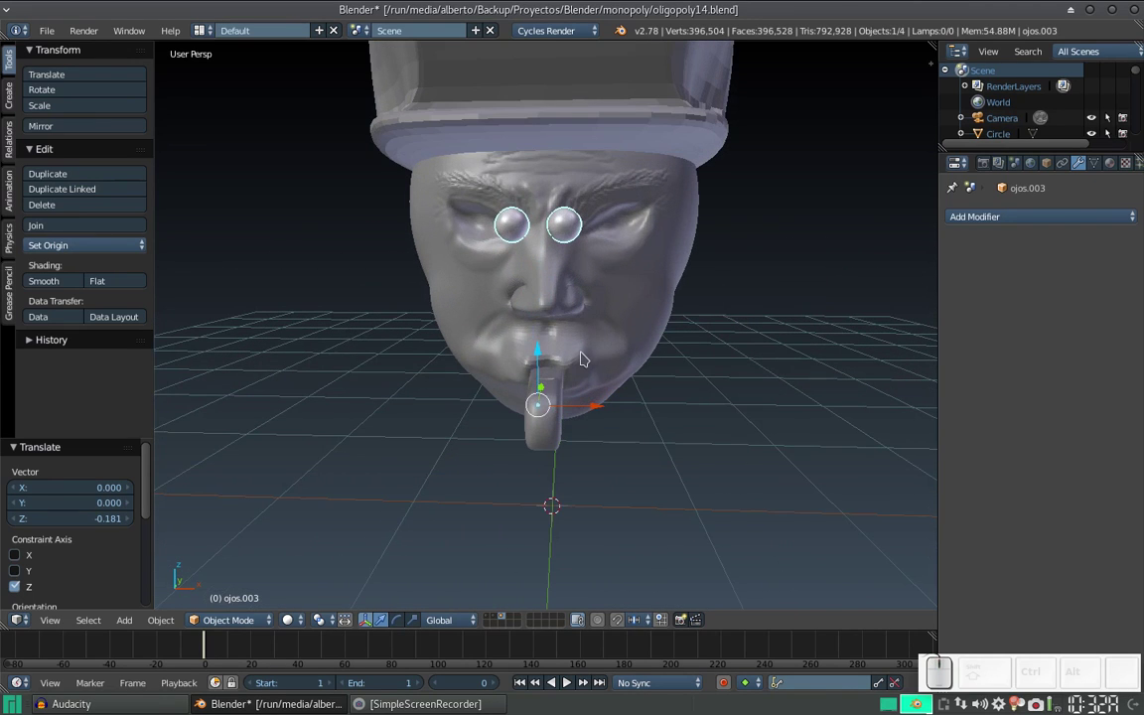
drag(599, 407, 605, 393)
drag(605, 394, 508, 386)
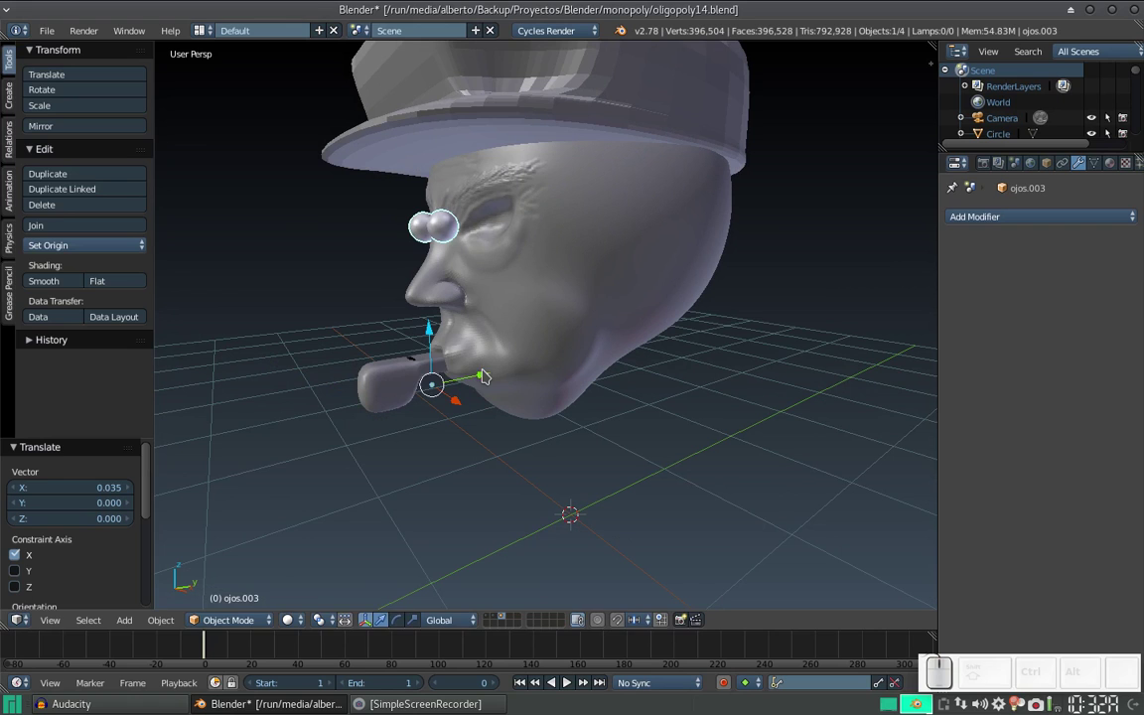
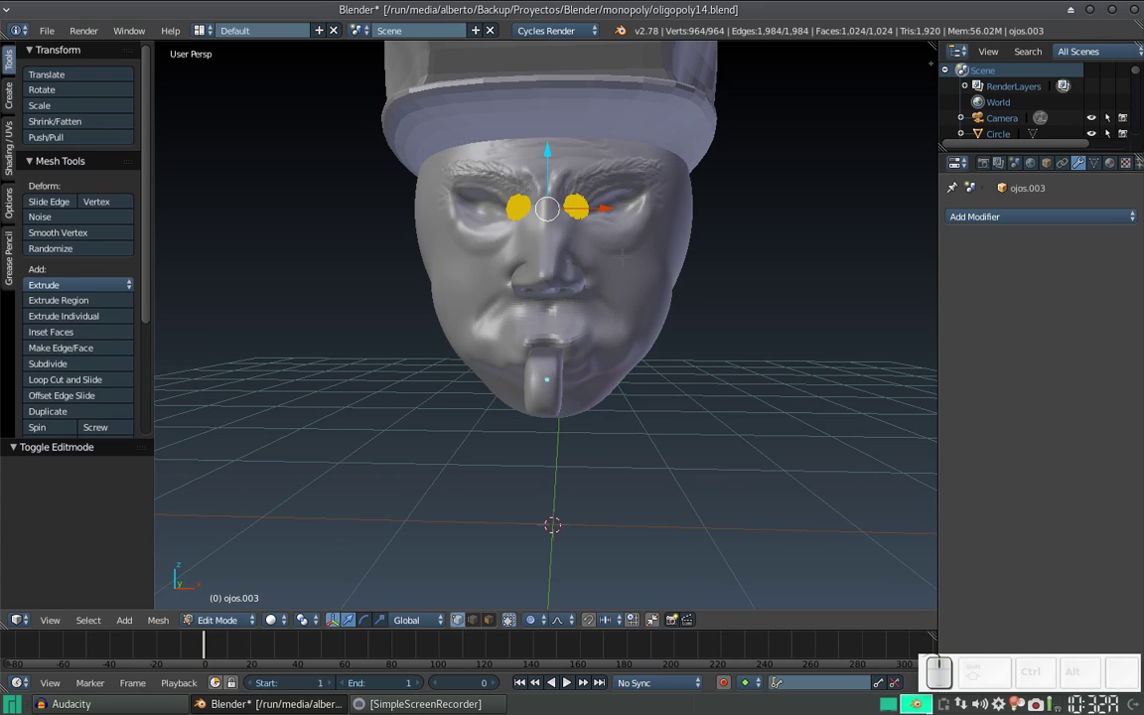
Try scaling the eyeballs along X a couple of times and cancel each attempt
key(s)
key(x)
key(Escape)
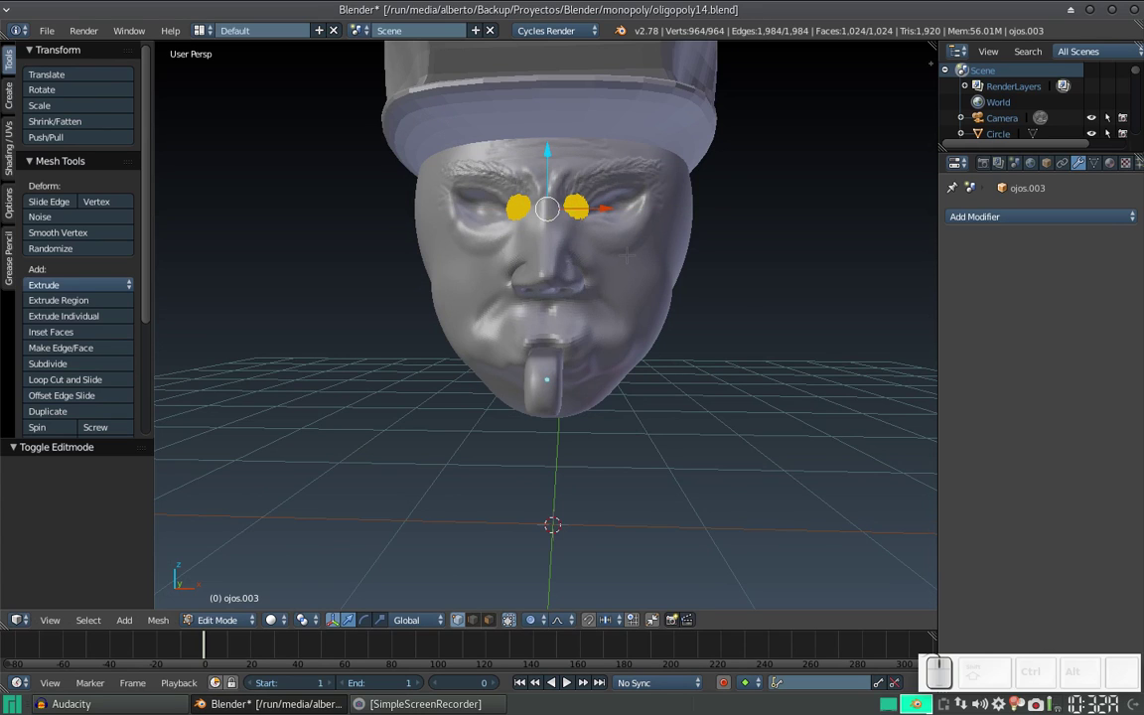
key(o)
key(s)
key(x)
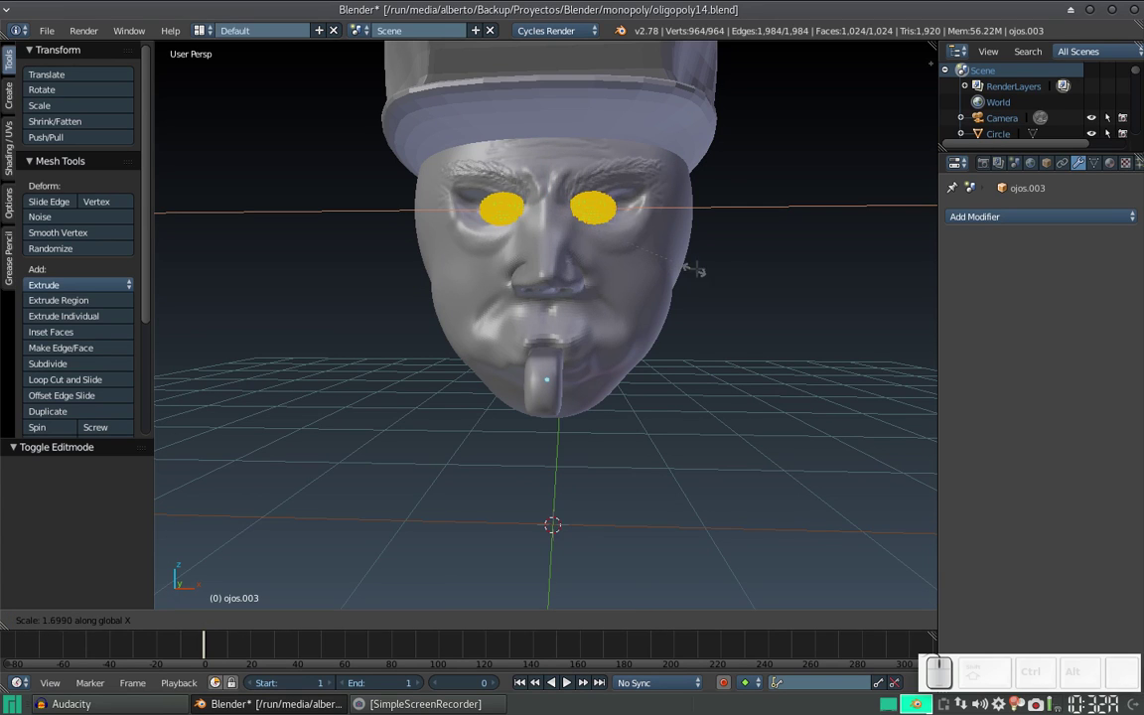
key(Escape)
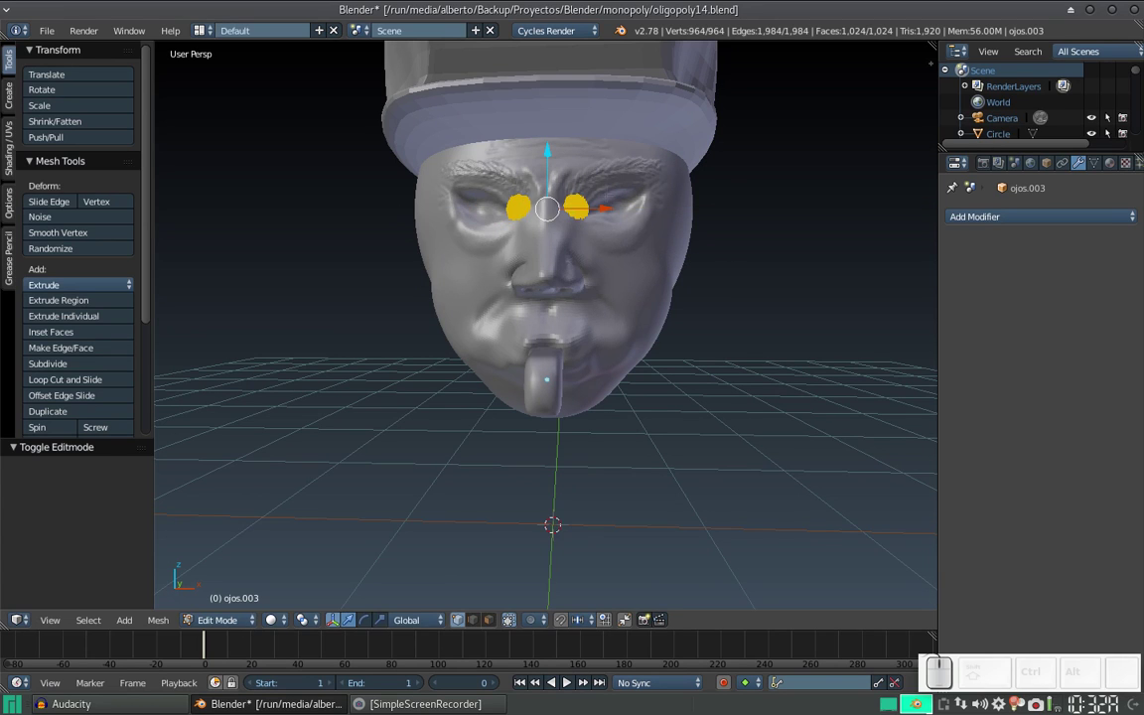
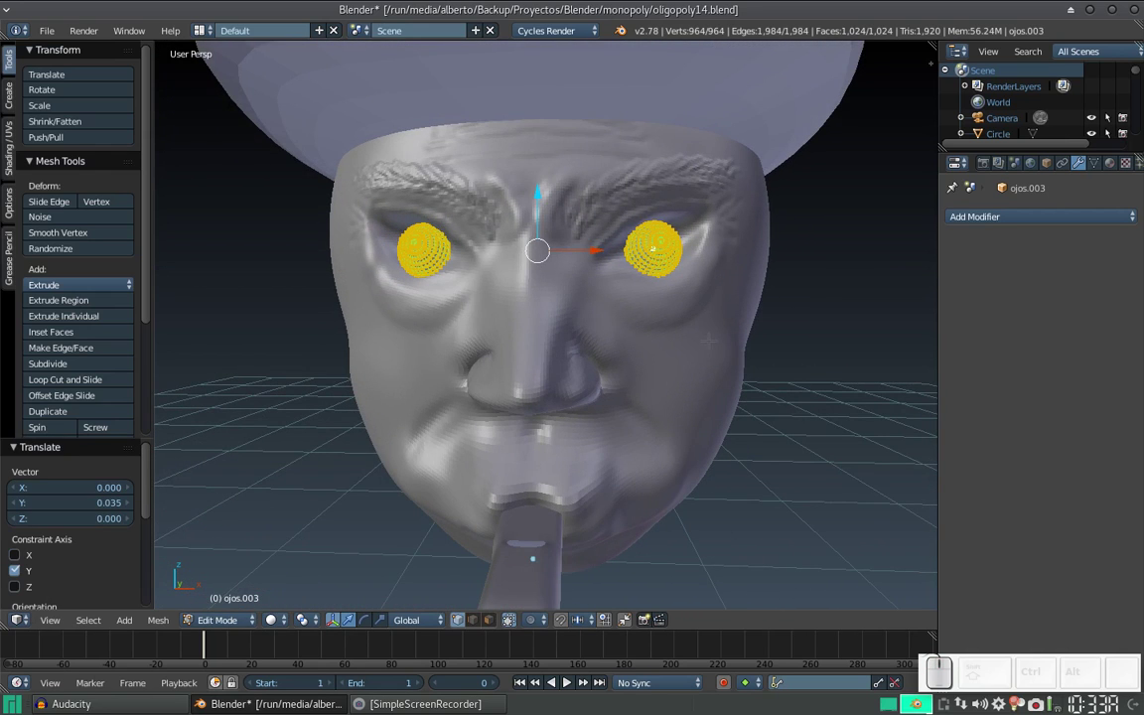
Rotate the eyeballs about X and enlarge them evenly to about 1.2
key(r)
key(x)
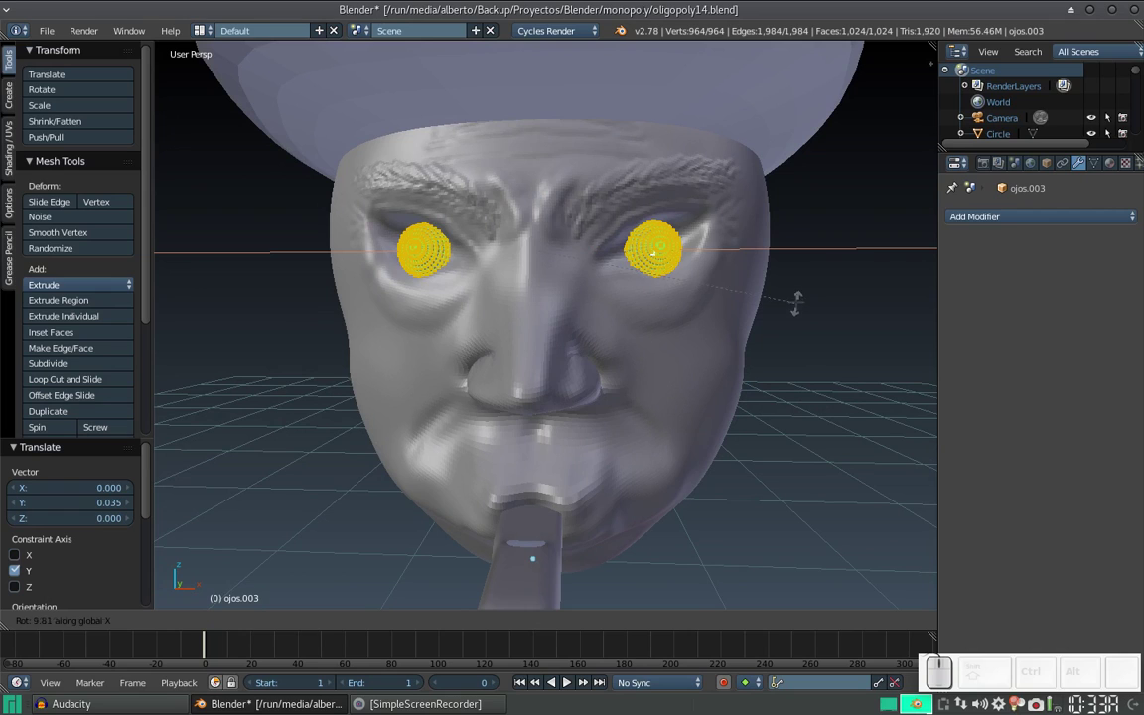
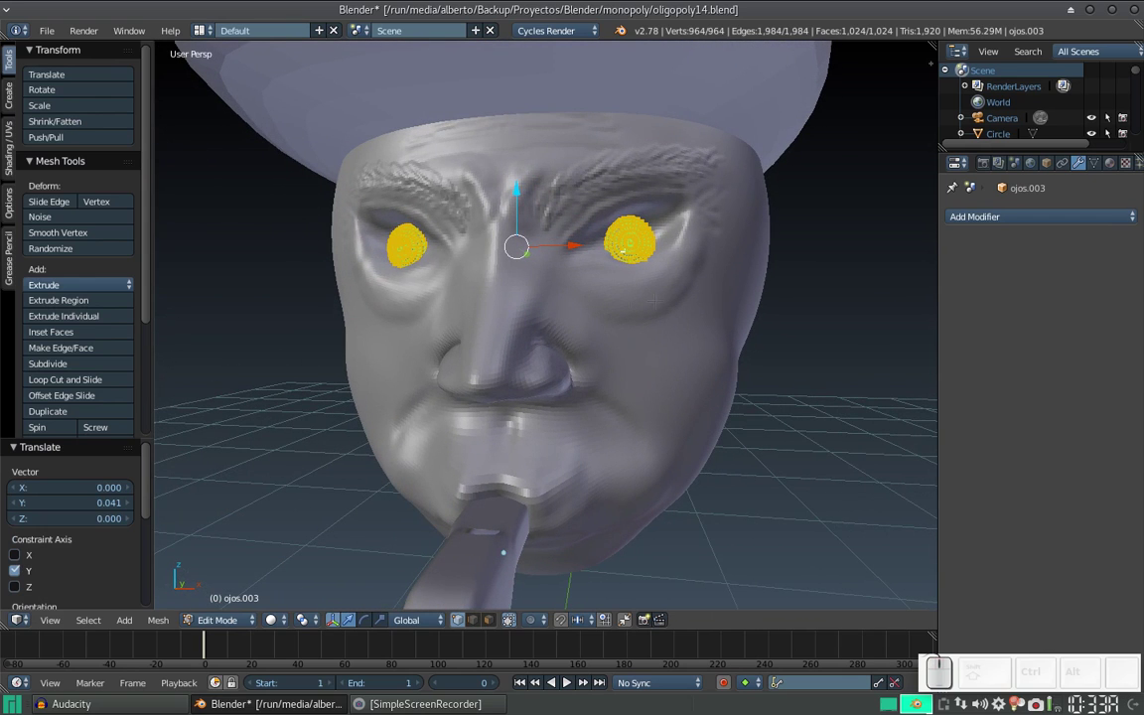
key(s)
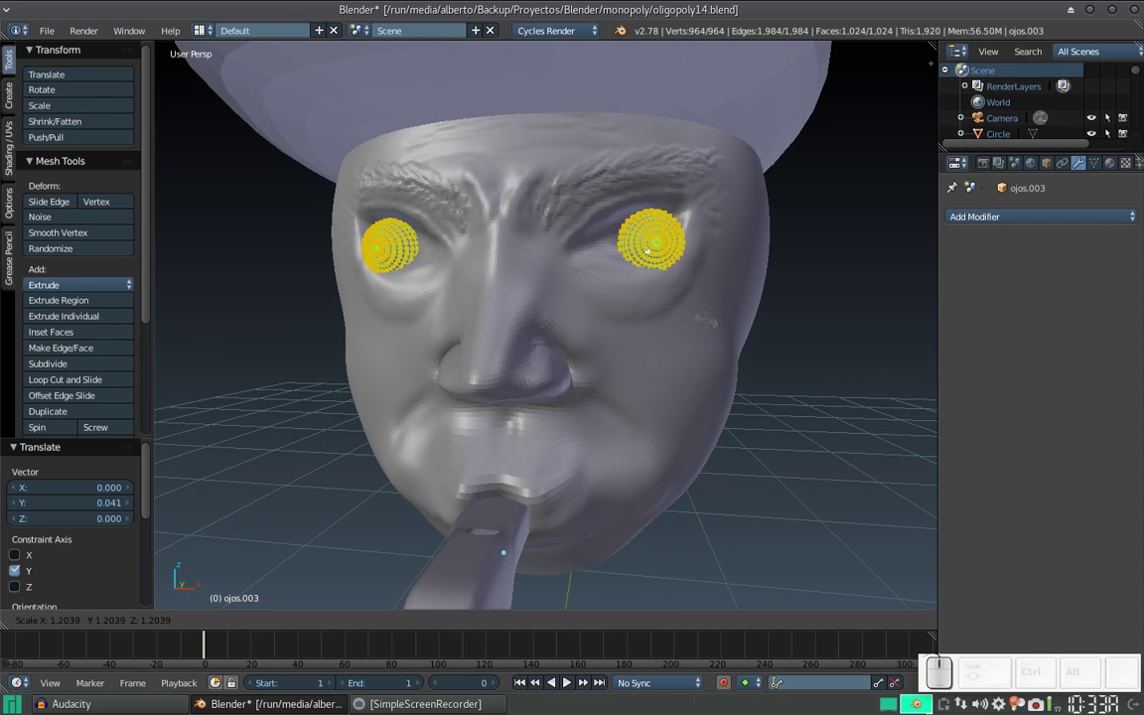
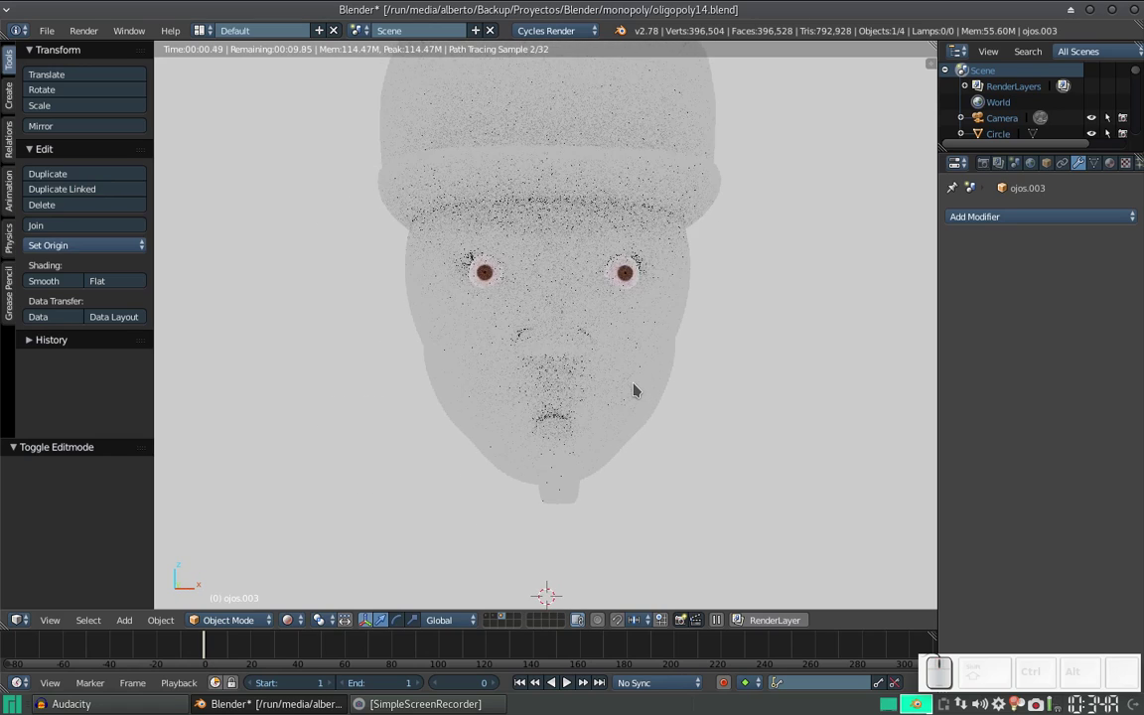
Switch the viewport from rendered preview to Material shading
scroll(up, 3)
scroll(up, 3)
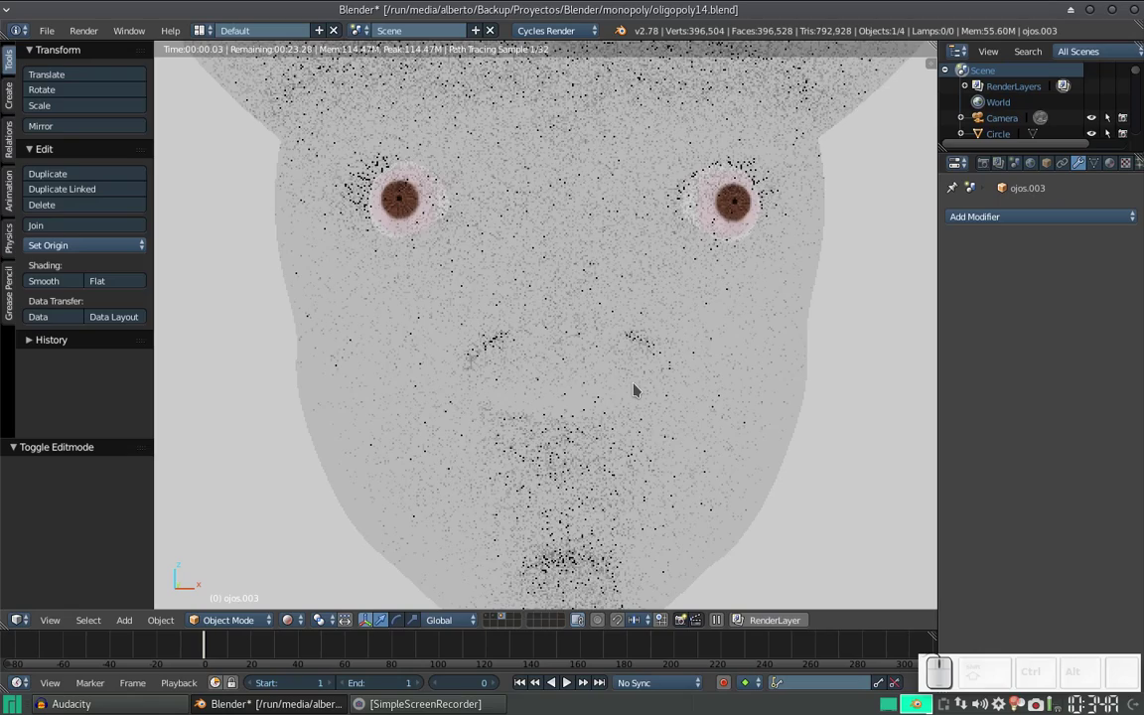
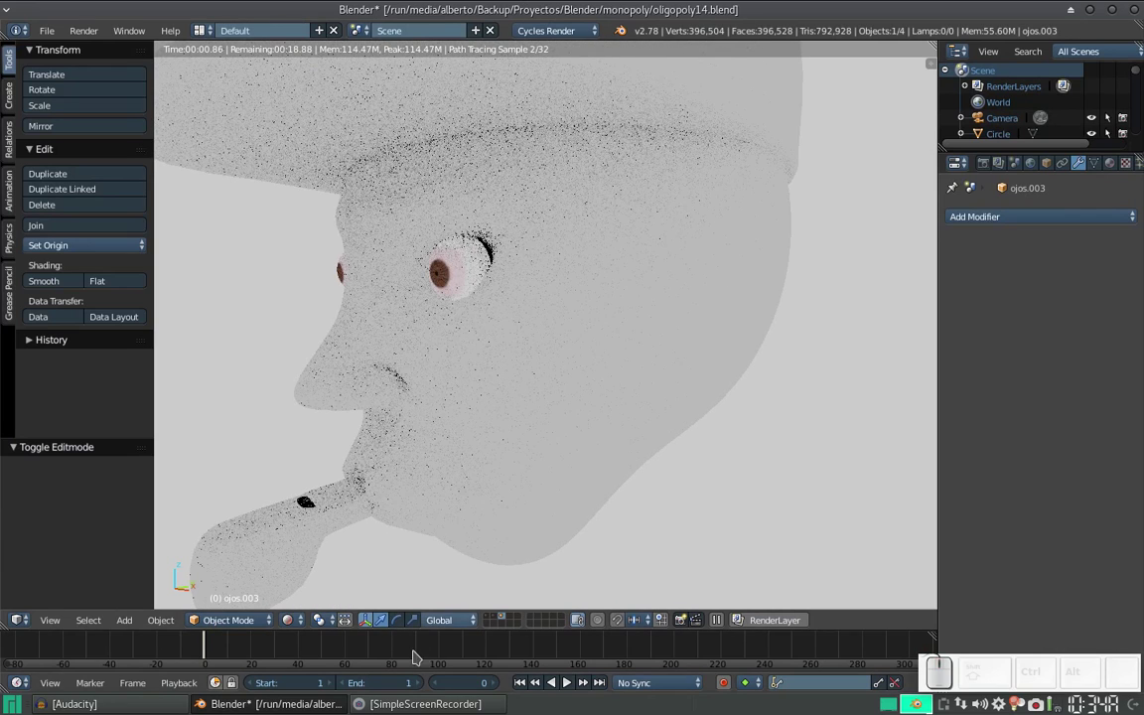
click(305, 622)
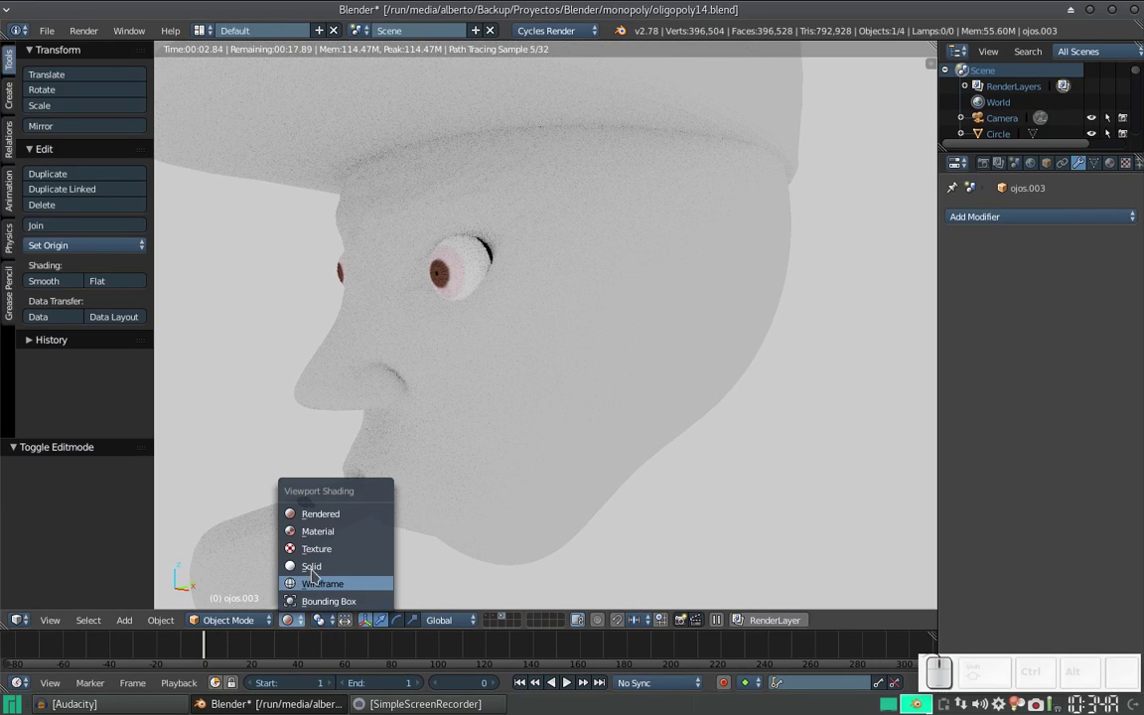
click(333, 542)
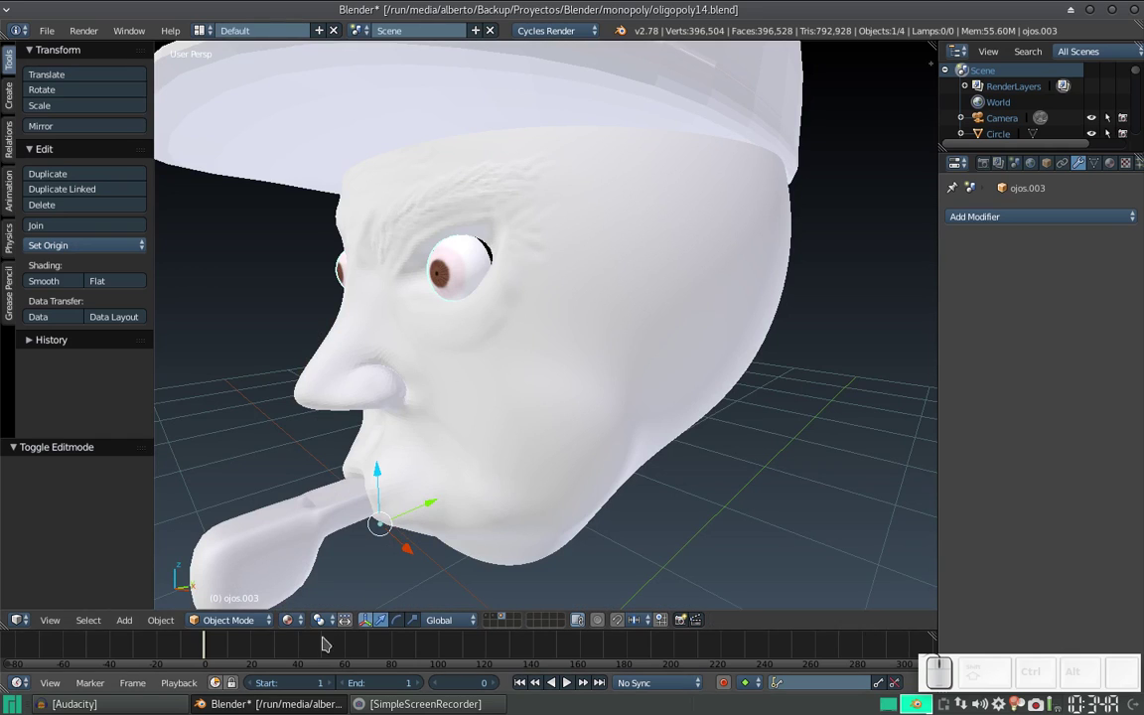
Switch the viewport to Solid shading and orbit around to face the head
click(305, 623)
click(317, 563)
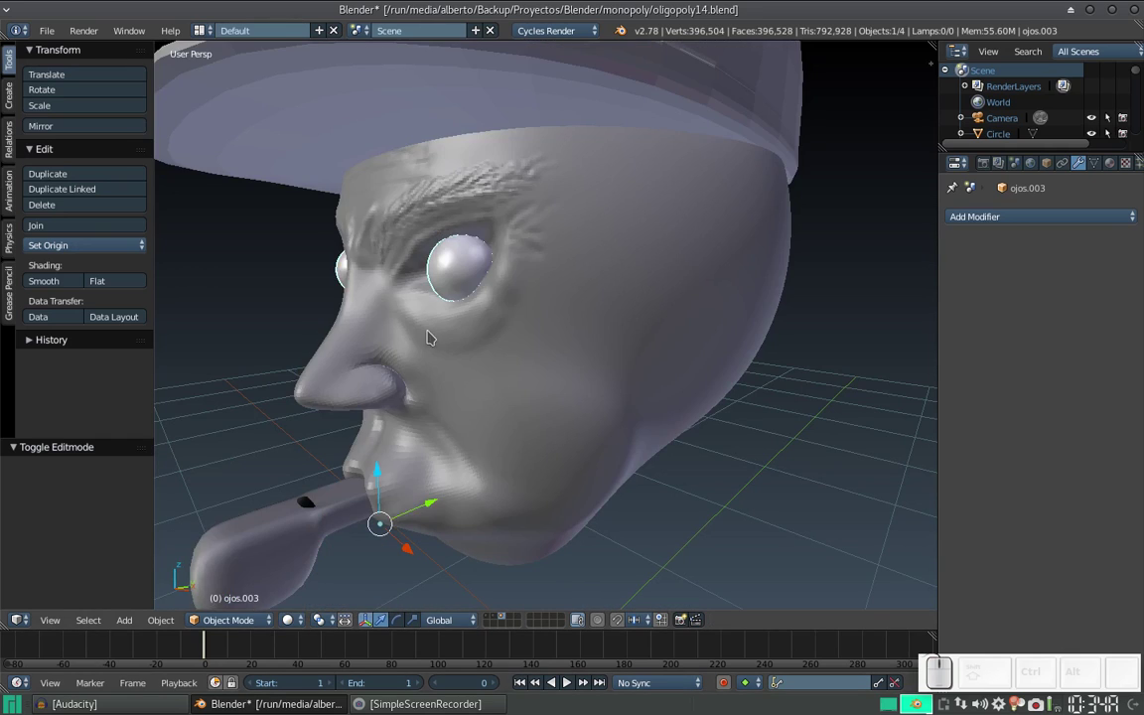
right_click(453, 282)
drag(452, 281, 417, 400)
drag(453, 509, 464, 495)
click(492, 480)
scroll(down, 3)
drag(544, 436, 564, 443)
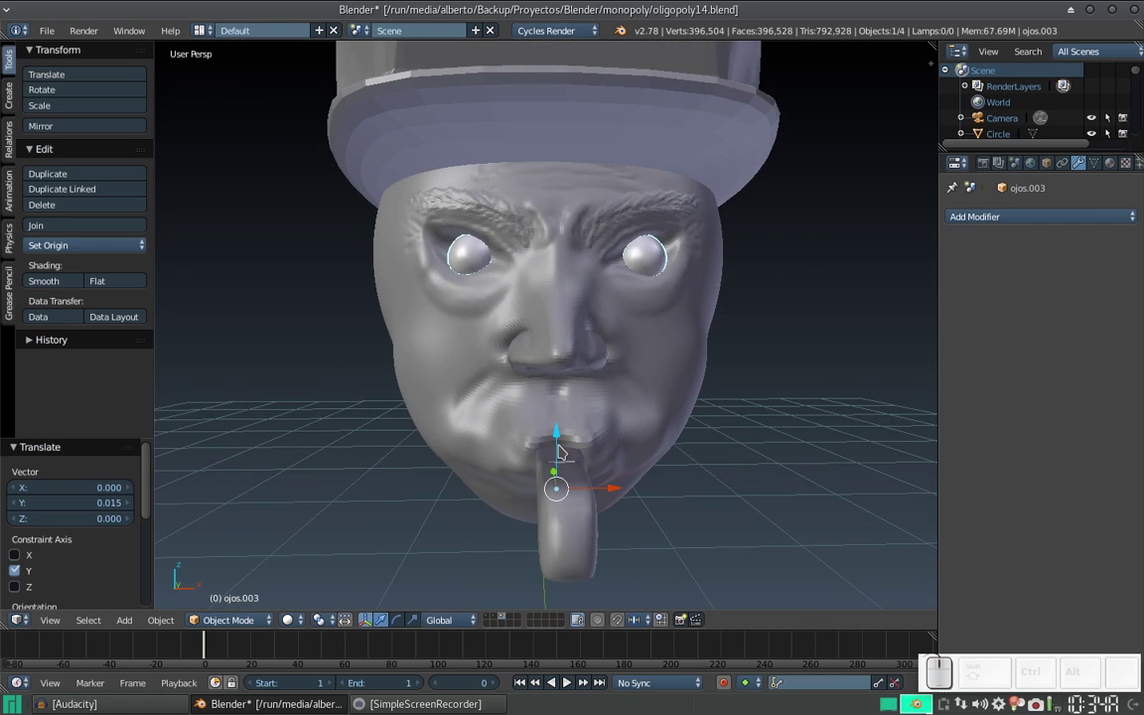
scroll(down, 3)
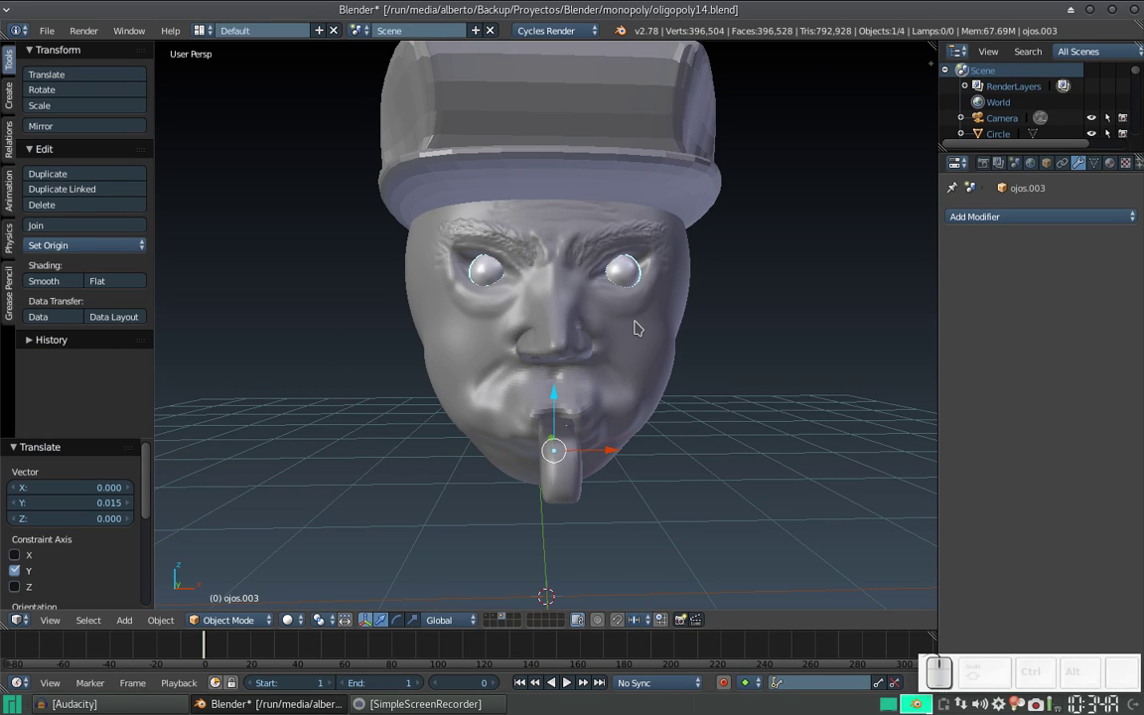
click(508, 393)
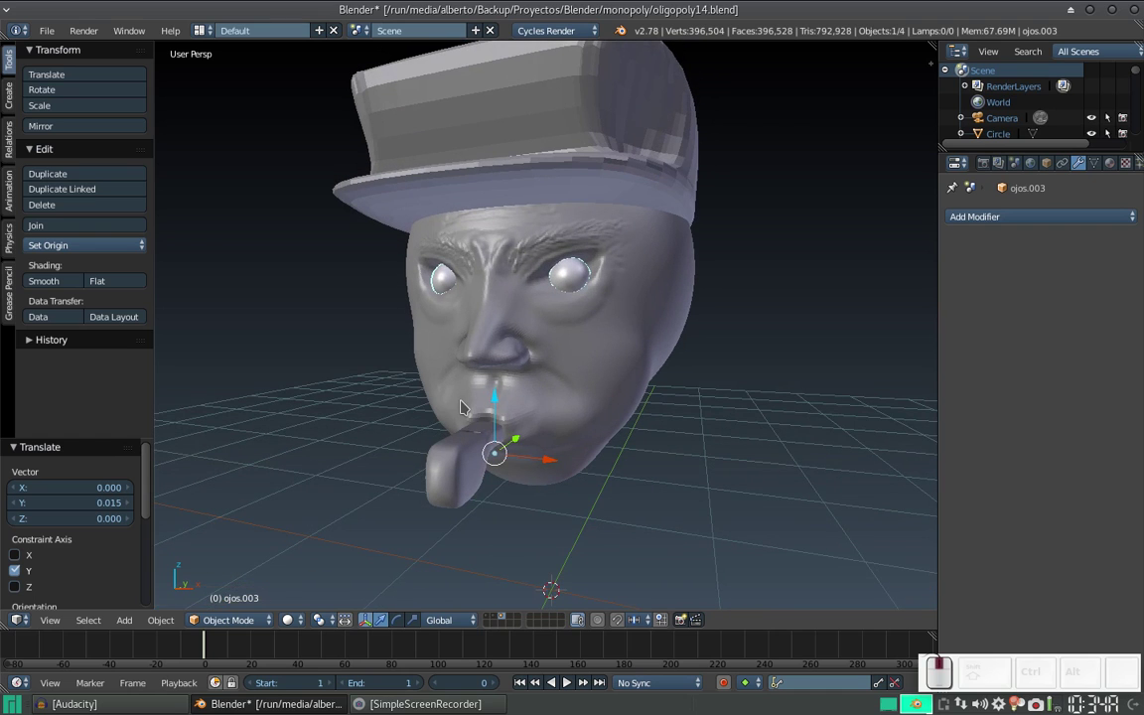
Enable Ambient Occlusion in the viewport properties panel's Shading section
key(n)
scroll(down, 3)
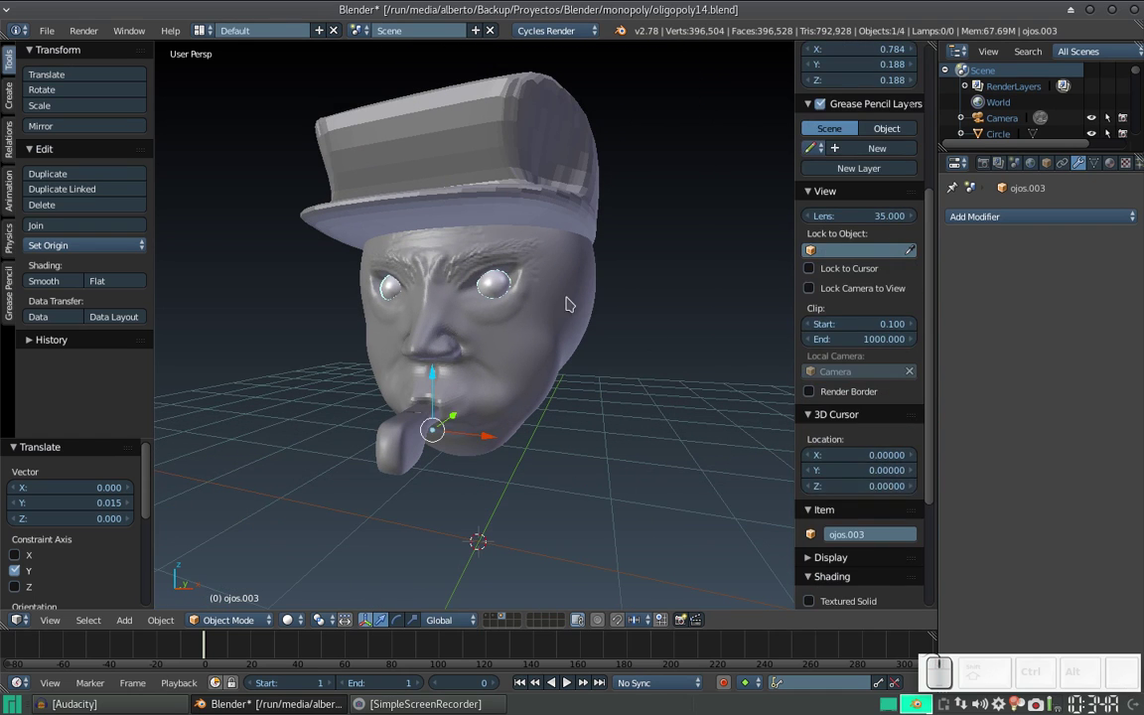
scroll(down, 3)
click(816, 492)
drag(488, 387, 525, 370)
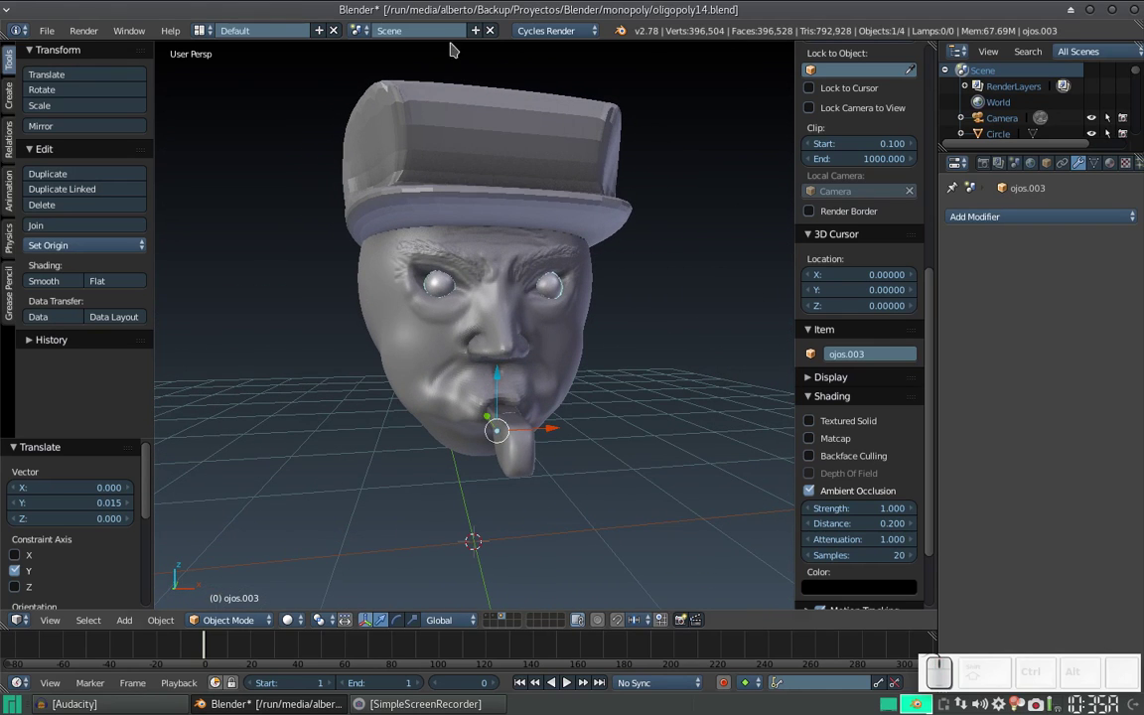
Apply smooth shading to the eyeballs and then to the peaked cap
click(60, 283)
right_click(438, 126)
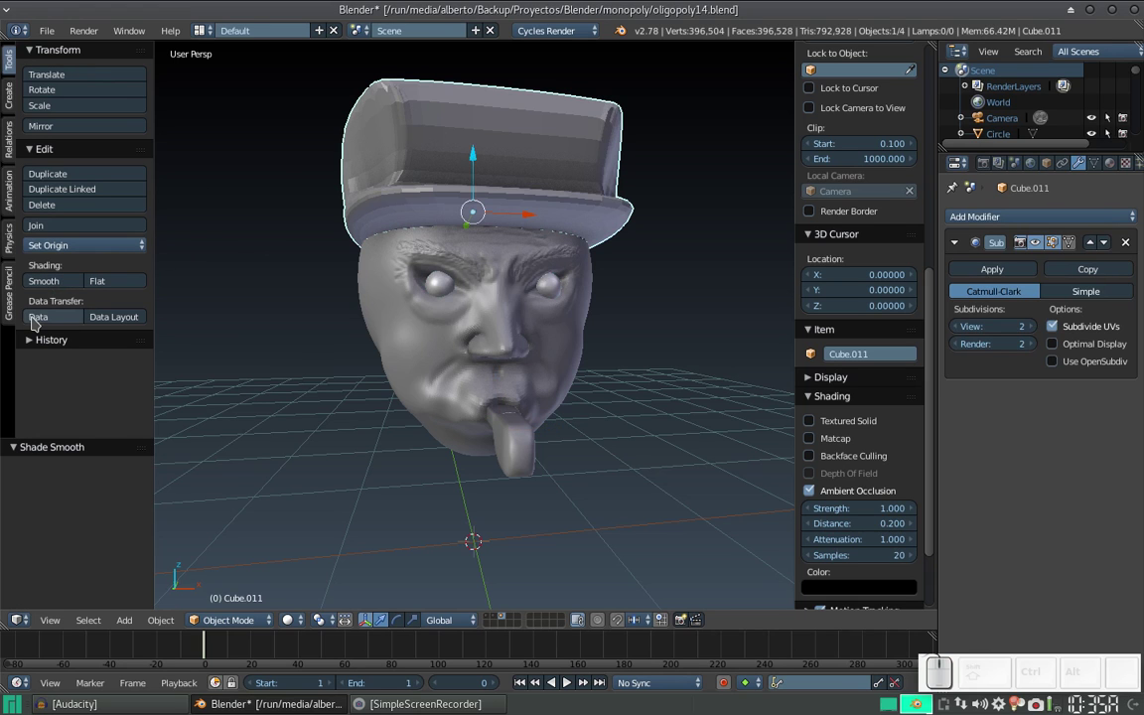
click(56, 274)
drag(410, 140, 502, 118)
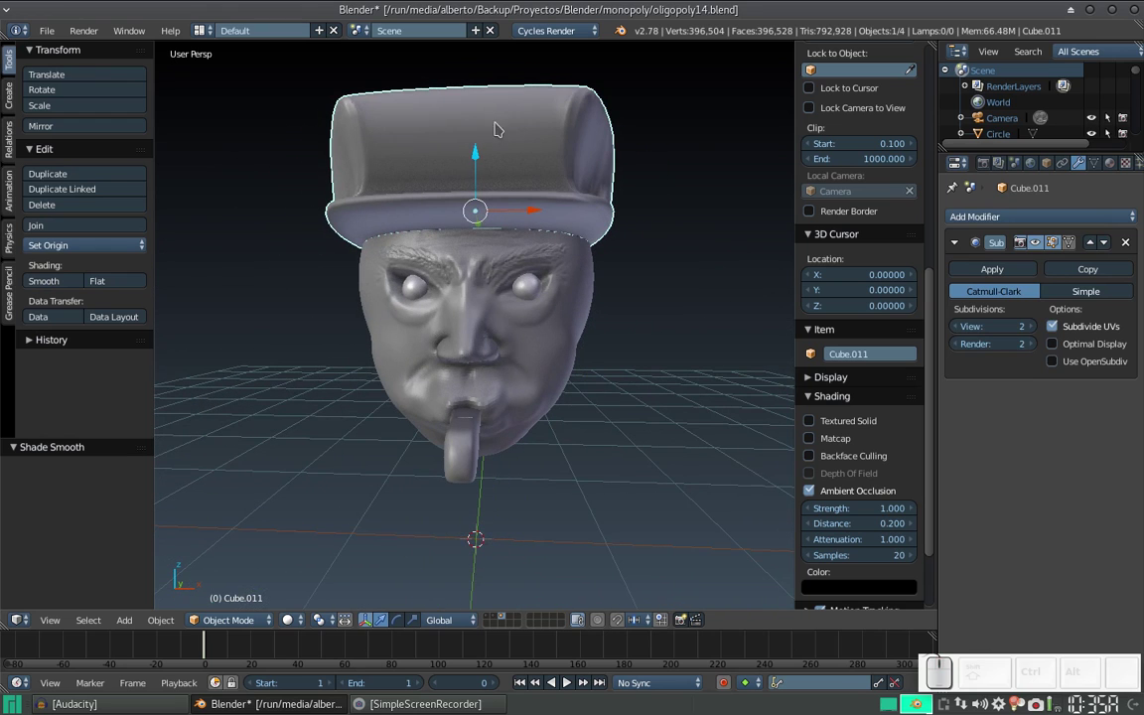
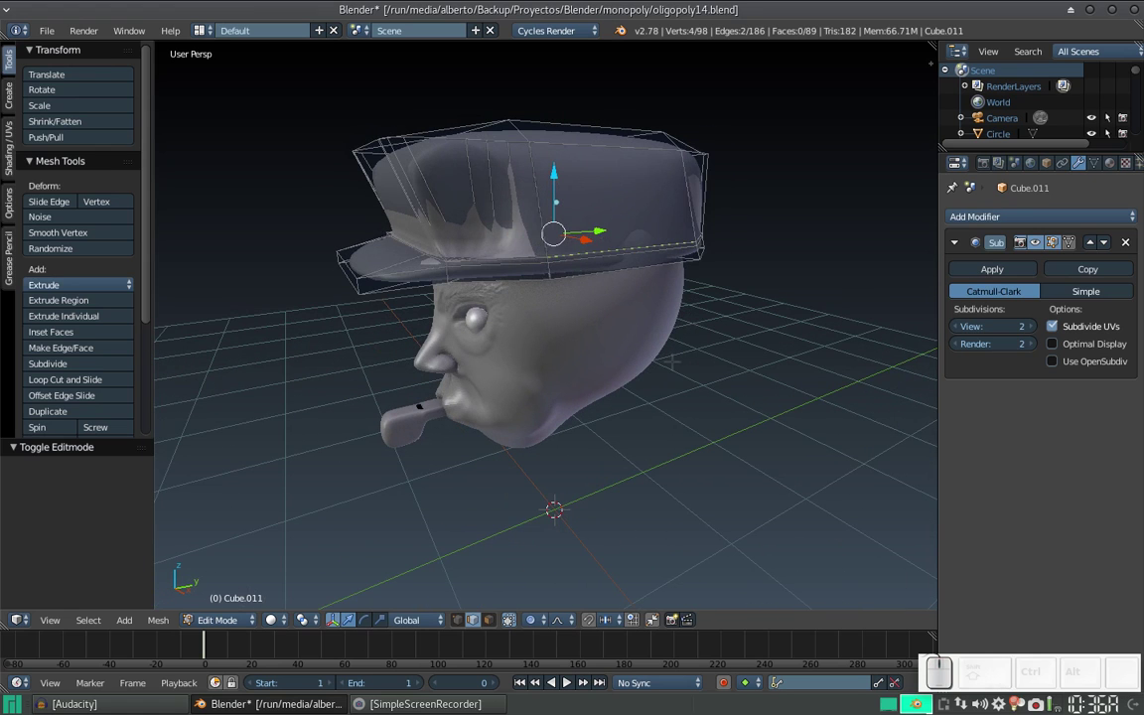
Scale the cap's crown vertices along X to about 1.10 with smooth proportional falloff, widening the influence
key(s)
key(x)
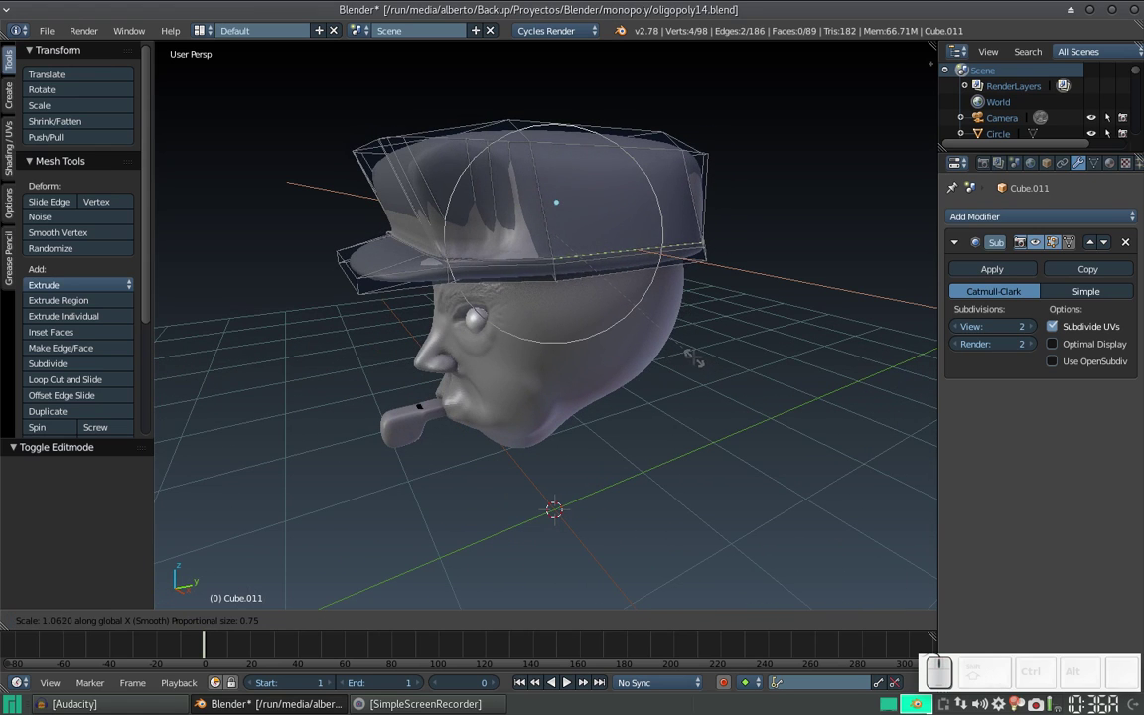
scroll(up, 3)
scroll(up, 3)
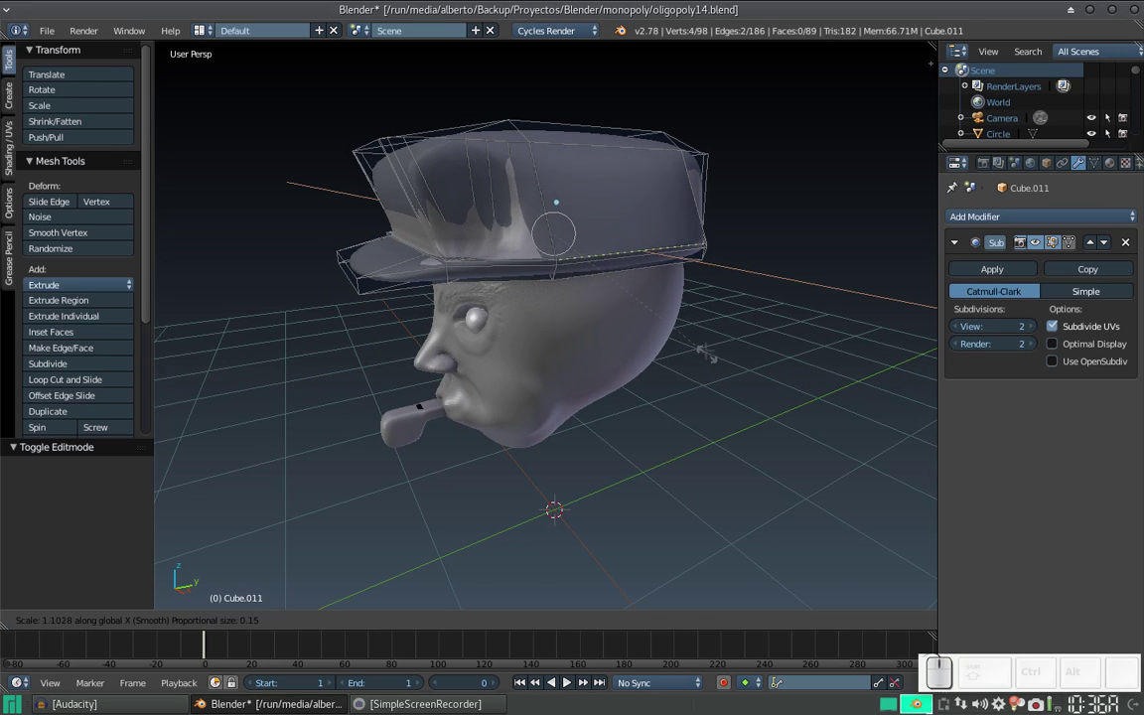